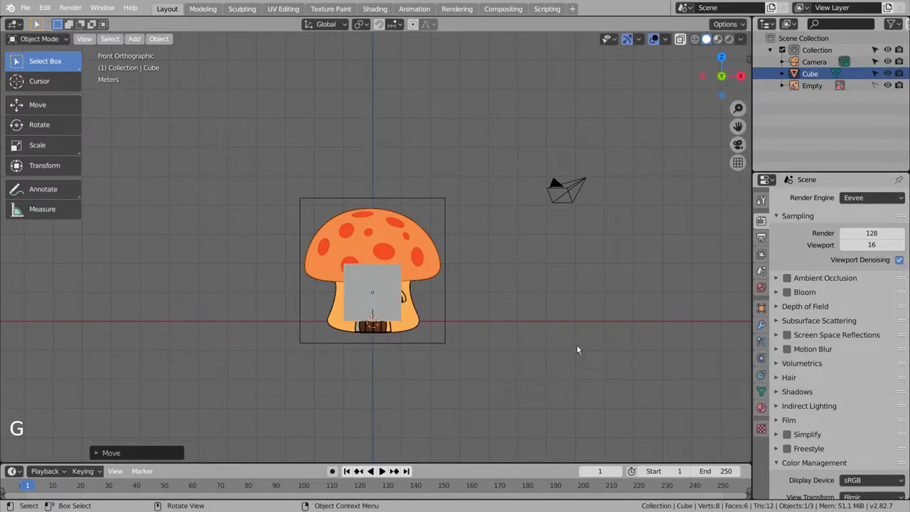
# - Subdivide the cube, add two horizontal loop cuts and pinch the middle loop into a waist
pyautogui.scroll(3)
pyautogui.click(416, 379)
pyautogui.press('ctrl+3')
pyautogui.press('Tab')
pyautogui.press('ctrl+r')
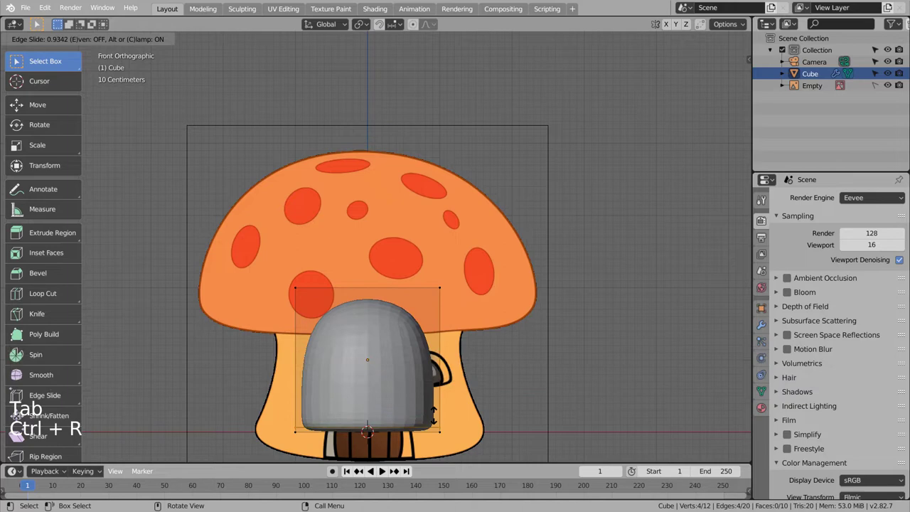
pyautogui.press('ctrl+r')
pyautogui.press('ctrl+r')
pyautogui.press('s')
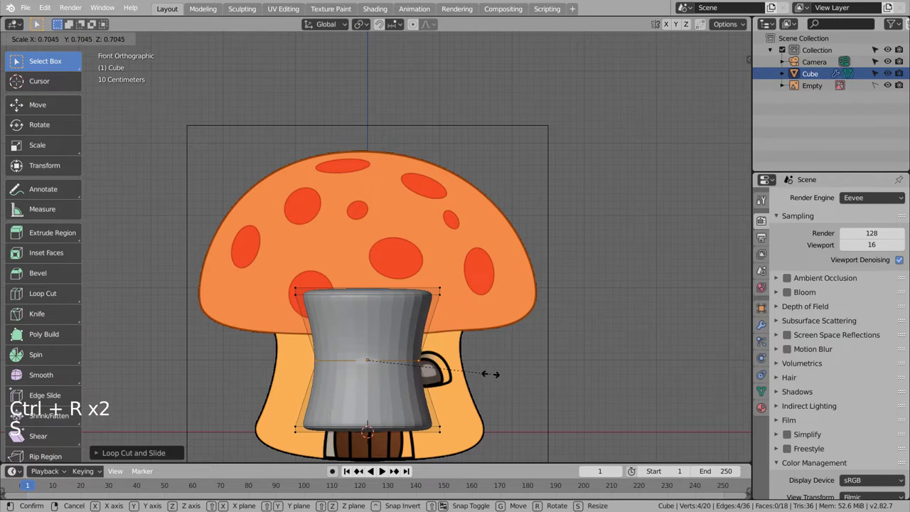
pyautogui.press('Tab')
# - Scale the stem wider on X and taller on Z to fit the reference house base
pyautogui.press('s')
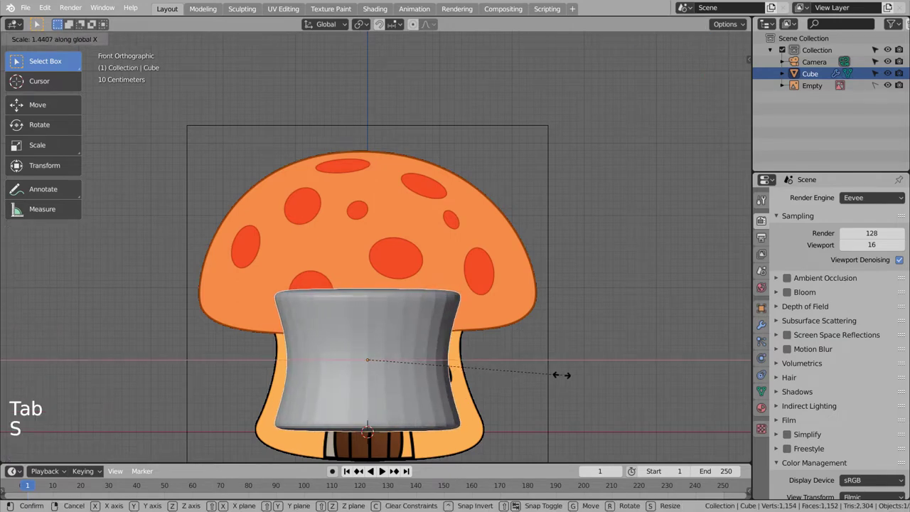
pyautogui.press('s')
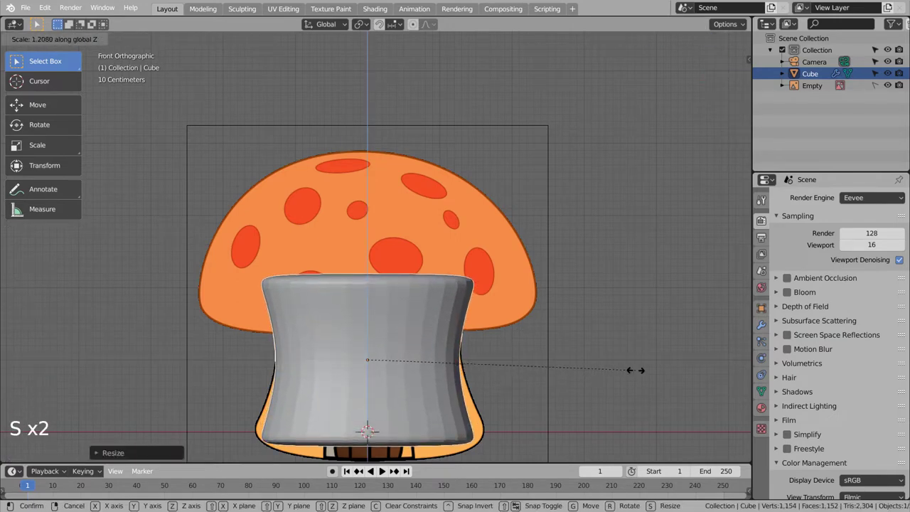
pyautogui.middleClick(593, 361)
pyautogui.middleClick(456, 378)
pyautogui.middleClick(459, 363)
pyautogui.middleClick(483, 356)
pyautogui.press('s')
pyautogui.middleClick(483, 357)
pyautogui.middleClick(523, 388)
pyautogui.middleClick(630, 381)
# - Check the stem against the reference in front X-ray view and widen its bottom ring slightly
pyautogui.press('KP_1')
pyautogui.click(426, 329)
pyautogui.rightClick(426, 329)
pyautogui.click(532, 332)
pyautogui.click(435, 348)
pyautogui.middleClick(520, 347)
pyautogui.press('shift+z')
pyautogui.middleClick(630, 358)
pyautogui.middleClick(504, 362)
pyautogui.scroll(-3)
pyautogui.press('shift+z')
pyautogui.middleClick(521, 367)
pyautogui.middleClick(465, 340)
pyautogui.middleClick(465, 338)
pyautogui.press('KP_1')
pyautogui.click(377, 339)
pyautogui.press('Tab')
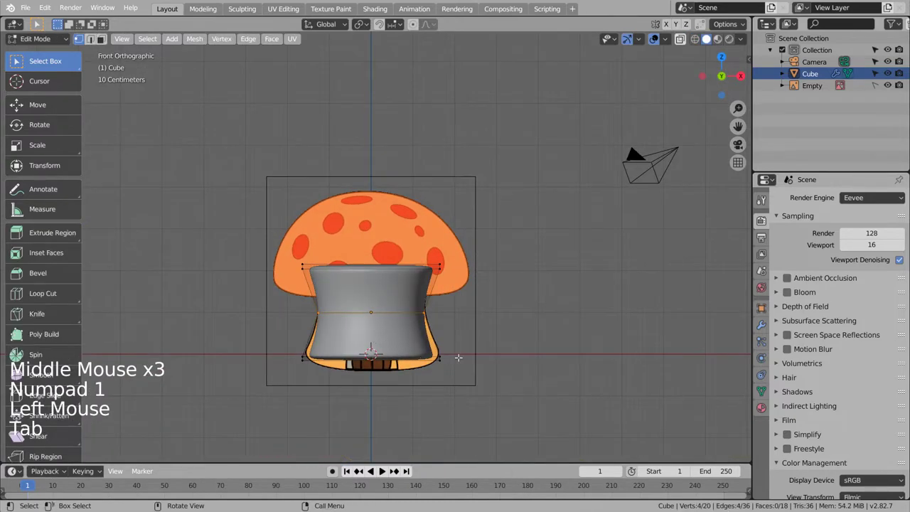
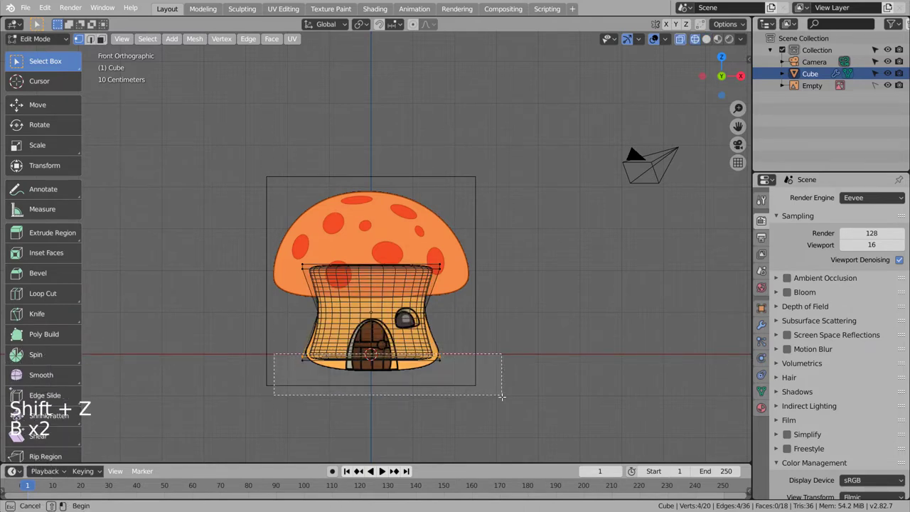
pyautogui.press('s')
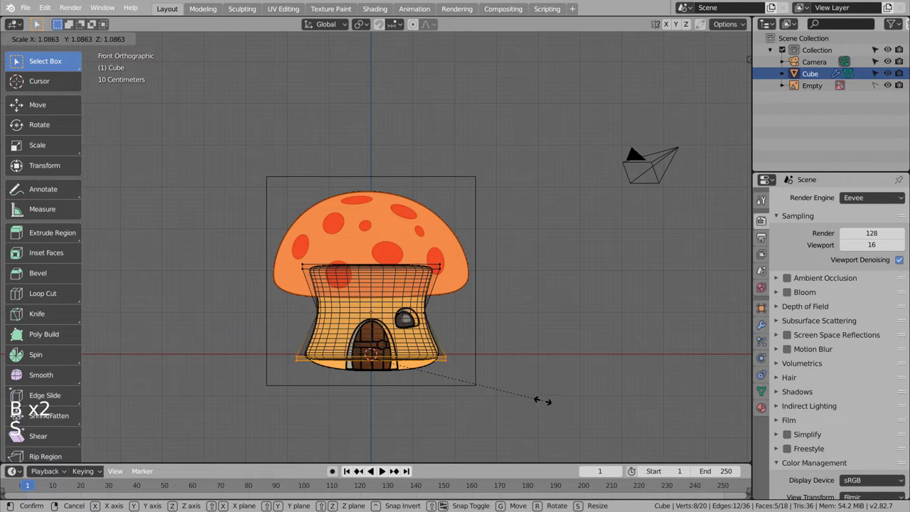
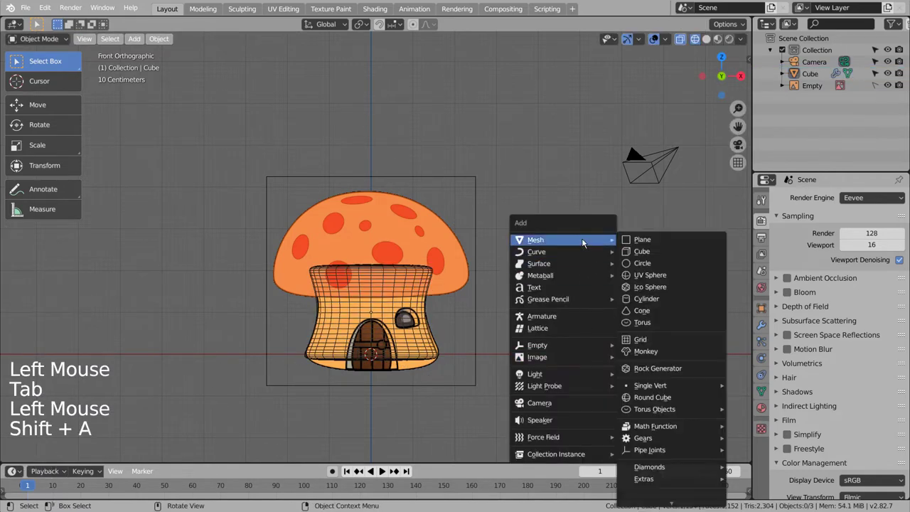
# - Add a subdivided cube as the cap, enlarge it over the reference dome and give it a loop cut
pyautogui.press('g')
pyautogui.press('s')
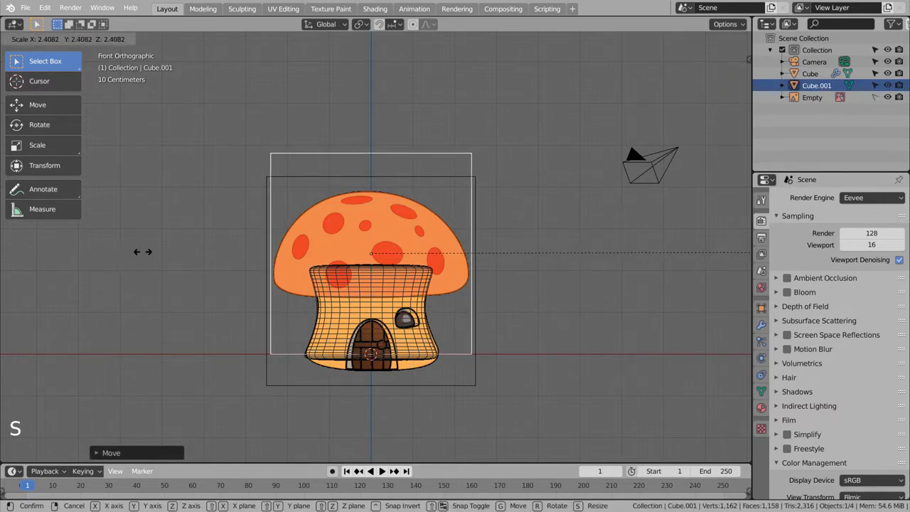
pyautogui.press('ctrl+3')
pyautogui.press('Tab')
pyautogui.press('ctrl+r')
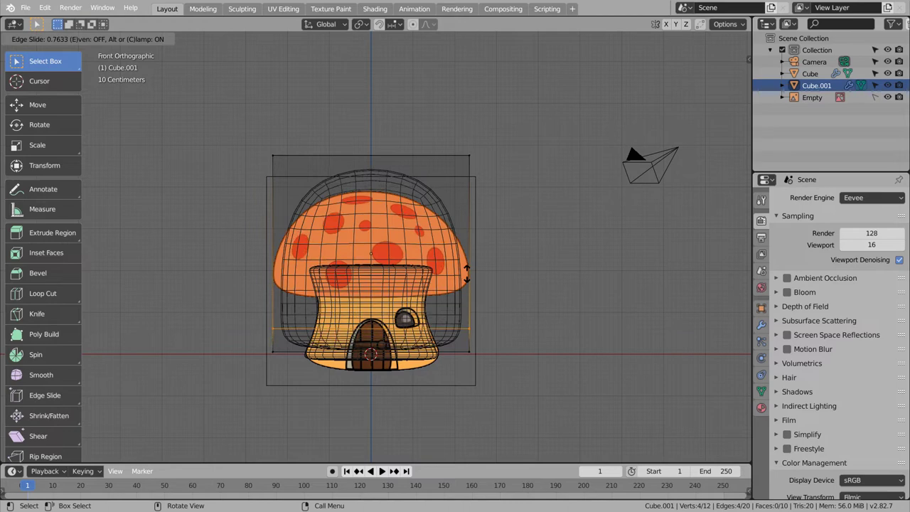
pyautogui.press('Tab')
pyautogui.press('s')
pyautogui.press('s')
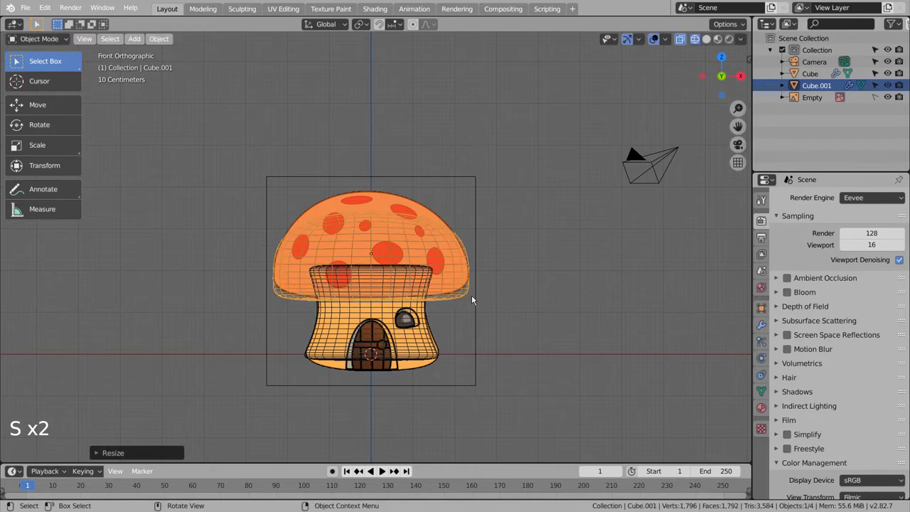
# - Box-select the cap's top vertices and scale them to flatten and narrow the dome top
pyautogui.press('Tab')
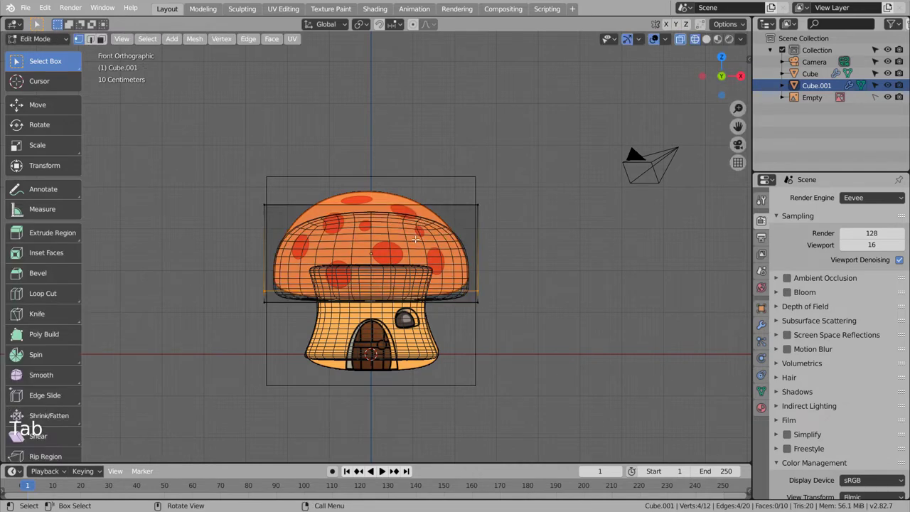
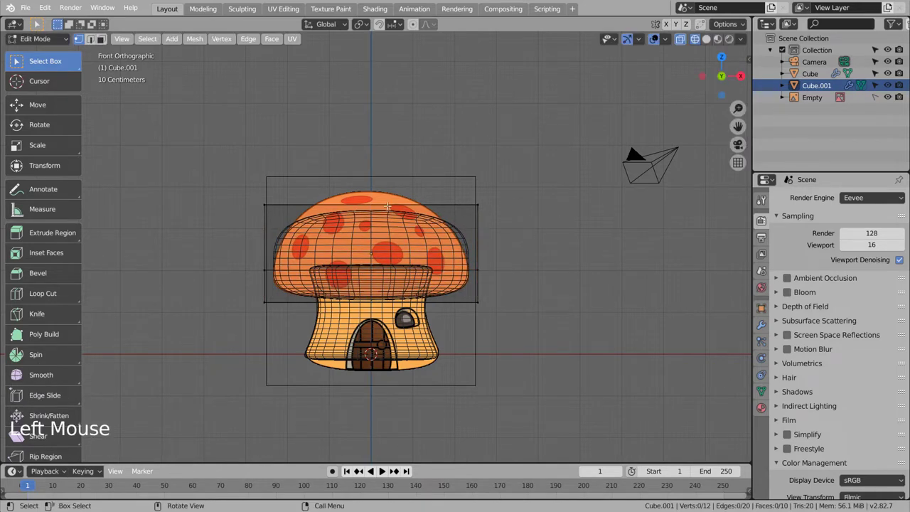
pyautogui.press('b')
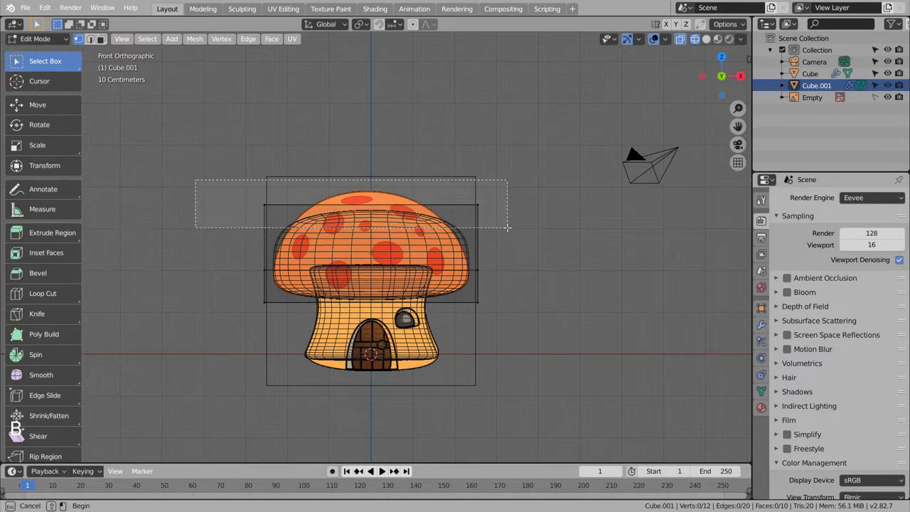
pyautogui.press('s')
pyautogui.press('g')
pyautogui.press('s')
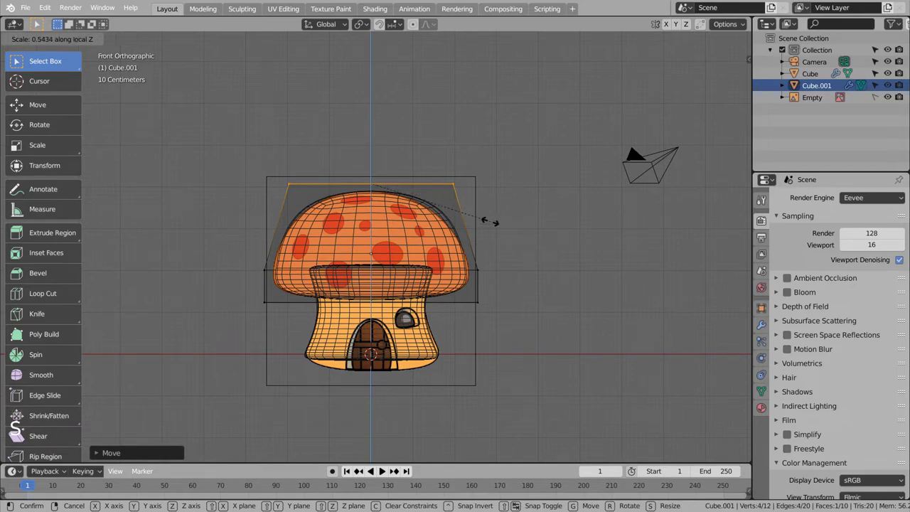
pyautogui.press('ctrl+z')
pyautogui.press('s')
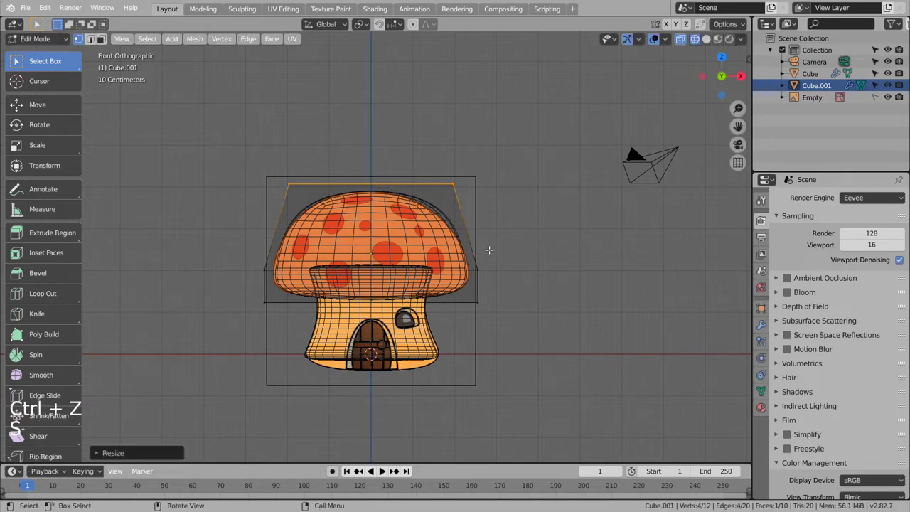
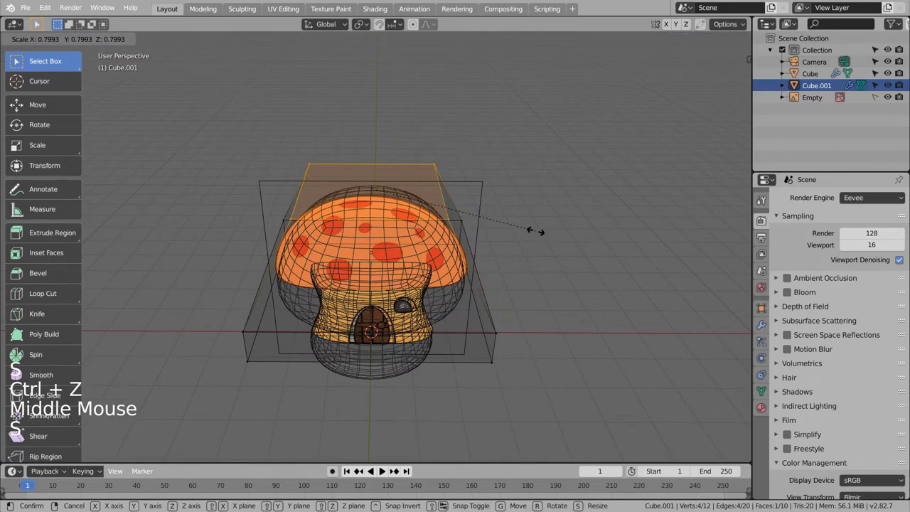
pyautogui.press('ctrl+z')
pyautogui.press('KP_1')
pyautogui.press('s')
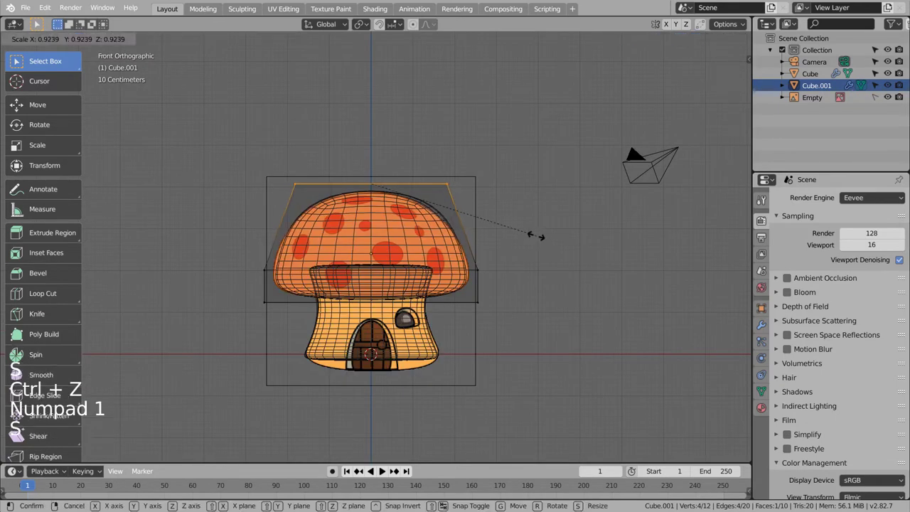
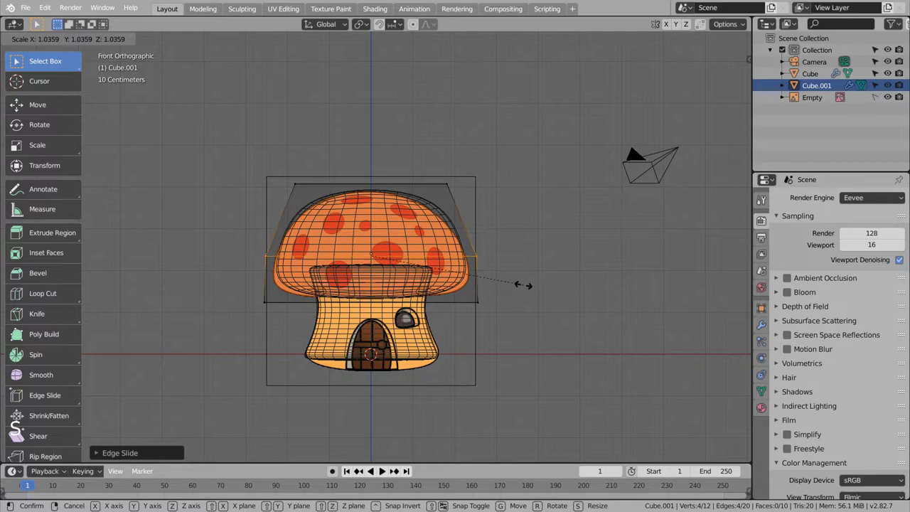
# - Scale the cap's lower rim vertices outward to match the reference rim
pyautogui.press('ctrl+z')
pyautogui.press('ctrl+z')
pyautogui.press('s')
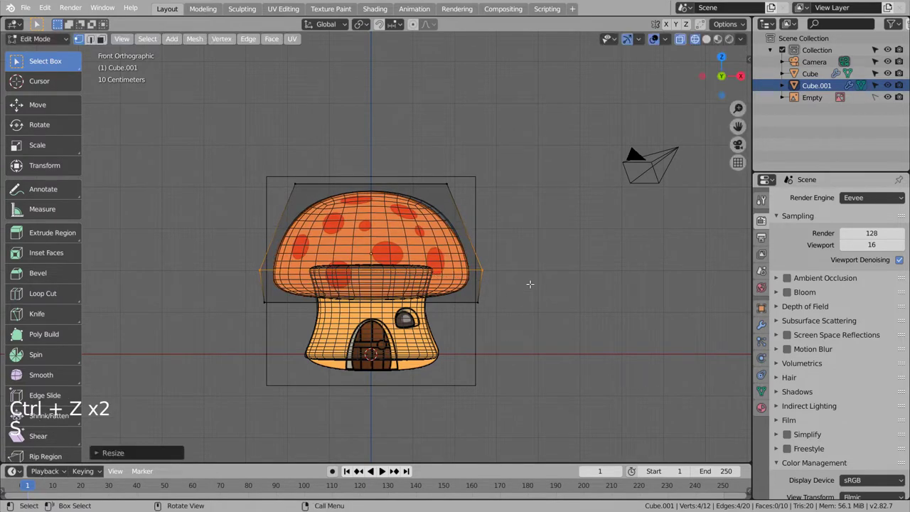
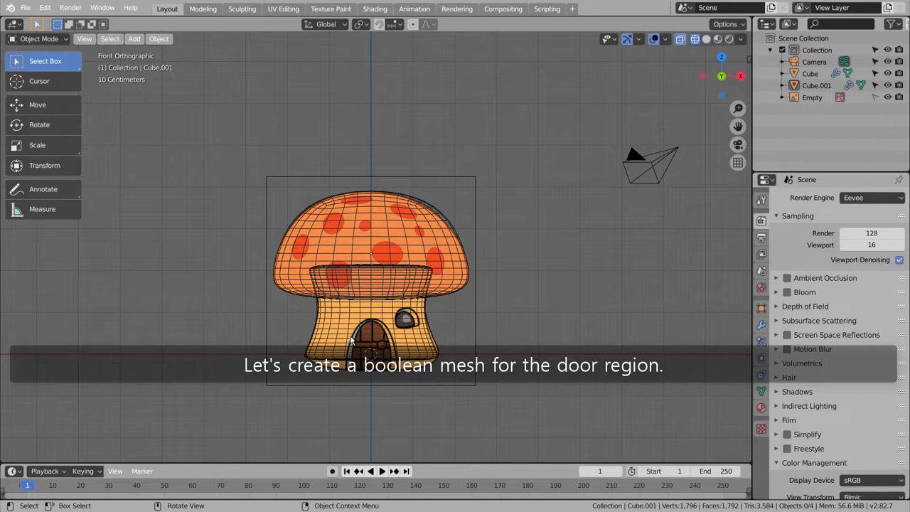
# - Add a subdivided cube as the door cutter, size it and shape it with a loop cut into an arch
pyautogui.click(478, 405)
pyautogui.press('shift+a')
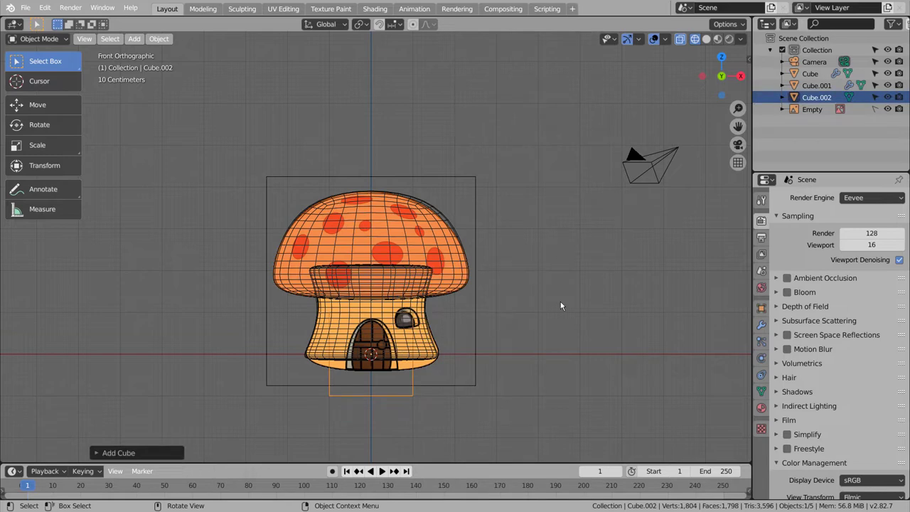
pyautogui.press('ctrl+3')
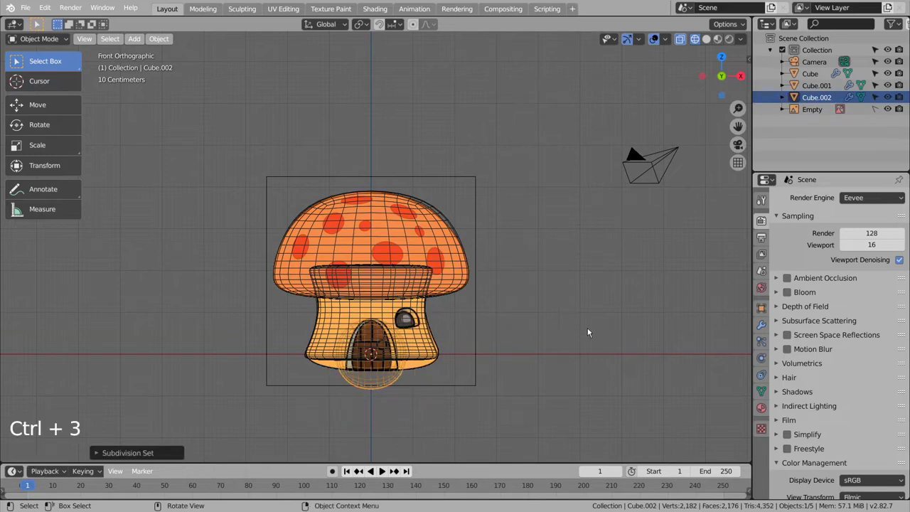
pyautogui.press('s')
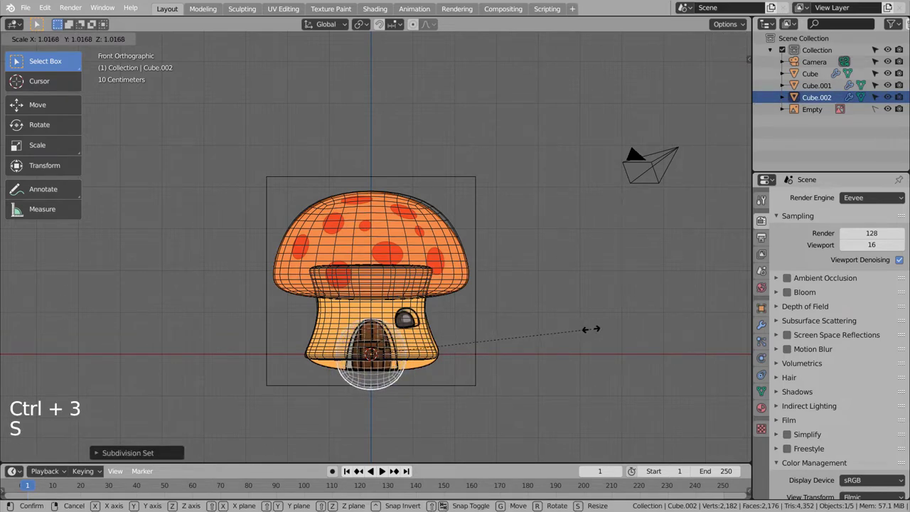
pyautogui.press('Tab')
pyautogui.press('ctrl+r')
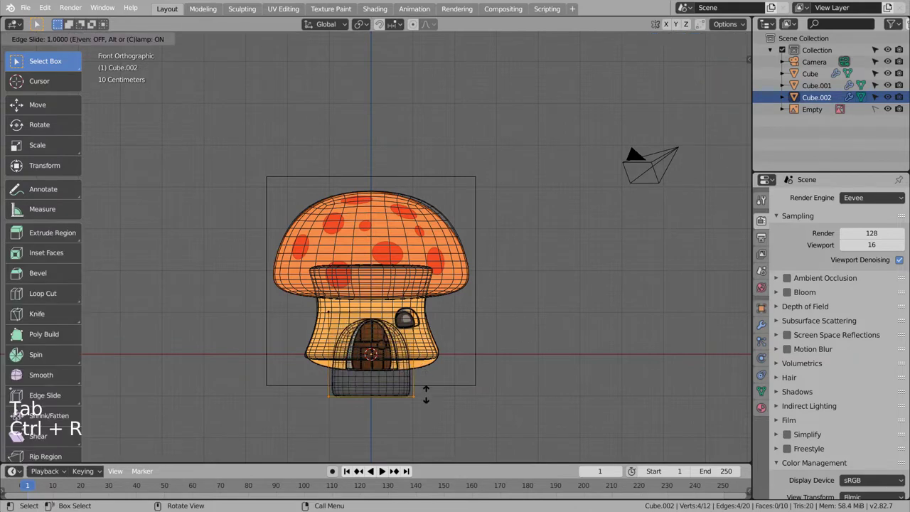
pyautogui.press('Tab')
pyautogui.press('s')
pyautogui.press('s')
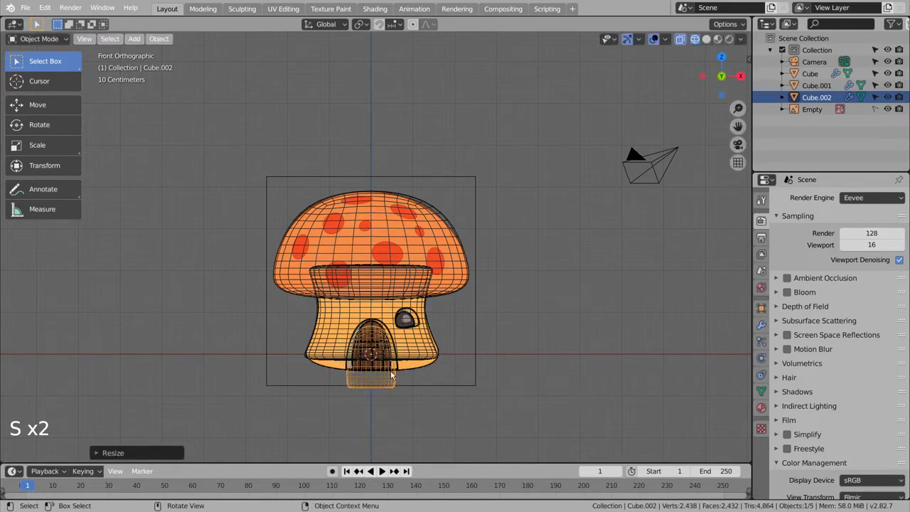
# - Move the cutter up into the doorway and push it along Y through the stem's front
pyautogui.press('g')
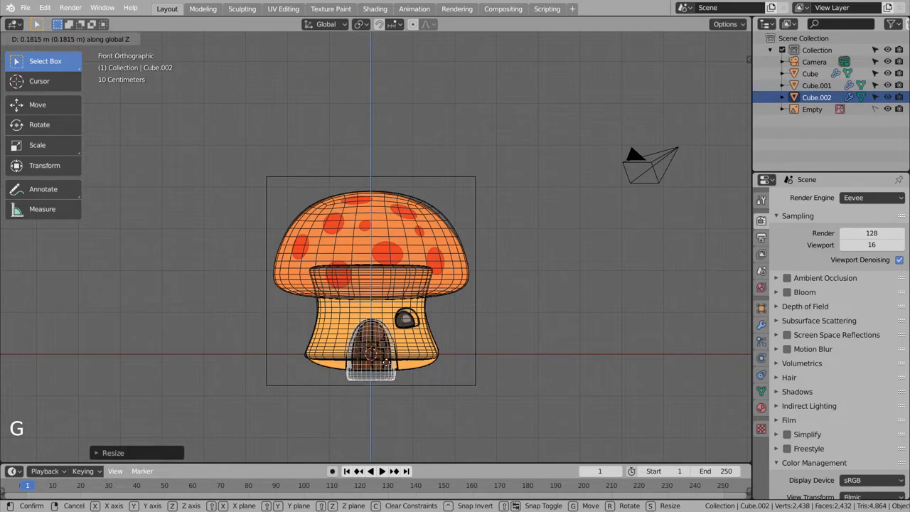
pyautogui.click(503, 373)
pyautogui.middleClick(549, 374)
pyautogui.middleClick(561, 381)
pyautogui.middleClick(395, 384)
pyautogui.click(393, 384)
pyautogui.press('g')
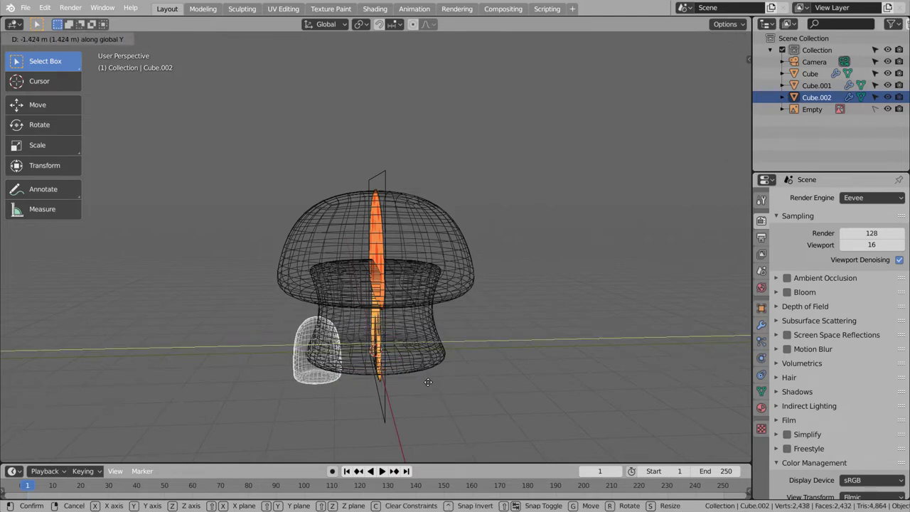
pyautogui.press('KP_1')
pyautogui.press('KP_3')
pyautogui.click(441, 349)
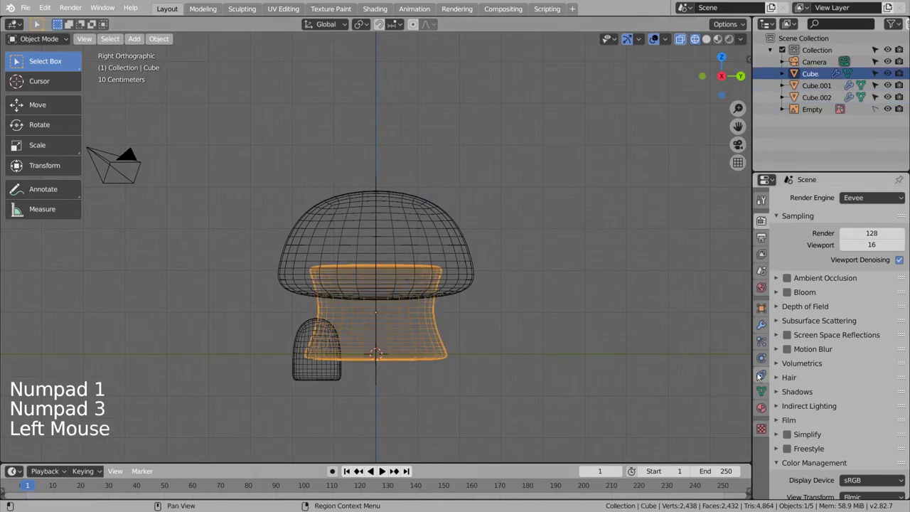
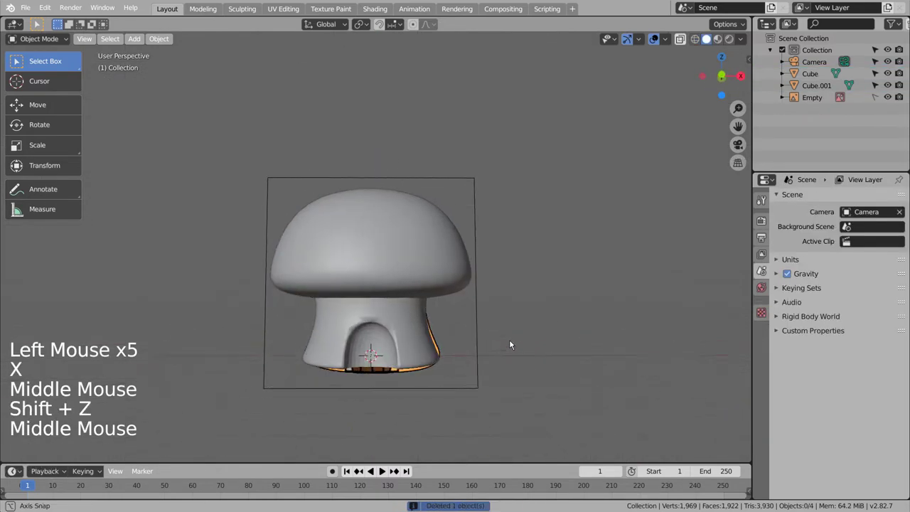
pyautogui.click(410, 337)
pyautogui.click(764, 394)
pyautogui.click(782, 404)
pyautogui.click(799, 417)
pyautogui.click(568, 391)
pyautogui.click(366, 346)
pyautogui.rightClick(367, 346)
pyautogui.click(420, 331)
pyautogui.click(531, 331)
pyautogui.middleClick(545, 350)
pyautogui.middleClick(596, 349)
pyautogui.middleClick(646, 339)
pyautogui.middleClick(649, 337)
pyautogui.middleClick(593, 340)
pyautogui.middleClick(587, 341)
pyautogui.press('KP_1')
pyautogui.middleClick(587, 342)
pyautogui.press('shift+z')
pyautogui.click(573, 346)
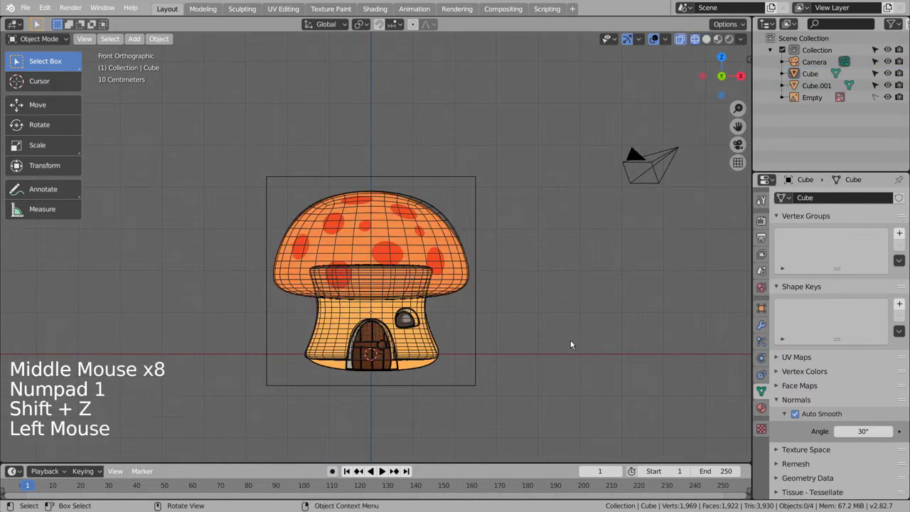
pyautogui.middleClick(558, 365)
pyautogui.middleClick(528, 373)
pyautogui.middleClick(517, 374)
pyautogui.middleClick(503, 371)
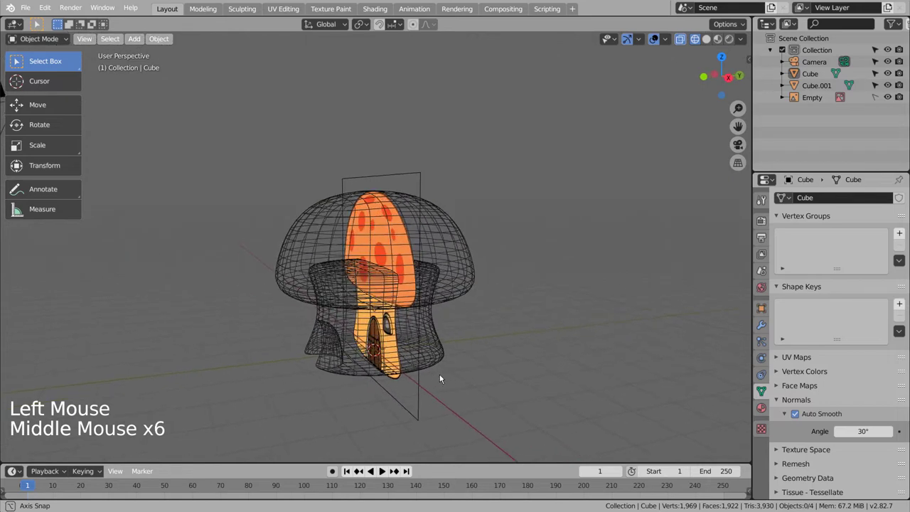
pyautogui.middleClick(442, 380)
pyautogui.middleClick(491, 365)
pyautogui.click(492, 365)
pyautogui.middleClick(494, 368)
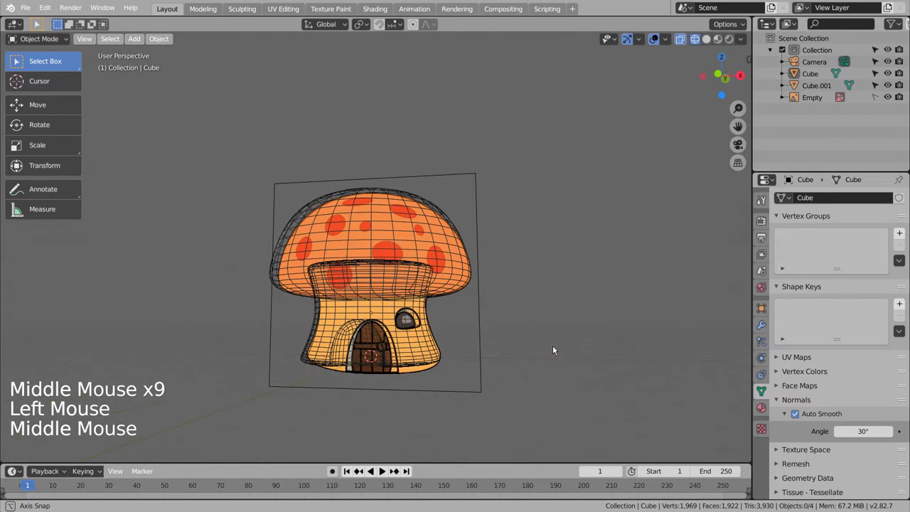
pyautogui.click(509, 352)
pyautogui.click(408, 353)
pyautogui.press('KP_3')
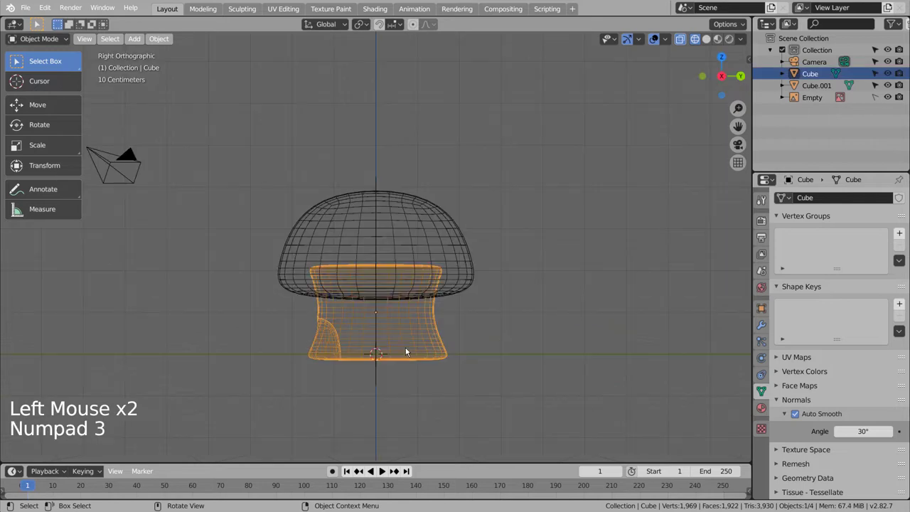
pyautogui.click(380, 404)
# - Add a new cube and shrink it down in front view toward the door opening
pyautogui.press('shift+a')
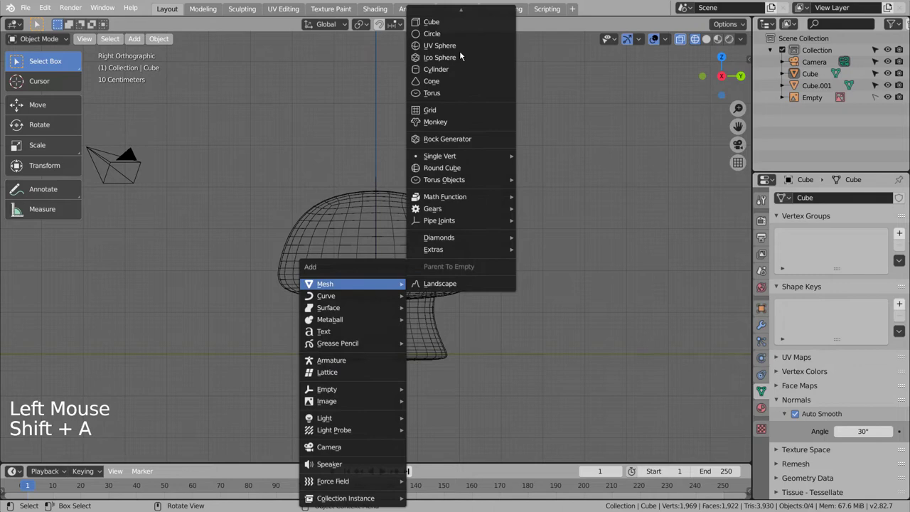
pyautogui.press('KP_1')
pyautogui.press('KP_7')
pyautogui.press('KP_1')
pyautogui.press('KP_1')
pyautogui.press('s')
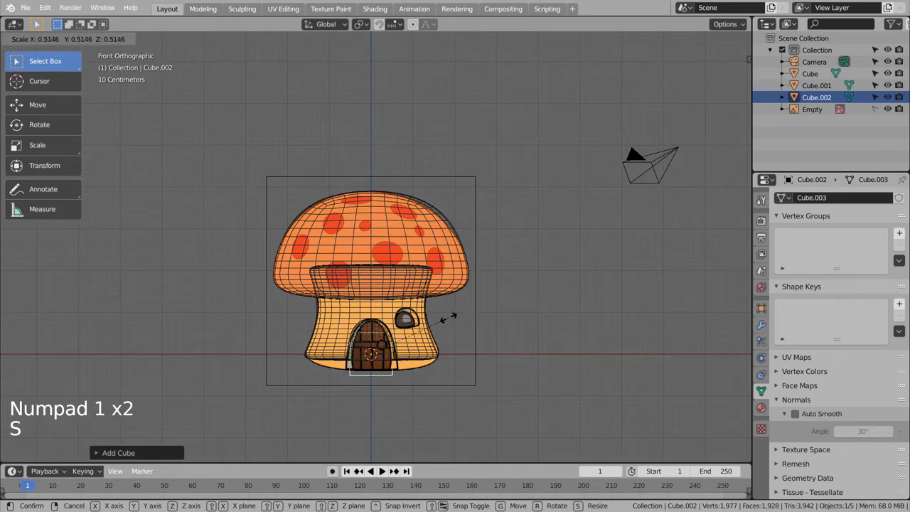
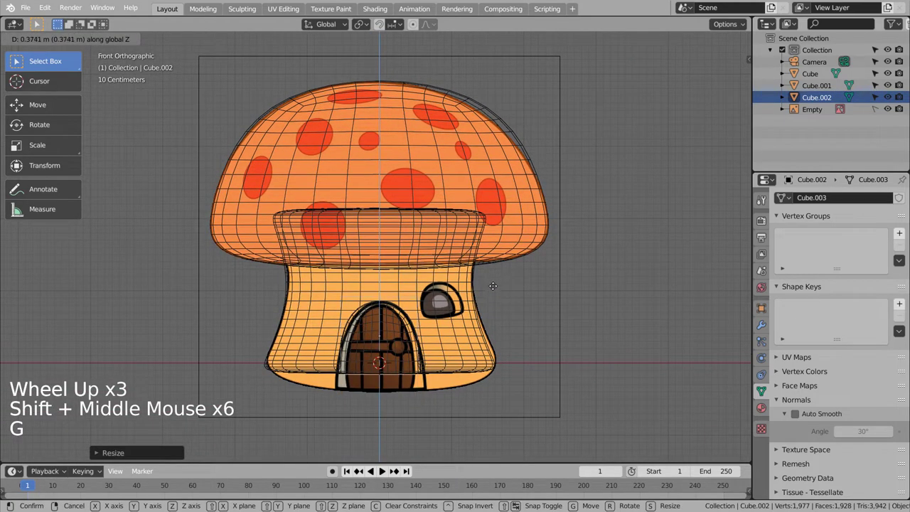
pyautogui.press('shift+z')
# - Move the cube into the doorway and scale it along X into a narrow plank
pyautogui.middleClick(481, 349)
pyautogui.middleClick(463, 348)
pyautogui.middleClick(395, 352)
pyautogui.middleClick(459, 350)
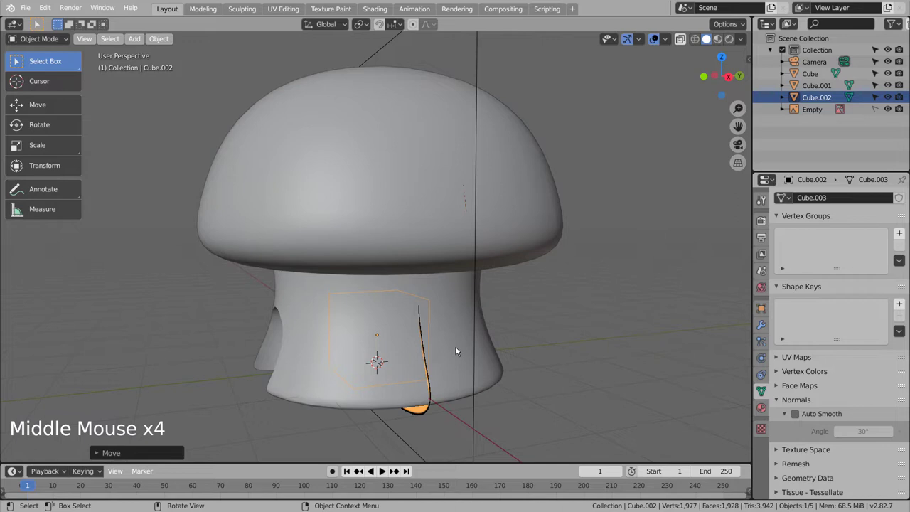
pyautogui.press('g')
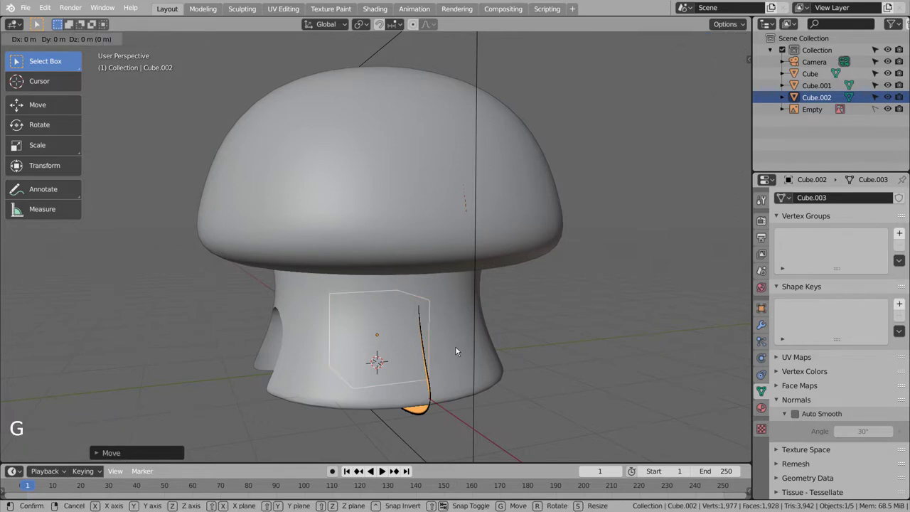
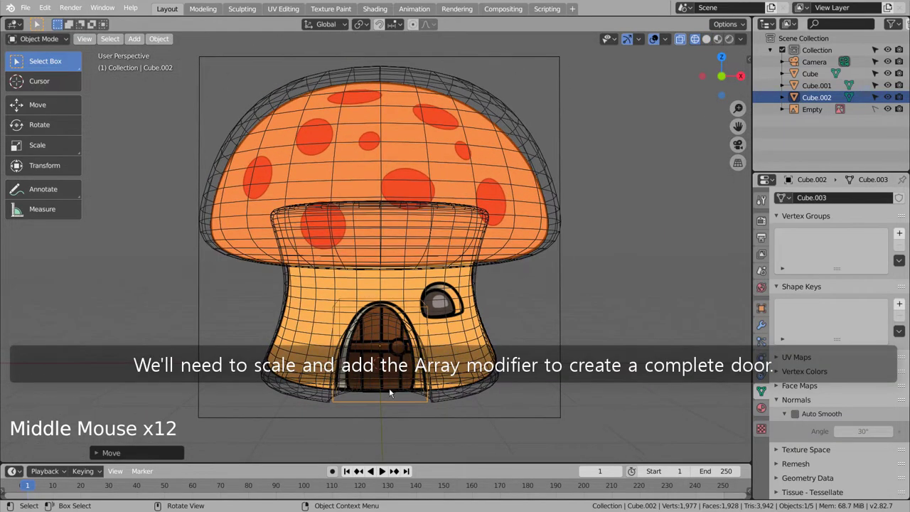
pyautogui.press('KP_1')
pyautogui.press('s')
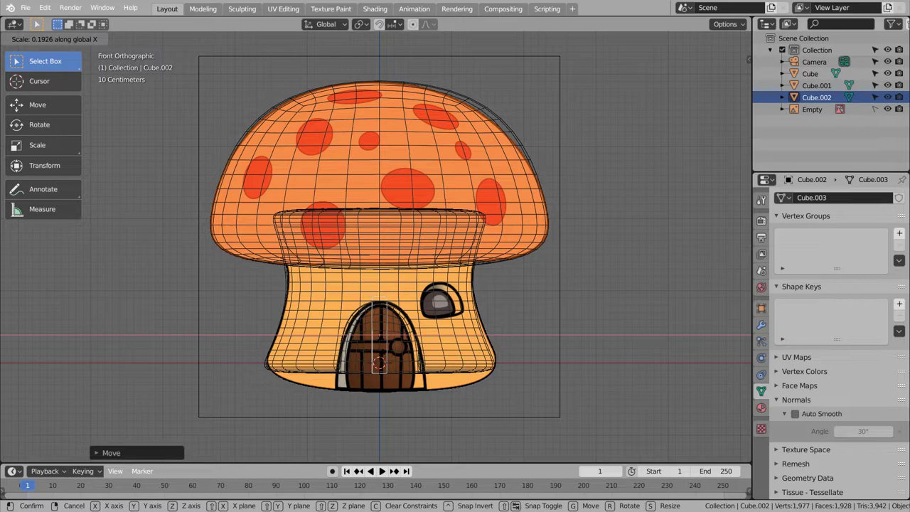
pyautogui.press('g')
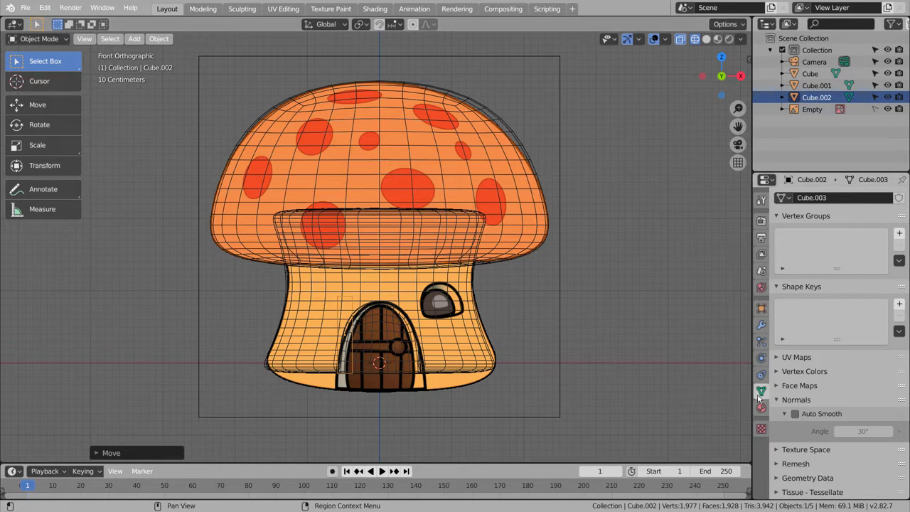
pyautogui.click(765, 321)
# - Add an Array modifier with Count 6 and relative X offset 1.08 to repeat the plank across the door
pyautogui.click(809, 196)
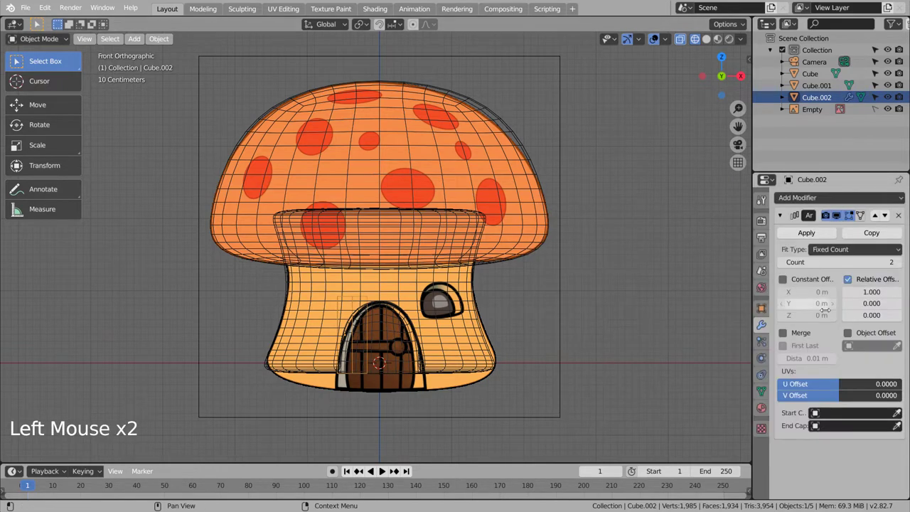
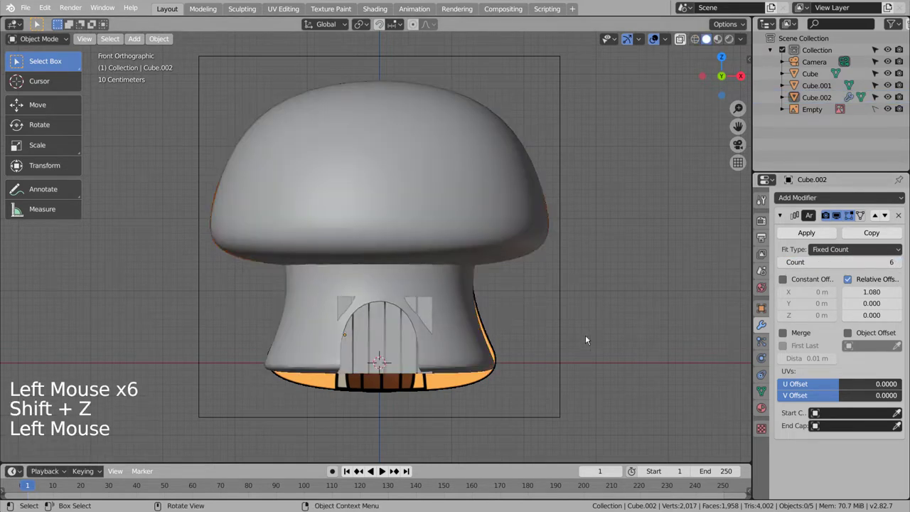
pyautogui.middleClick(586, 340)
pyautogui.middleClick(565, 342)
pyautogui.middleClick(541, 346)
pyautogui.middleClick(525, 347)
pyautogui.middleClick(509, 345)
pyautogui.middleClick(491, 344)
pyautogui.middleClick(479, 347)
pyautogui.middleClick(428, 350)
pyautogui.middleClick(461, 346)
pyautogui.middleClick(514, 330)
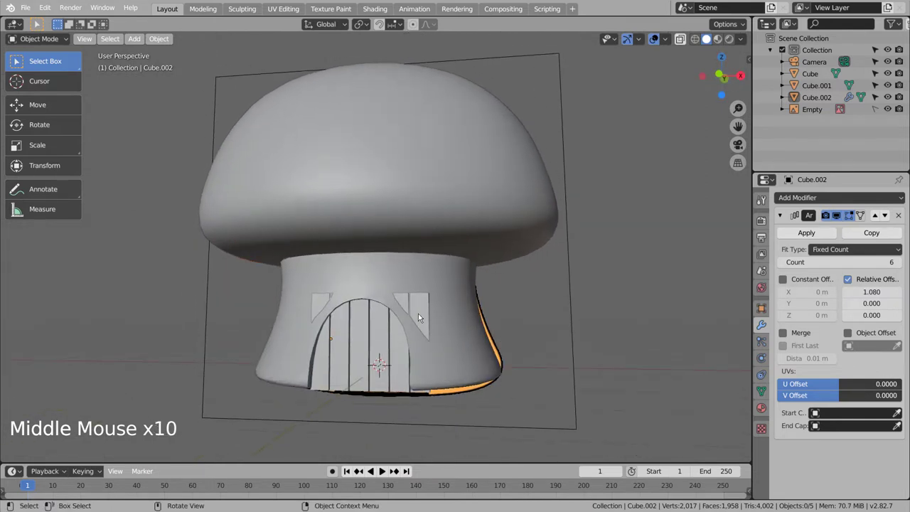
pyautogui.click(421, 314)
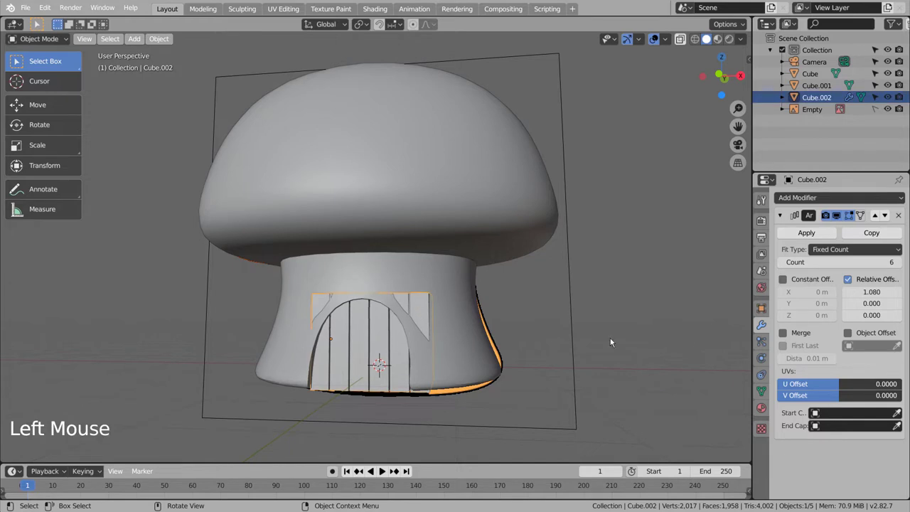
# - Apply the Array modifier and view the plank mesh from the front in X-ray against the reference
pyautogui.click(822, 241)
pyautogui.press('Tab')
pyautogui.press('ctrl+r')
pyautogui.press('KP_1')
pyautogui.press('shift+z')
# - Knife-cut the planks along the door's arched outline and adjust the cut vertices
pyautogui.press('k')
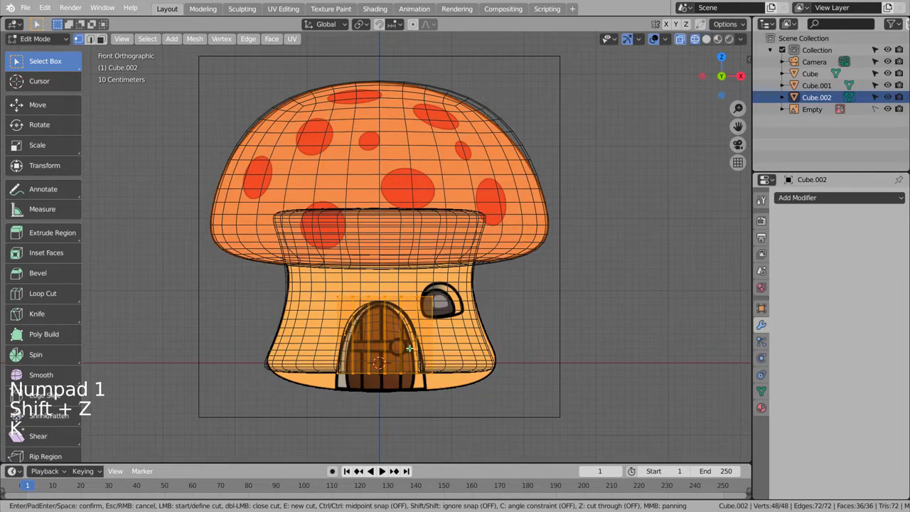
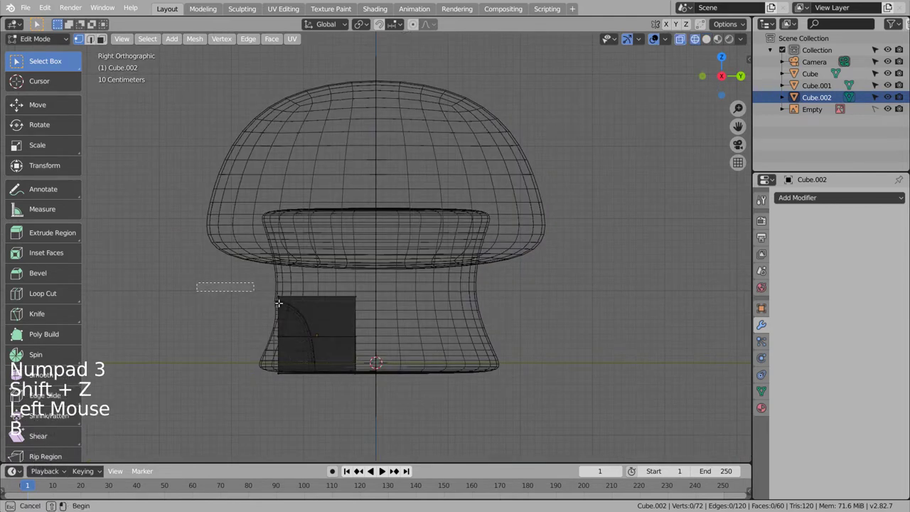
pyautogui.press('g')
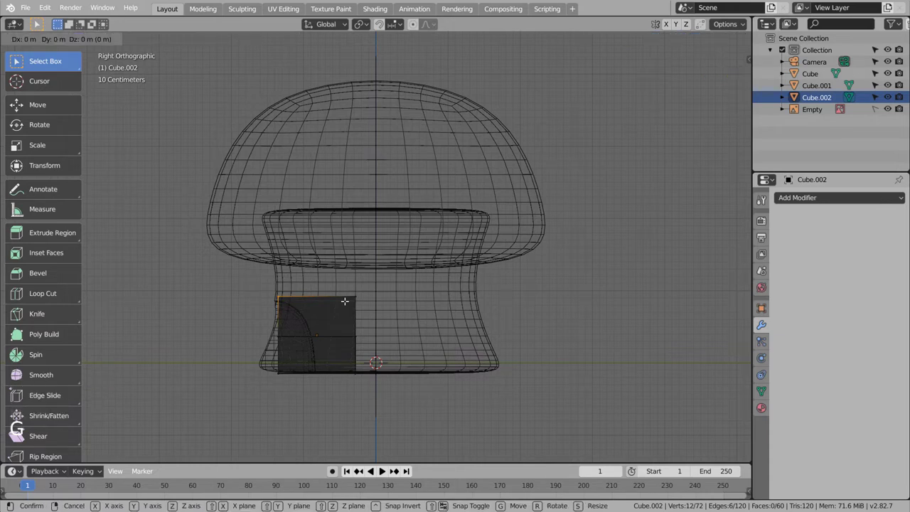
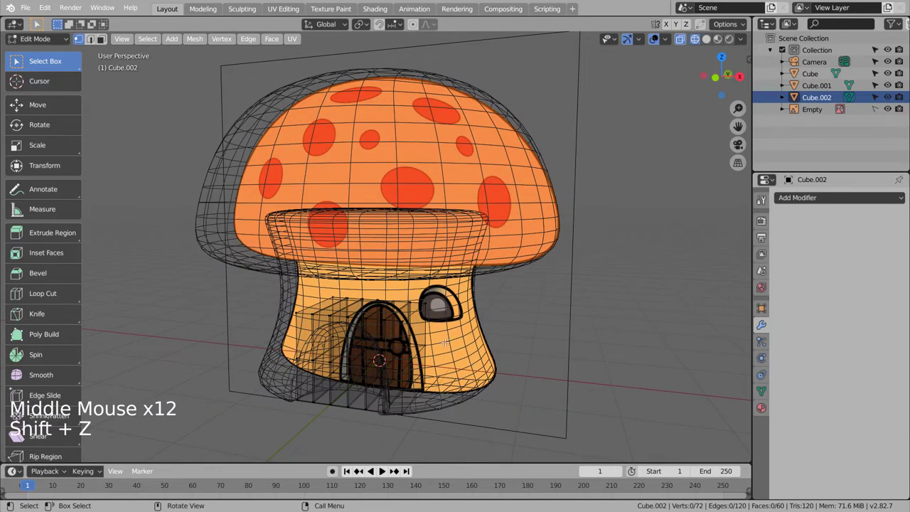
pyautogui.press('Tab')
pyautogui.middleClick(544, 395)
pyautogui.middleClick(466, 391)
pyautogui.middleClick(440, 394)
# - Scale the planks thinner front to back, checked from the side in solid shading
pyautogui.press('s')
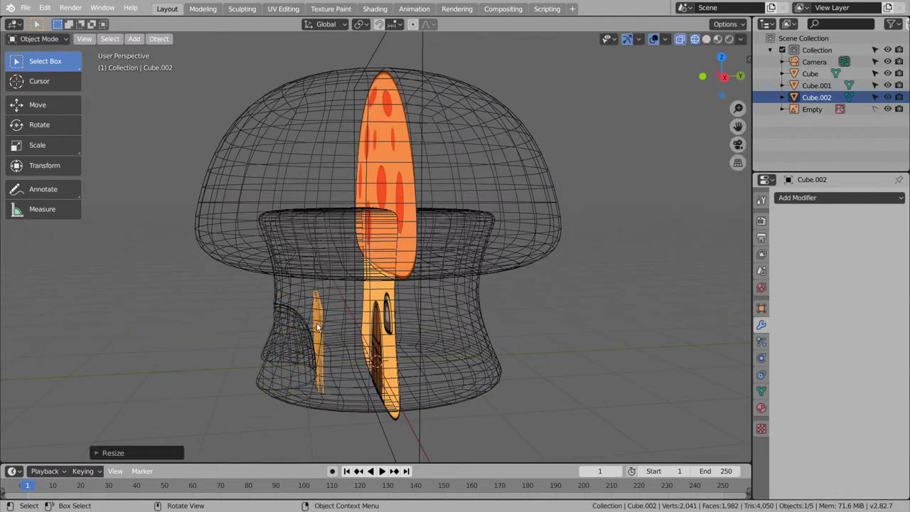
pyautogui.click(45, 104)
pyautogui.press('KP_3')
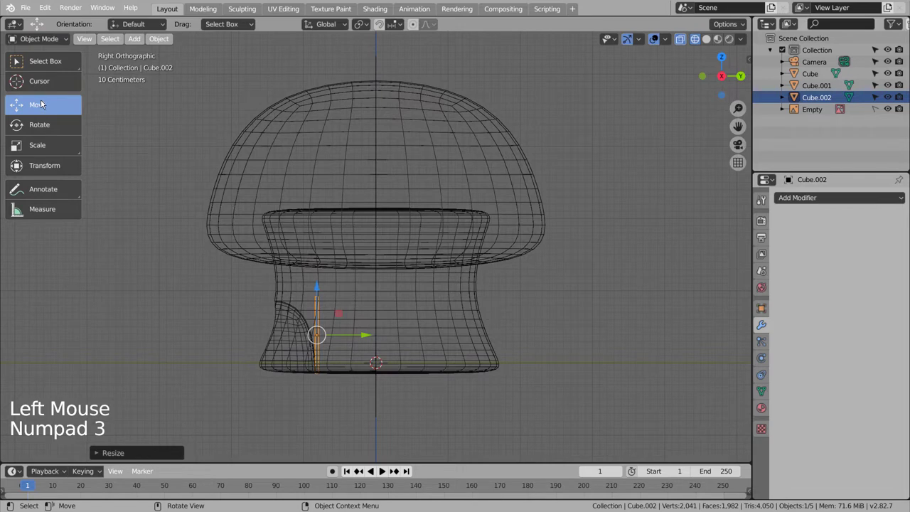
pyautogui.click(369, 334)
pyautogui.press('shift+z')
pyautogui.click(205, 344)
pyautogui.middleClick(185, 361)
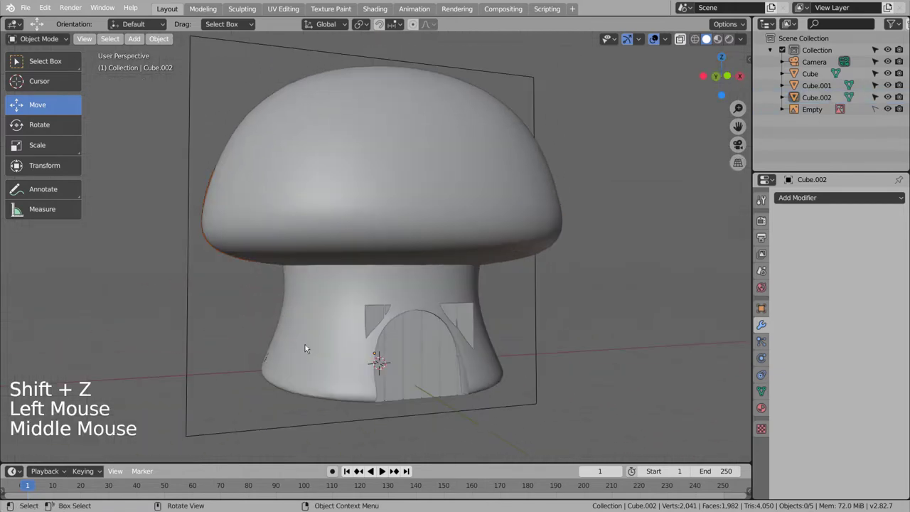
# - Nudge the planks up along Z in the doorway and go into the mesh for separating
pyautogui.press('KP_3')
pyautogui.press('KP_1')
pyautogui.click(389, 341)
pyautogui.press('g')
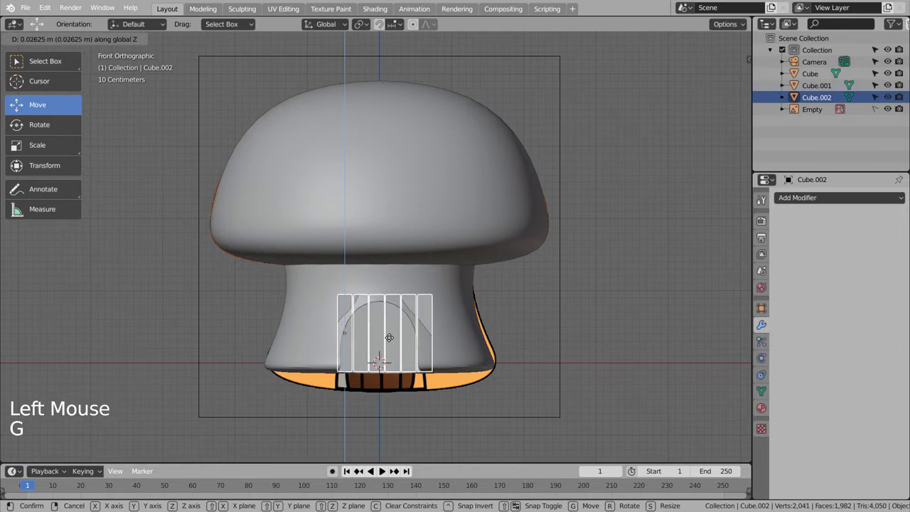
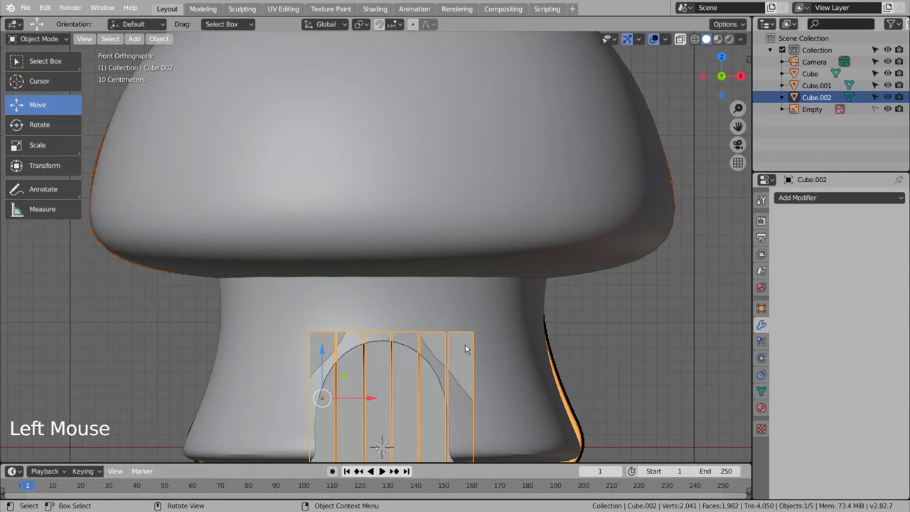
pyautogui.press('p')
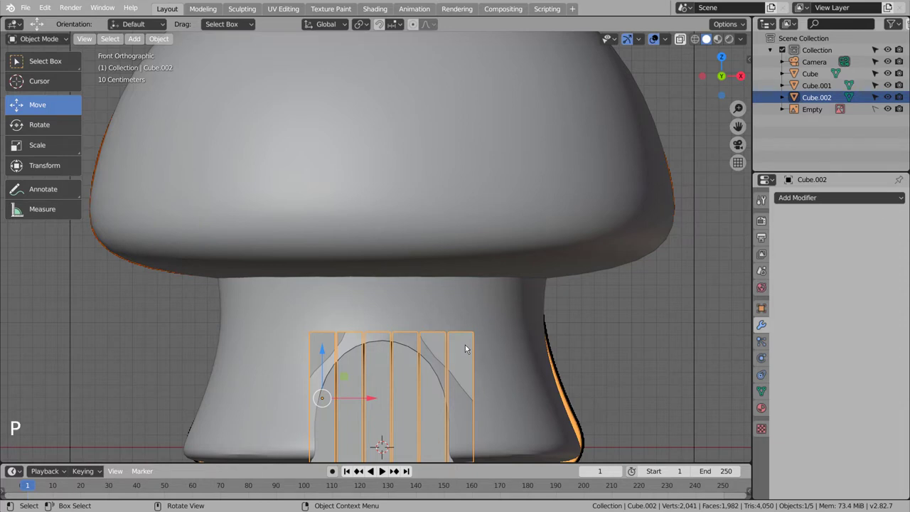
pyautogui.press('Tab')
# - Select all plank geometry and separate it into loose parts
pyautogui.press('a')
pyautogui.press('p')
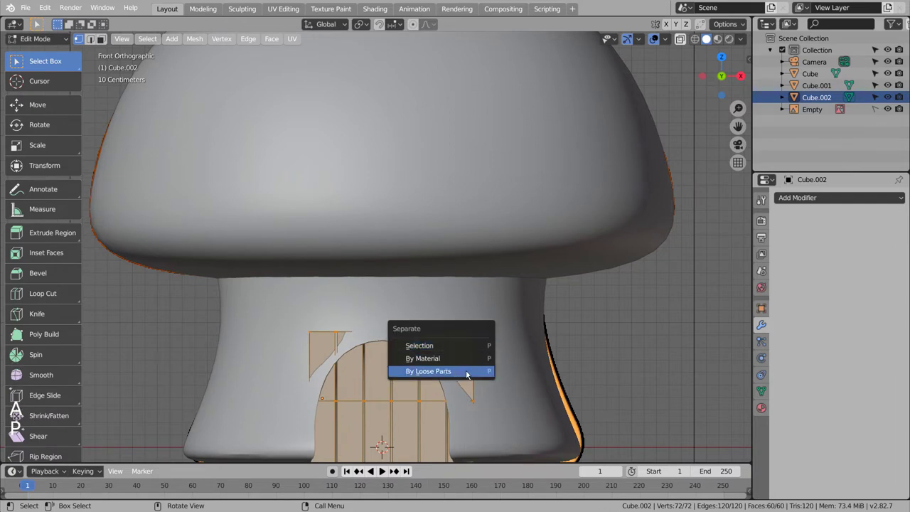
pyautogui.press('Tab')
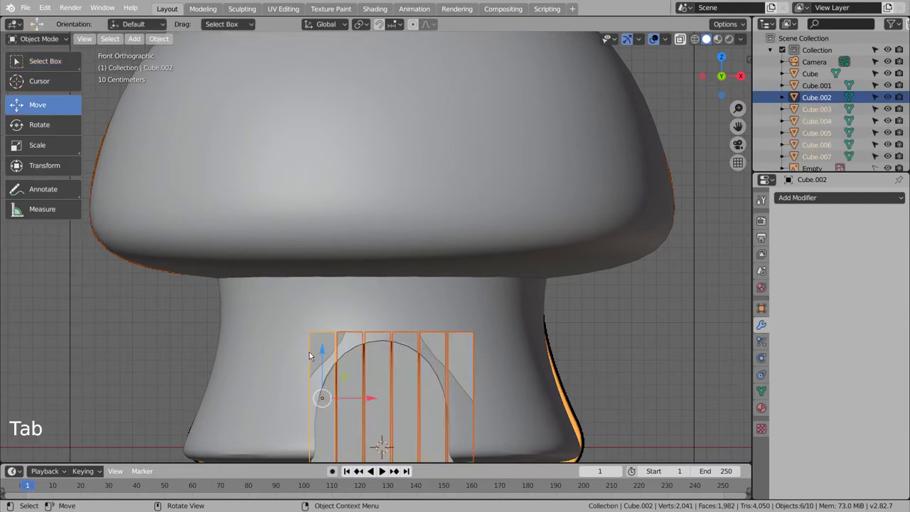
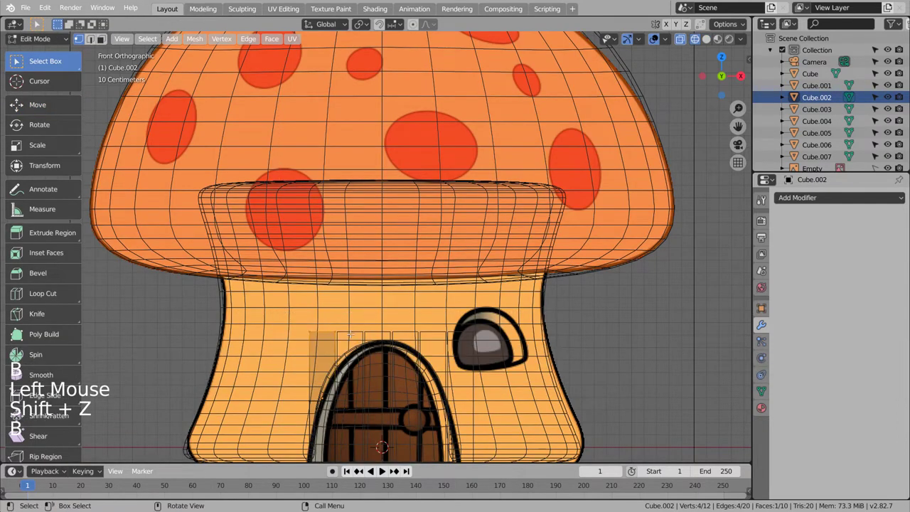
# - Box-select the leftover corner offcut vertices in side view and move them to clean up
pyautogui.press('g')
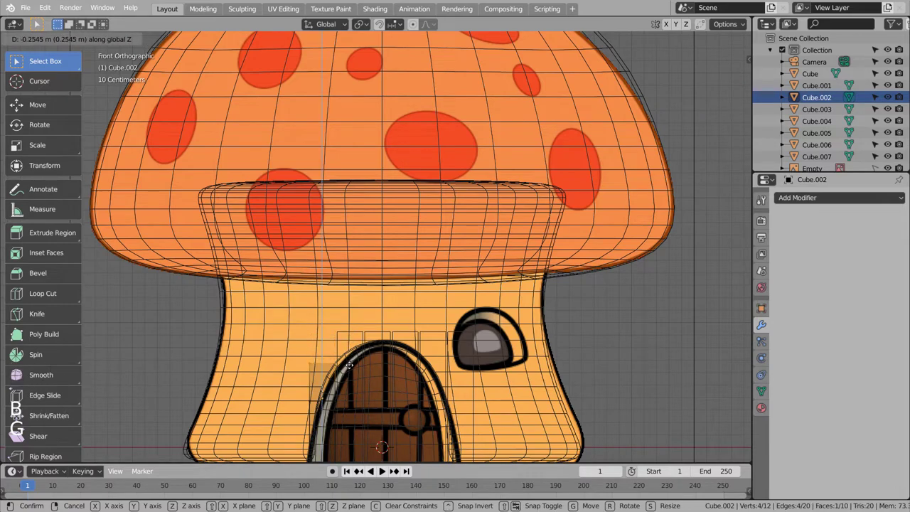
pyautogui.press('KP_3')
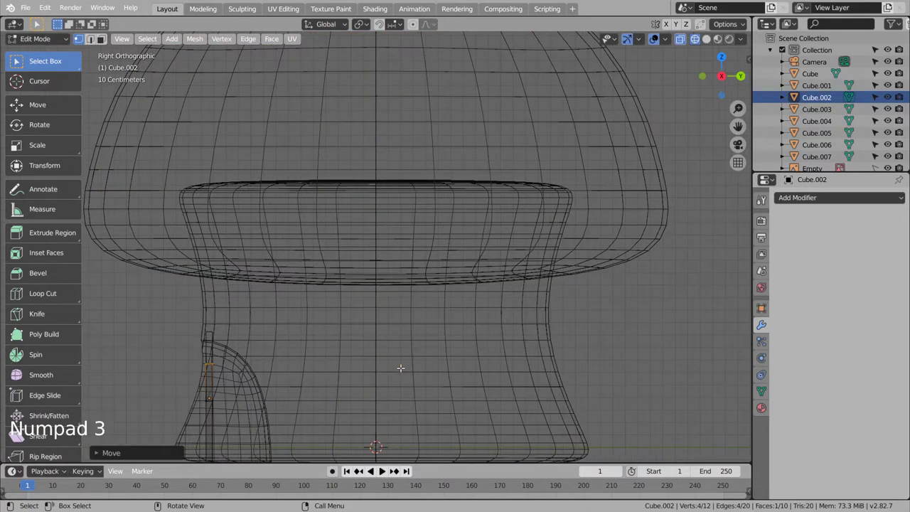
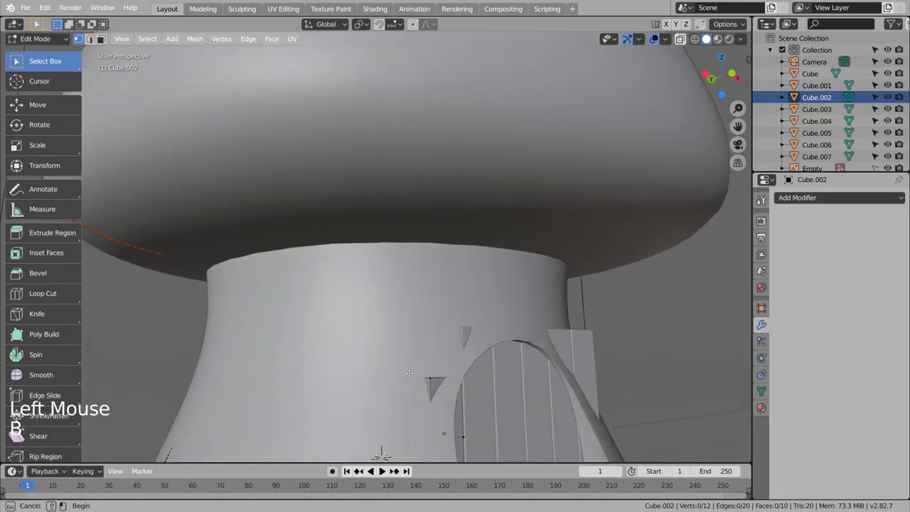
pyautogui.press('b')
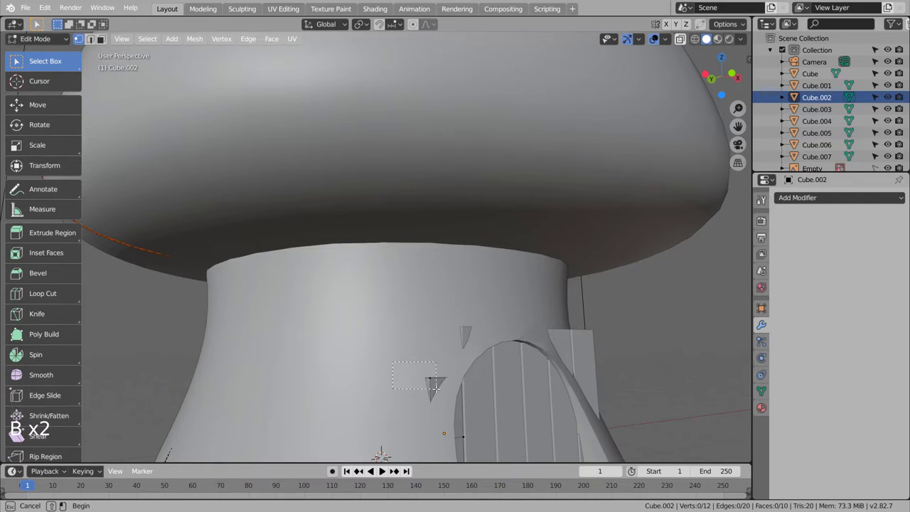
pyautogui.press('g')
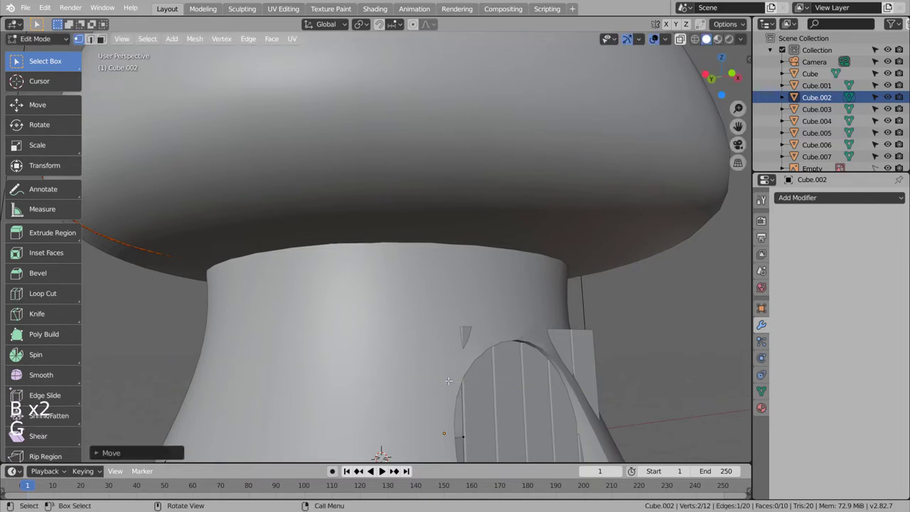
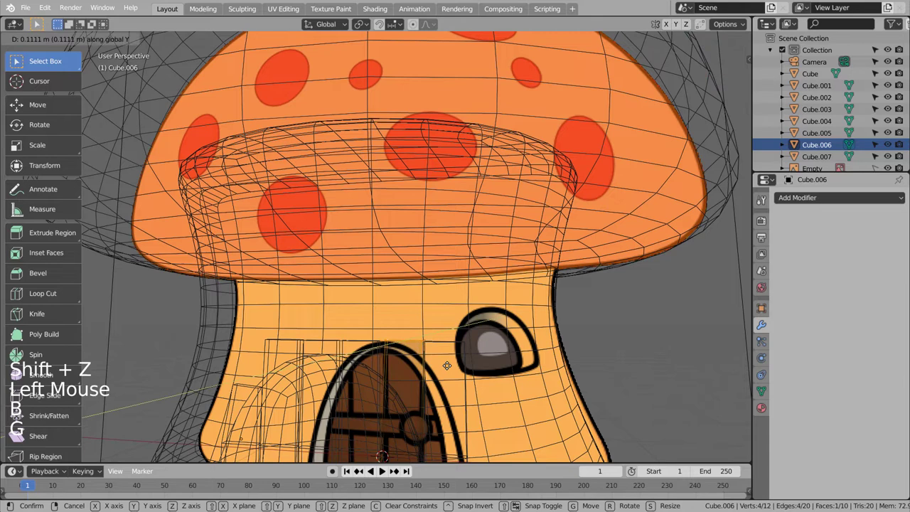
# - Push the front faces of Cube.006 and Cube.007 back along Y into the stem
pyautogui.press('Tab')
pyautogui.press('shift+z')
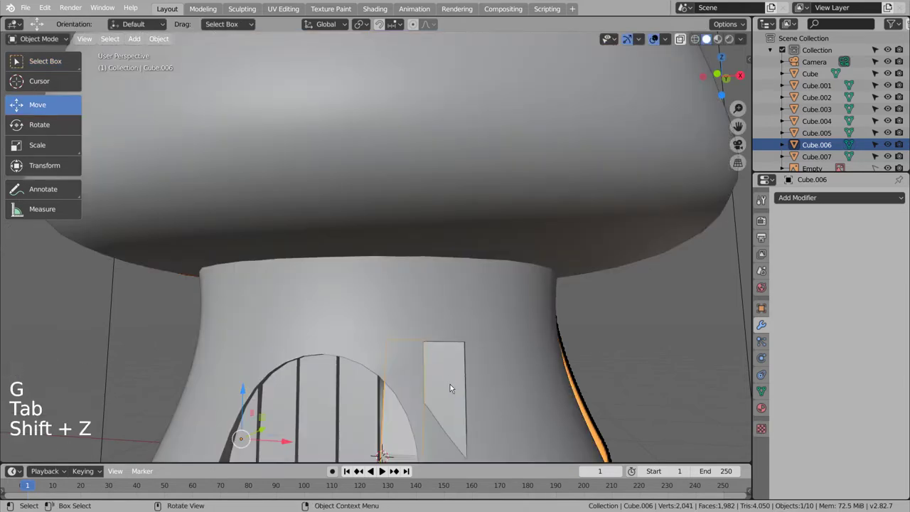
pyautogui.press('g')
pyautogui.press('ctrl+z')
pyautogui.press('Tab')
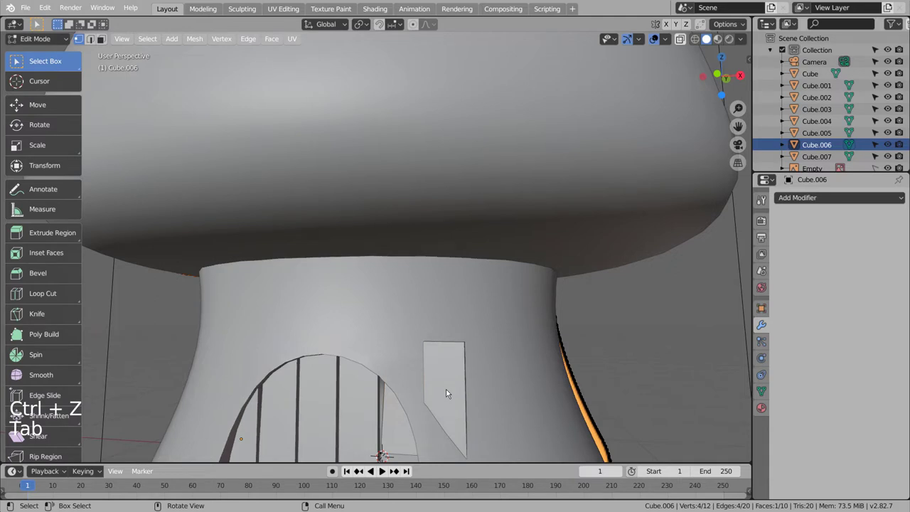
pyautogui.press('g')
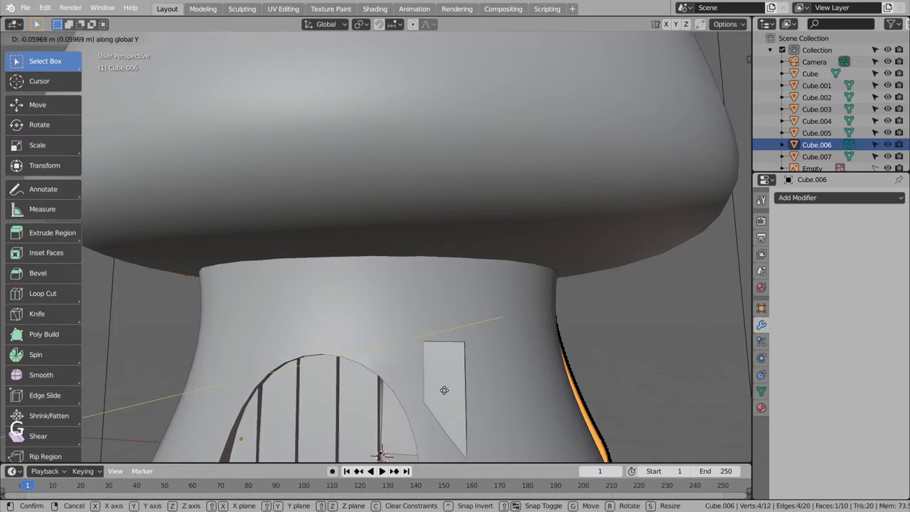
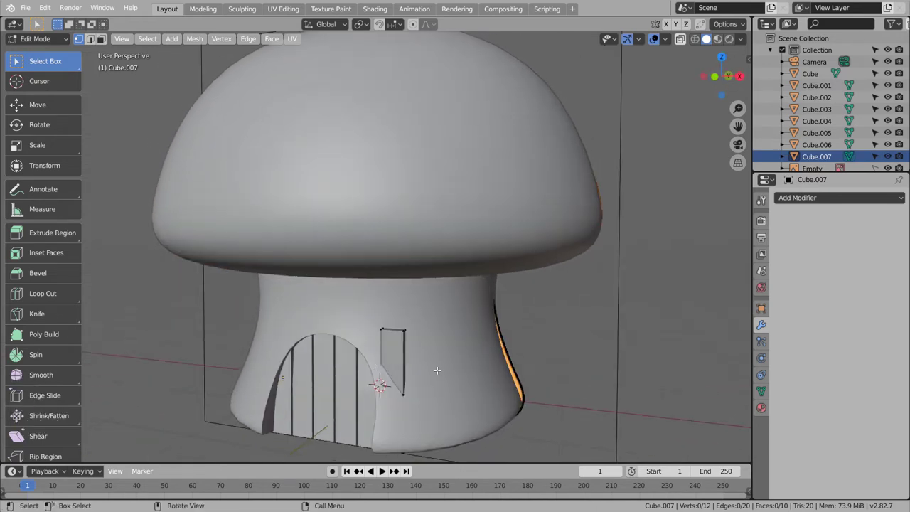
pyautogui.press('b')
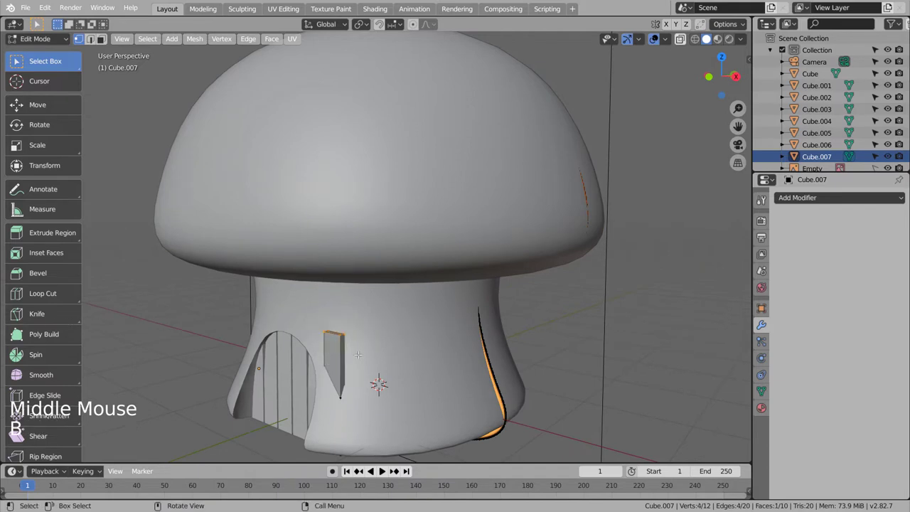
pyautogui.press('g')
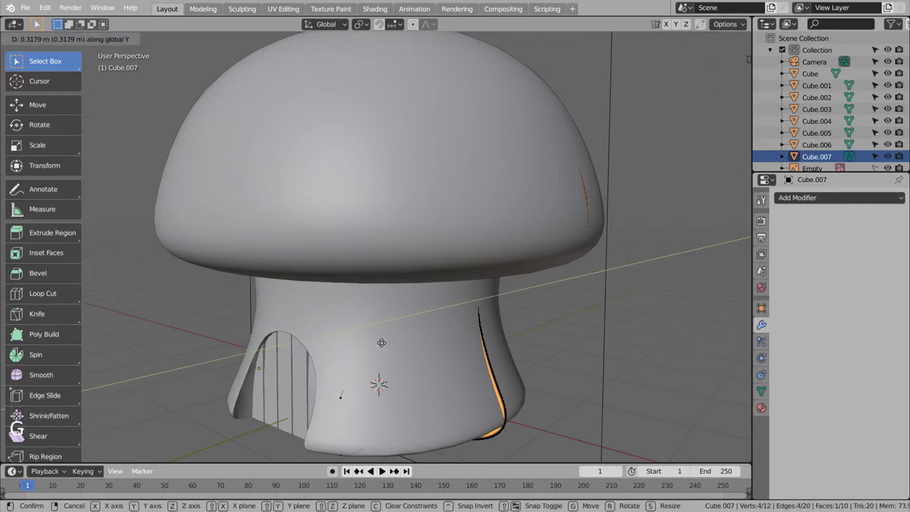
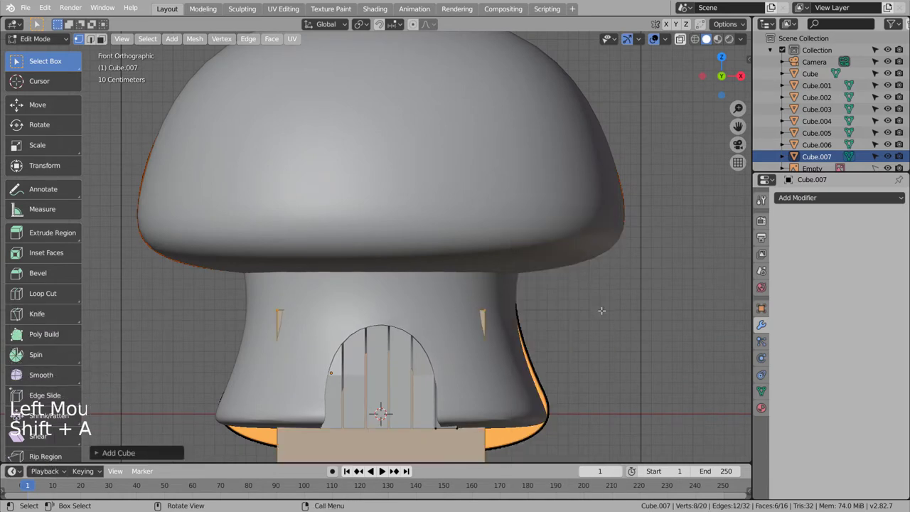
# - Scale the bottom door board, undo the attempts, and select the mushroom stem in Object Mode
pyautogui.press('s')
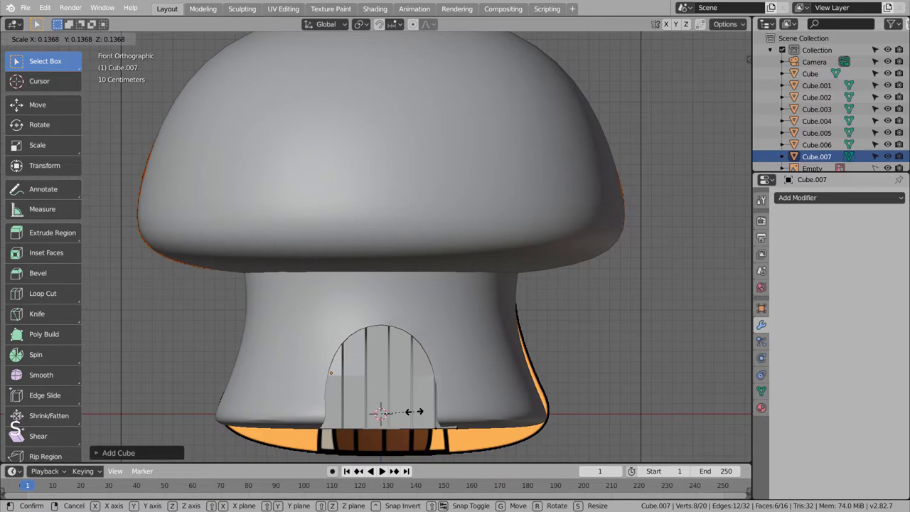
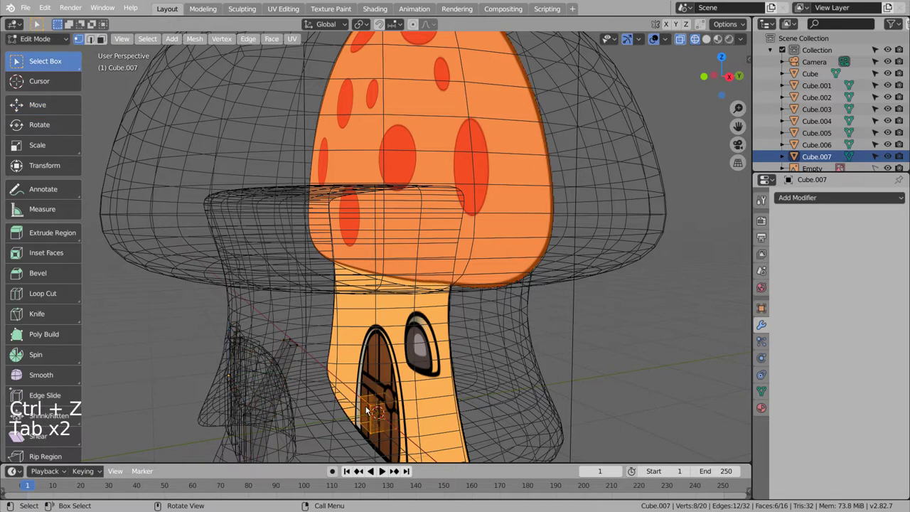
pyautogui.press('ctrl+z')
pyautogui.press('ctrl+z')
pyautogui.press('ctrl+z')
pyautogui.press('ctrl+z')
pyautogui.press('Tab')
pyautogui.click(369, 409)
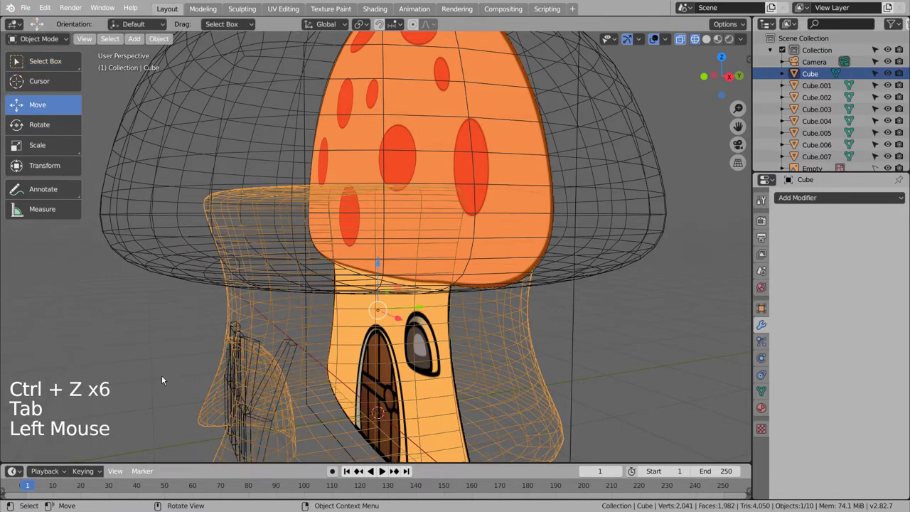
pyautogui.click(151, 378)
# - Add a new cube (Cube.008) and move it into place at the front of the door
pyautogui.press('shift+a')
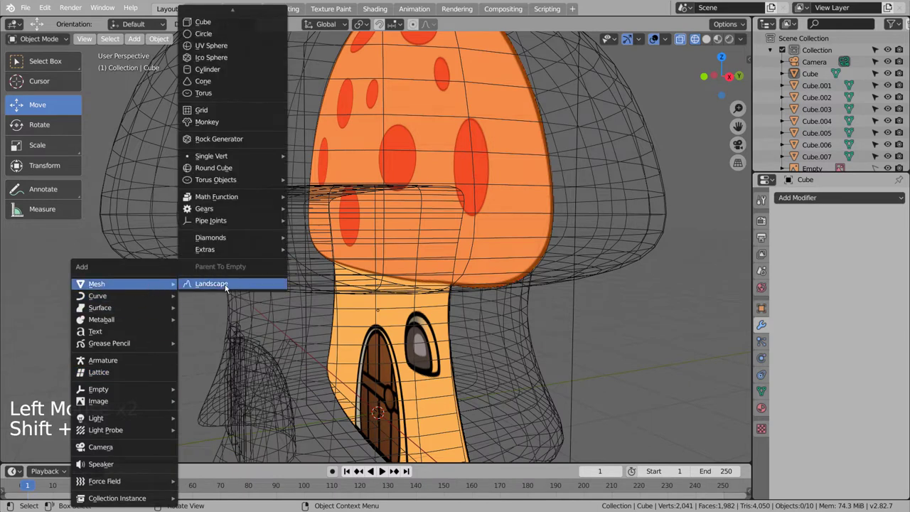
pyautogui.press('s')
pyautogui.press('KP_3')
pyautogui.press('g')
pyautogui.press('KP_1')
pyautogui.press('g')
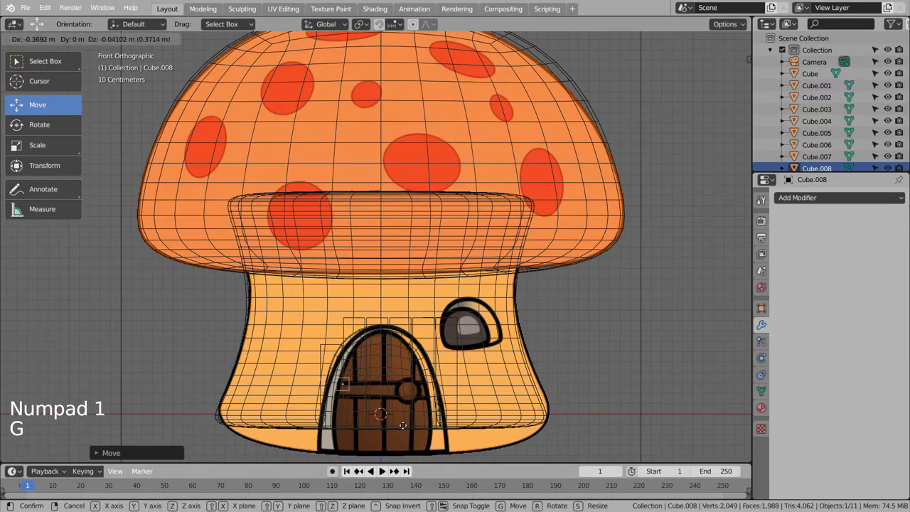
pyautogui.press('shift+z')
pyautogui.press('g')
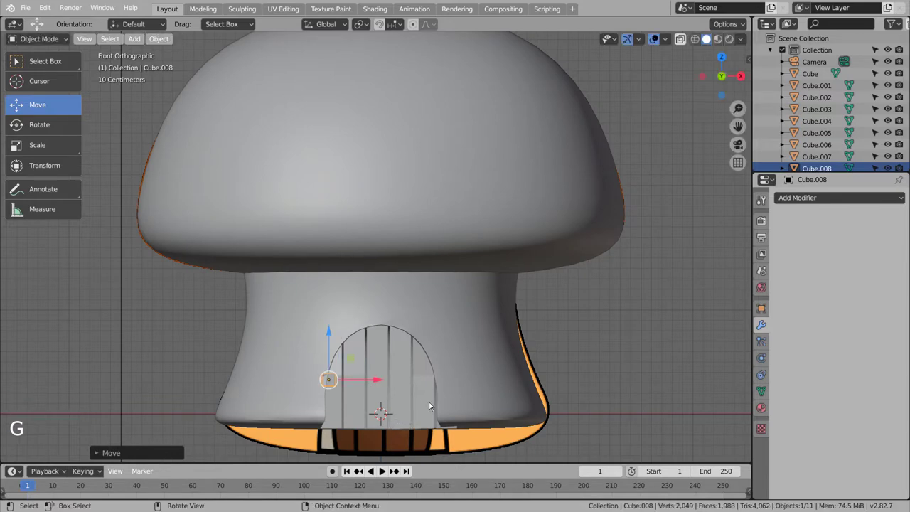
# - Flatten the cube along Y into a thin board and stretch it along X across the door planks
pyautogui.middleClick(439, 412)
pyautogui.middleClick(375, 424)
pyautogui.press('s')
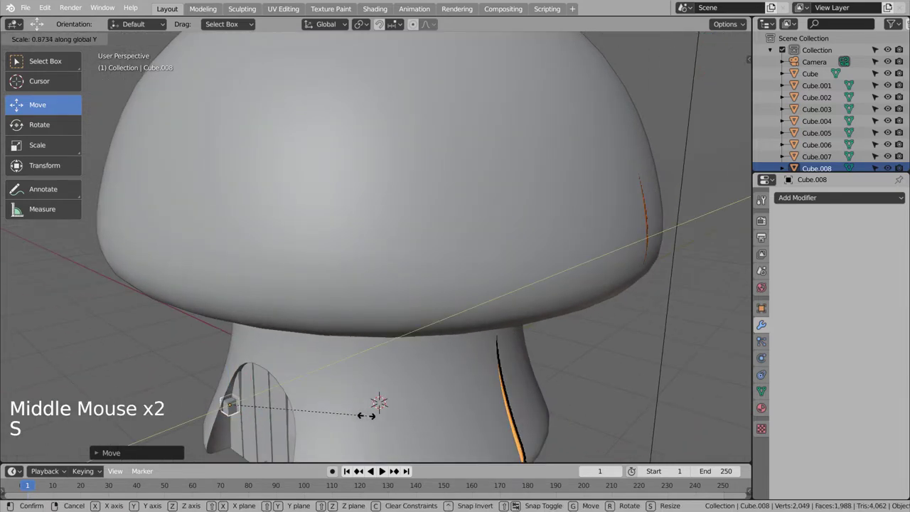
pyautogui.middleClick(362, 406)
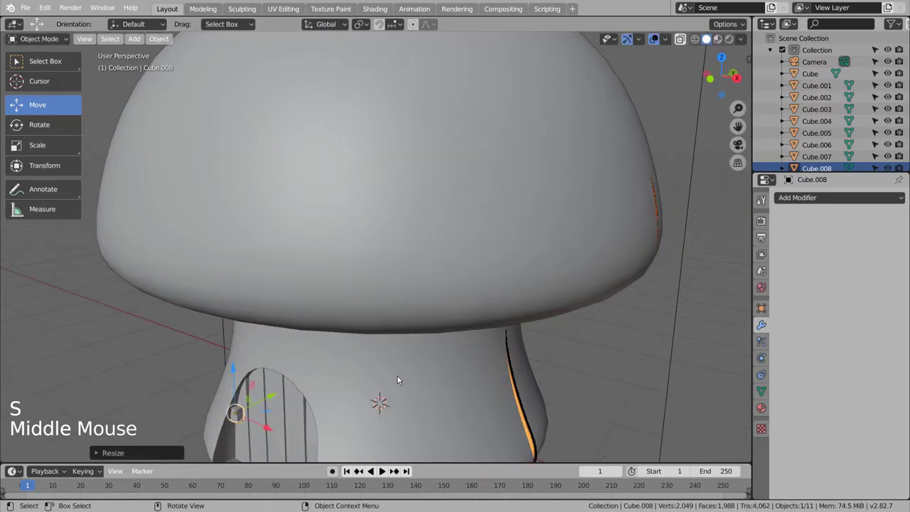
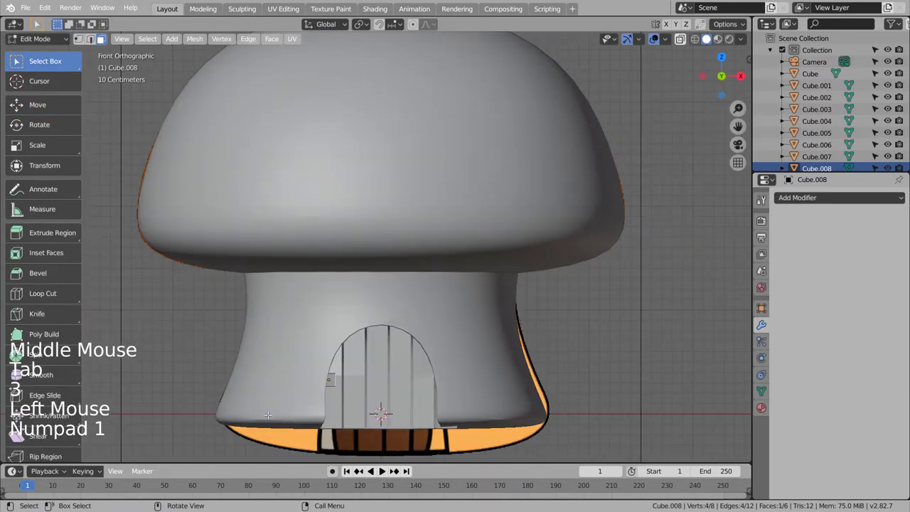
pyautogui.press('g')
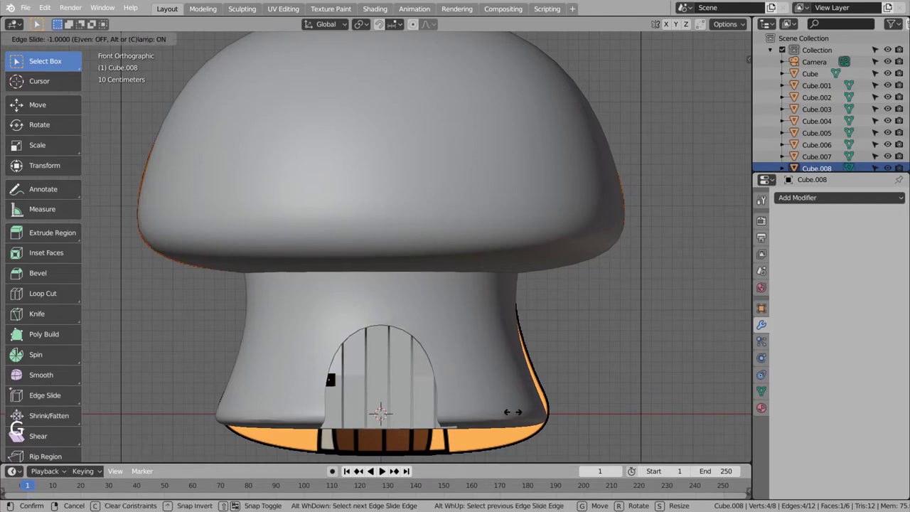
pyautogui.press('ctrl+z')
pyautogui.press('g')
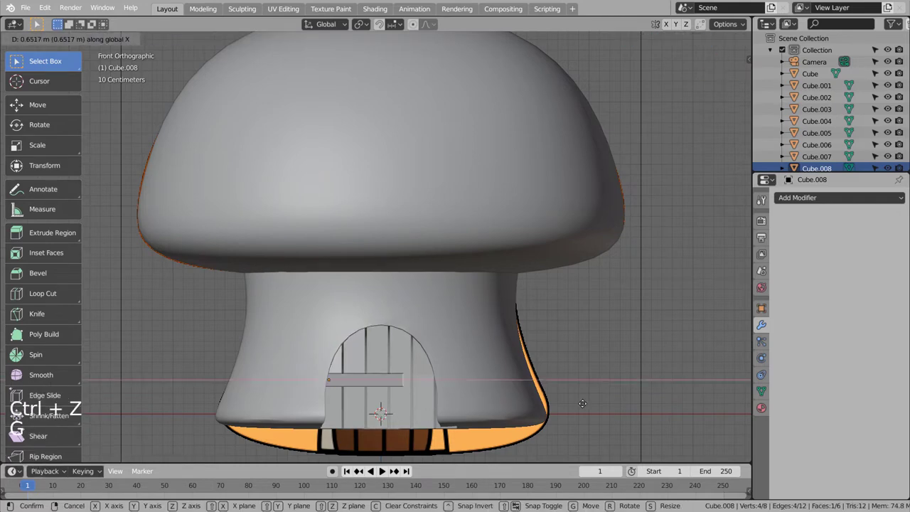
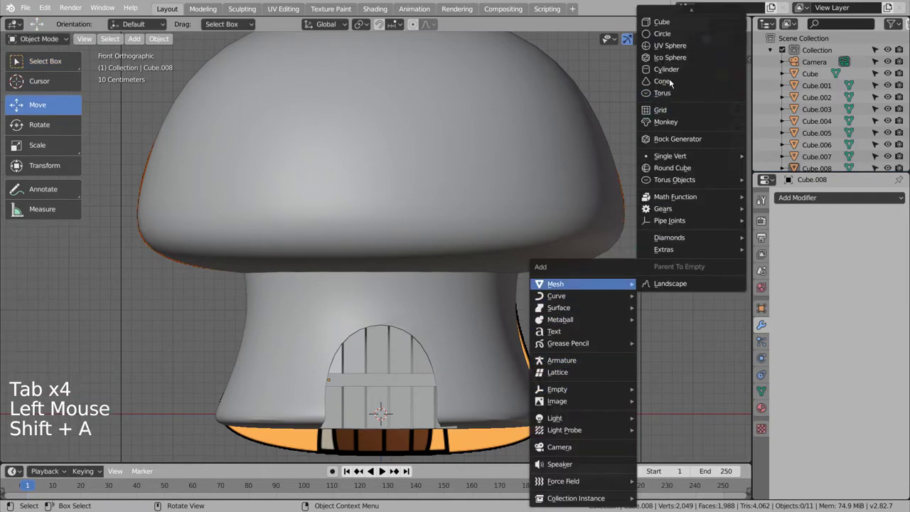
pyautogui.press('r')
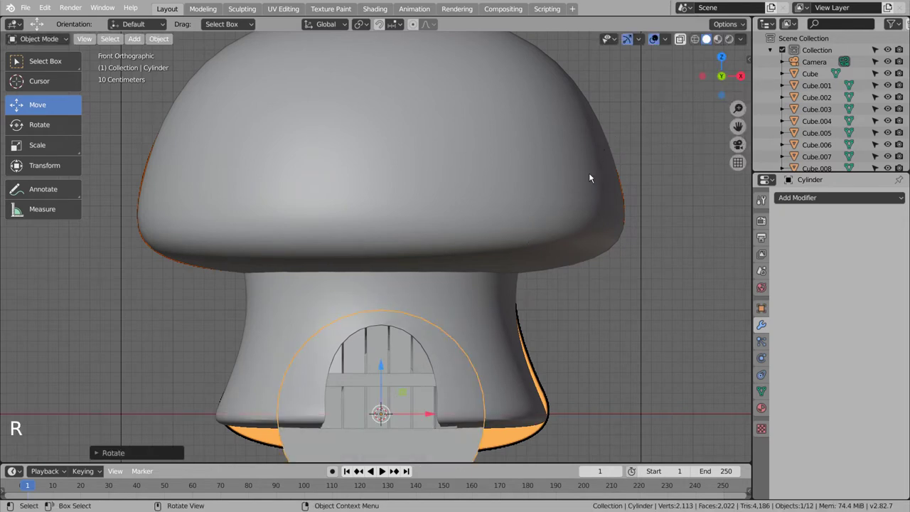
pyautogui.press('s')
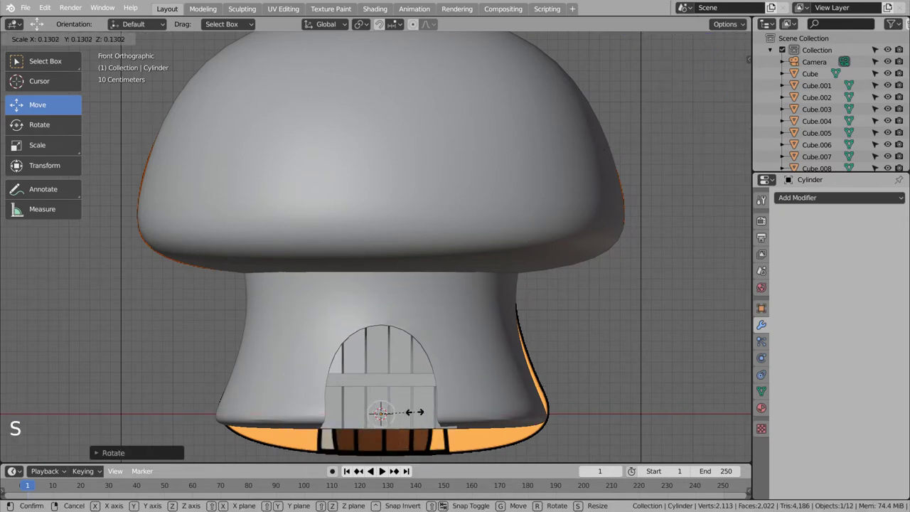
pyautogui.press('g')
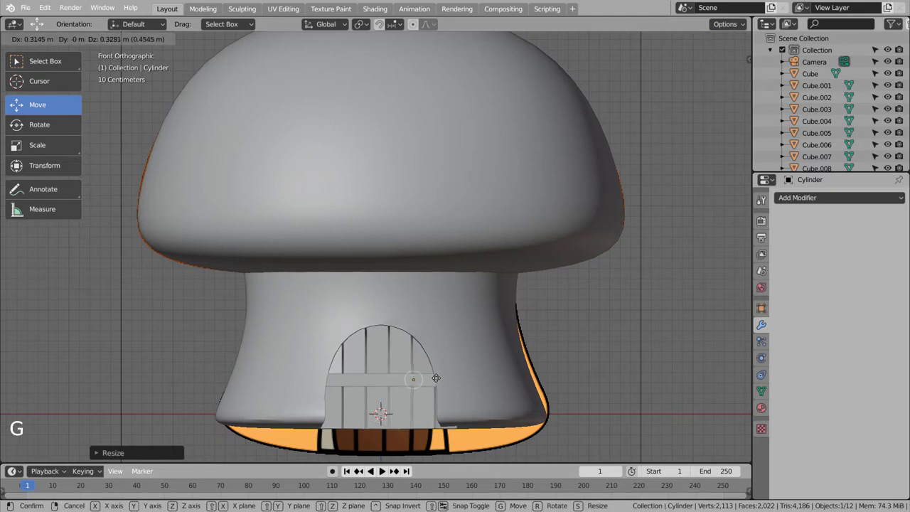
pyautogui.middleClick(527, 335)
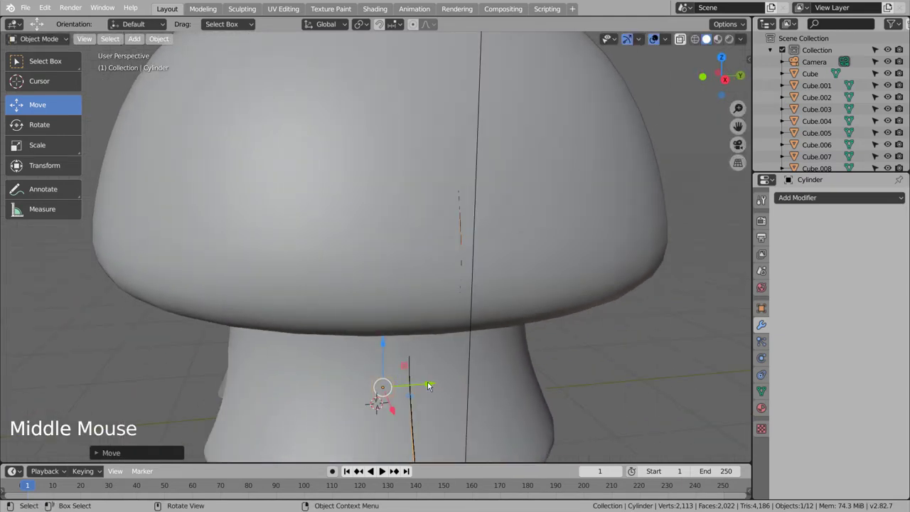
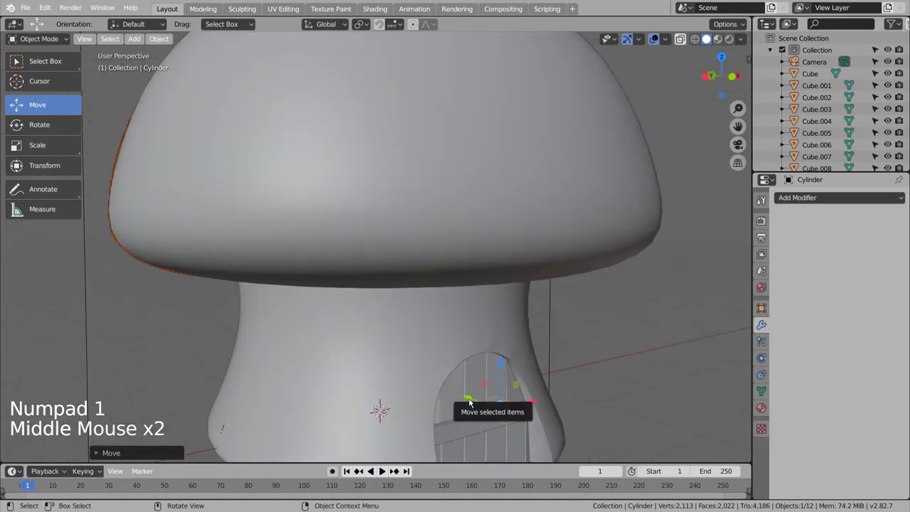
pyautogui.click(474, 402)
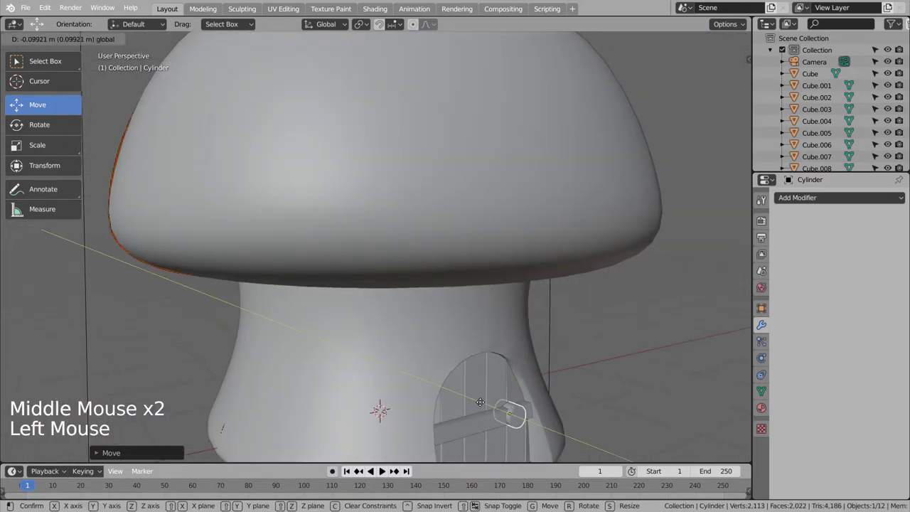
pyautogui.click(647, 375)
pyautogui.middleClick(638, 393)
pyautogui.middleClick(610, 392)
pyautogui.middleClick(564, 374)
pyautogui.middleClick(540, 363)
pyautogui.middleClick(513, 346)
pyautogui.middleClick(512, 347)
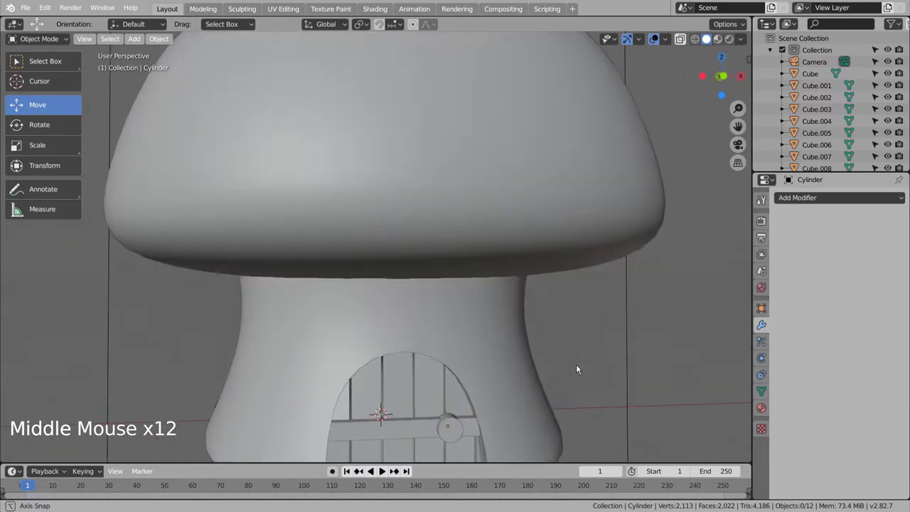
pyautogui.click(455, 441)
pyautogui.press('g')
pyautogui.click(613, 407)
pyautogui.middleClick(604, 409)
pyautogui.middleClick(588, 375)
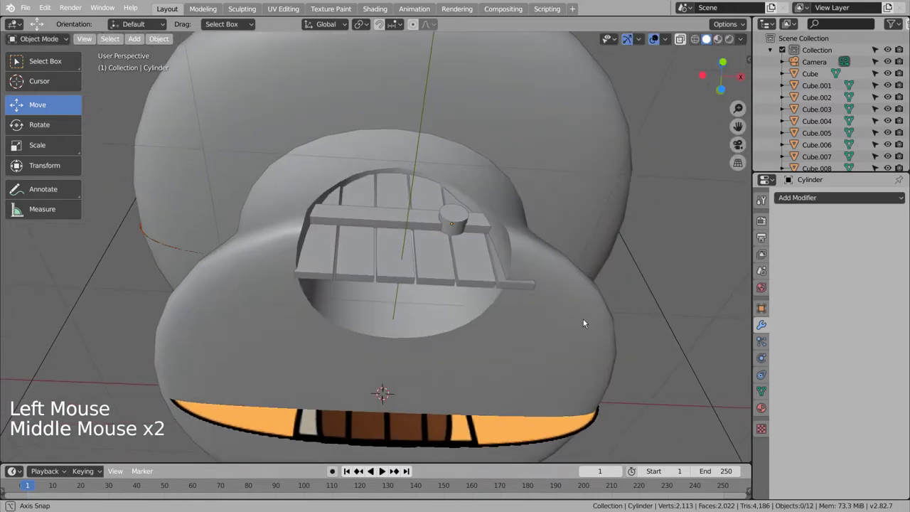
pyautogui.middleClick(580, 321)
pyautogui.click(458, 222)
pyautogui.press('g')
pyautogui.press('s')
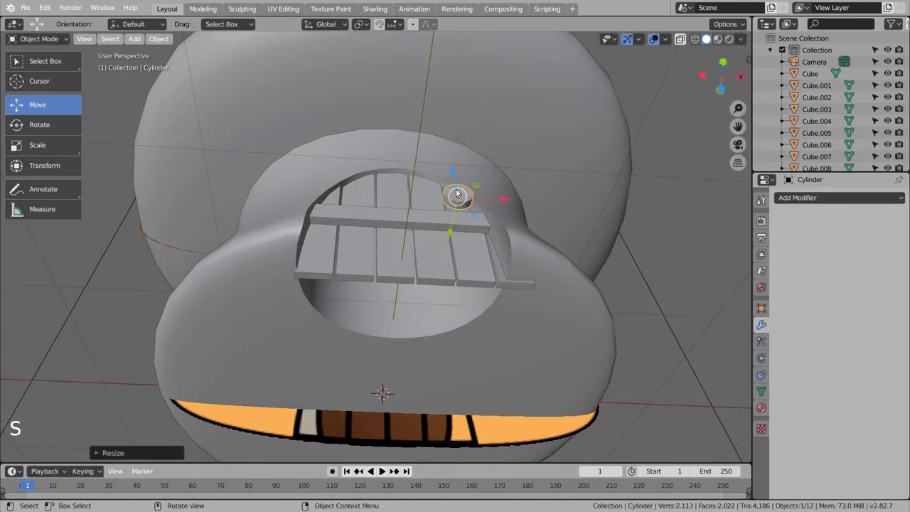
pyautogui.click(454, 234)
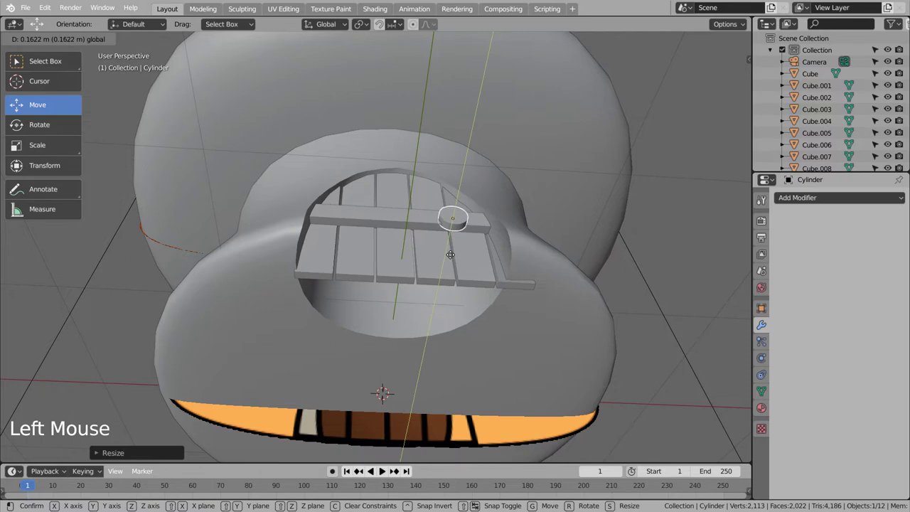
pyautogui.middleClick(478, 214)
pyautogui.middleClick(525, 278)
pyautogui.click(584, 374)
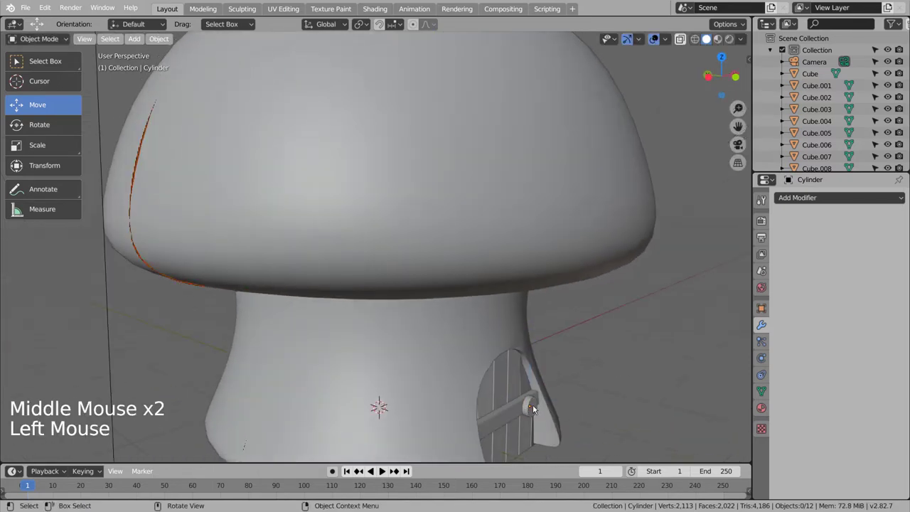
pyautogui.click(536, 408)
pyautogui.click(605, 395)
pyautogui.middleClick(608, 401)
pyautogui.middleClick(581, 398)
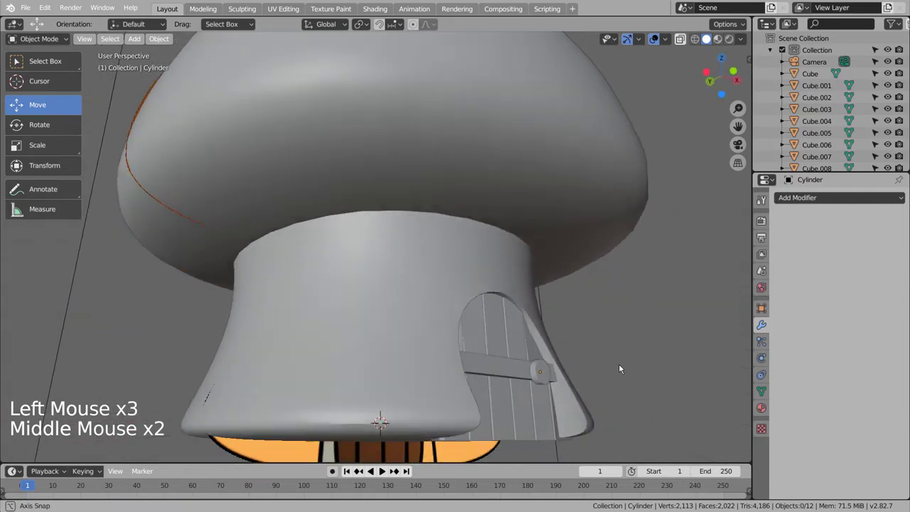
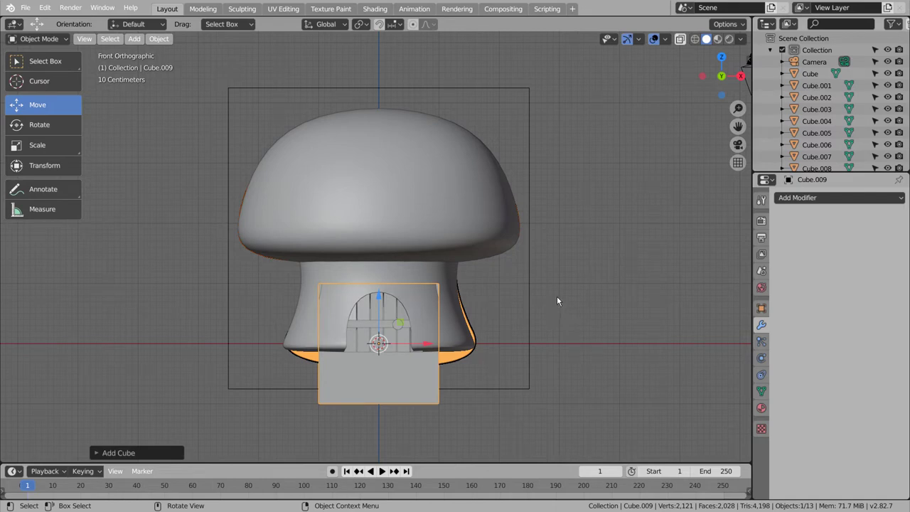
# - Give Cube.009 a Subdivision Surface and add edge loops near its ends to tighten the rounded corners
pyautogui.press('ctrl+3')
pyautogui.press('Tab')
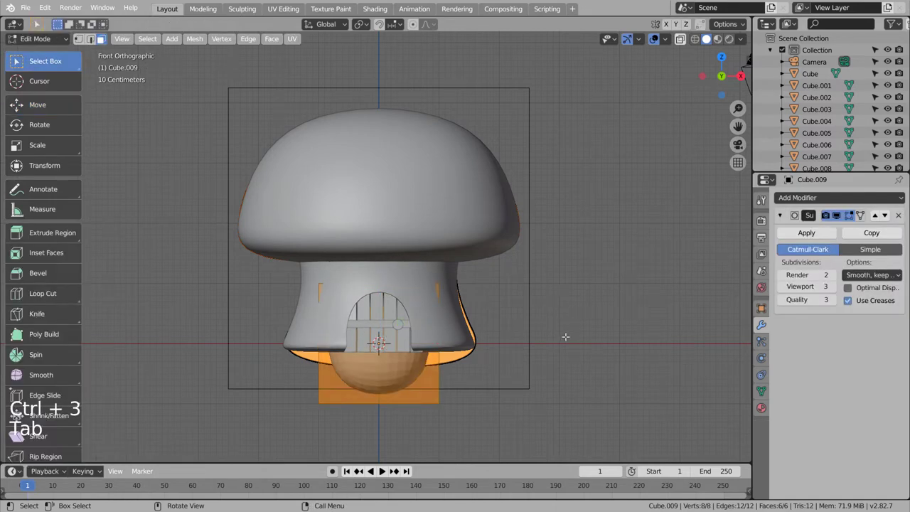
pyautogui.press('Tab')
pyautogui.press('Tab')
pyautogui.press('ctrl+r')
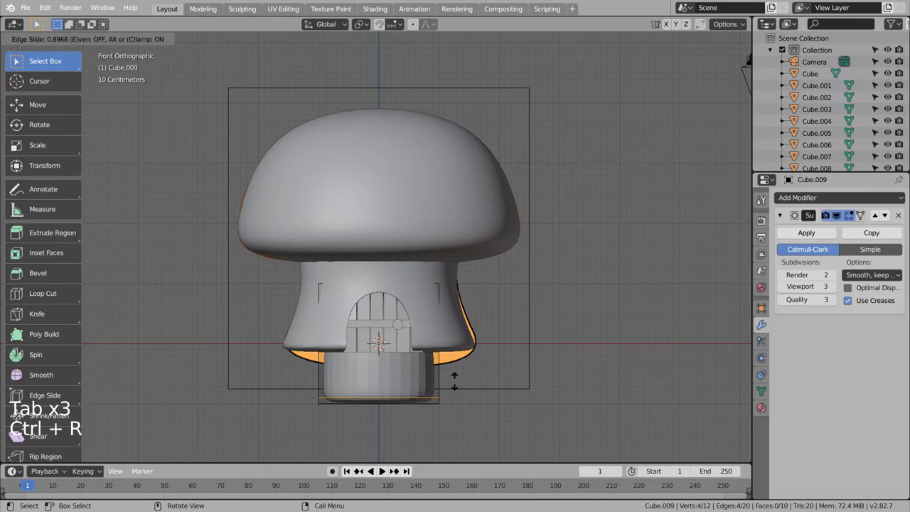
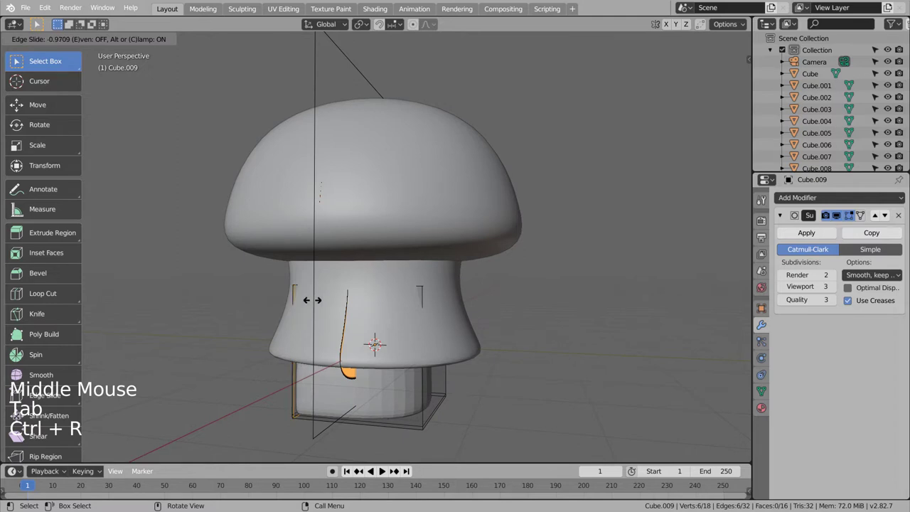
pyautogui.press('ctrl+r')
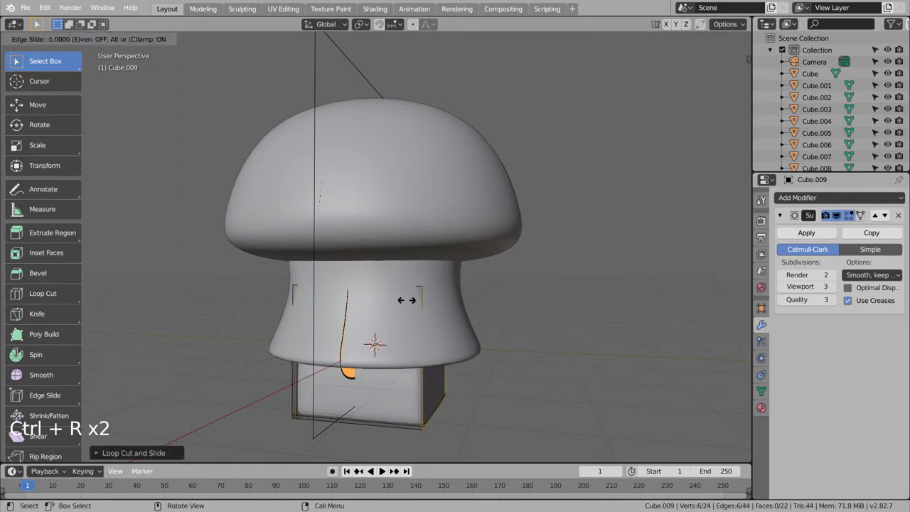
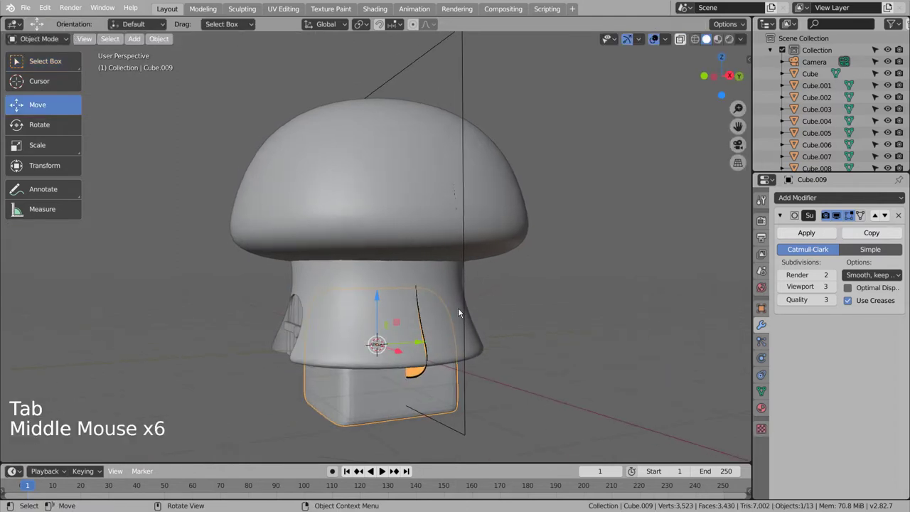
pyautogui.press('KP_1')
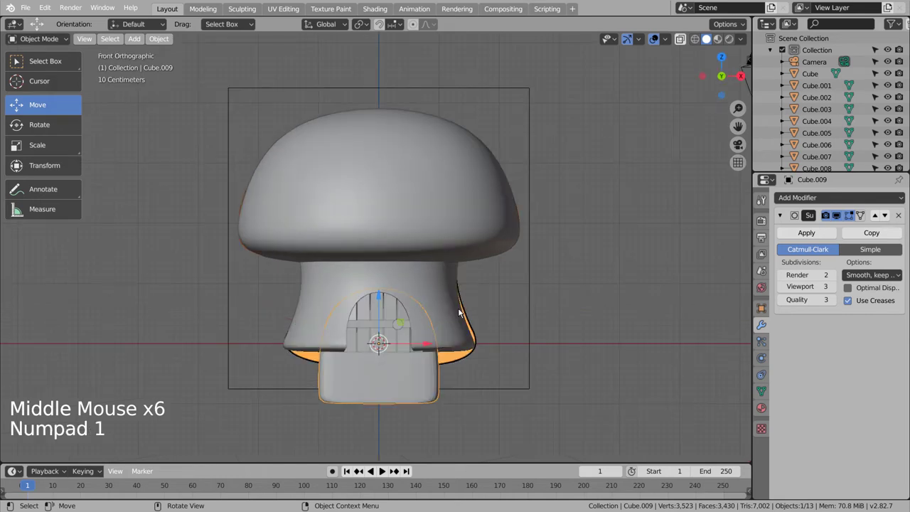
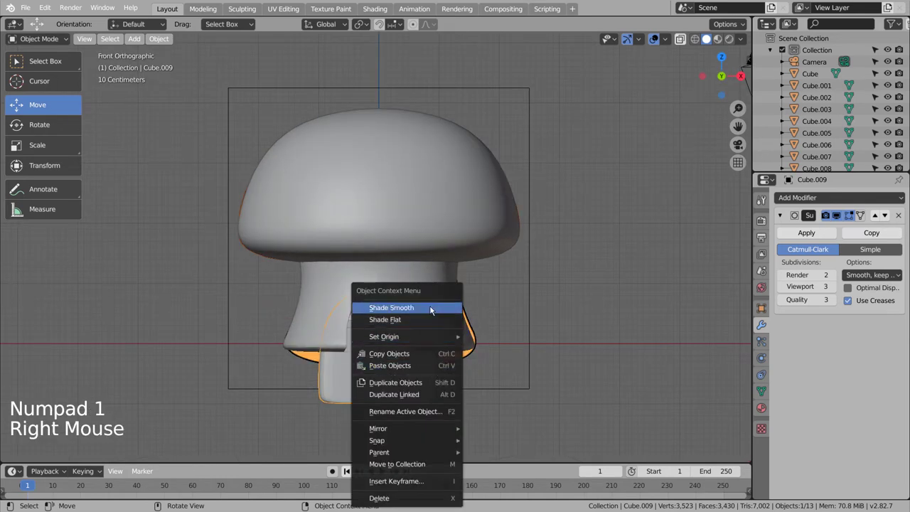
# - Shrink the rounded box and move it up toward the stem, viewing it from the top in wireframe
pyautogui.press('s')
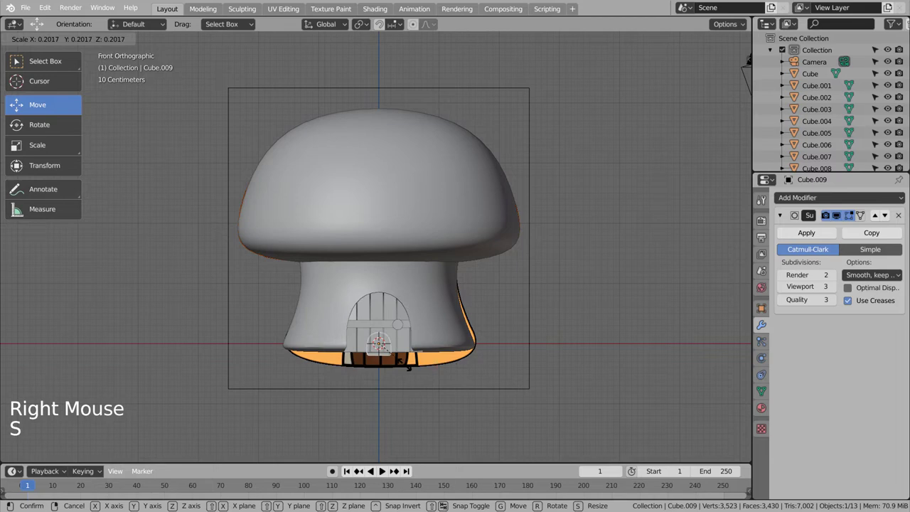
pyautogui.press('shift+z')
pyautogui.press('g')
pyautogui.press('shift+z')
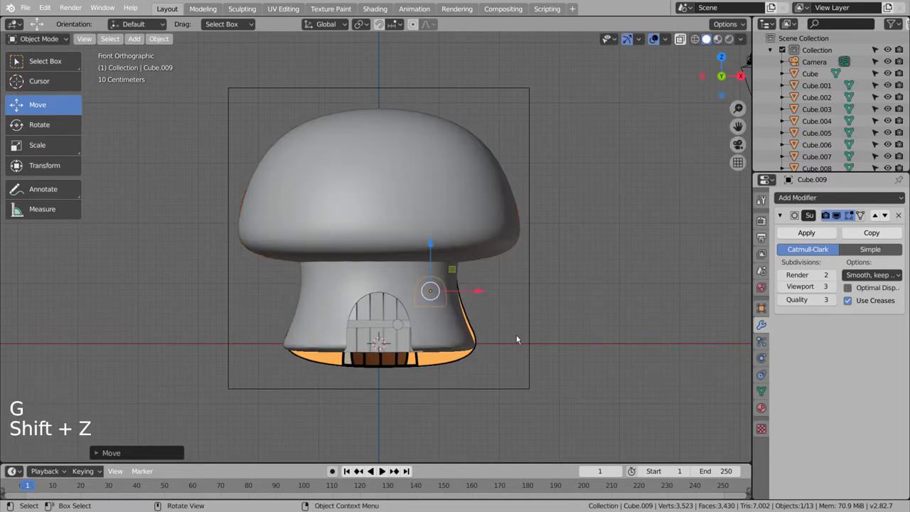
pyautogui.press('KP_7')
pyautogui.press('shift+z')
pyautogui.press('g')
pyautogui.press('r')
pyautogui.press('ctrl+z')
pyautogui.press('ctrl+z')
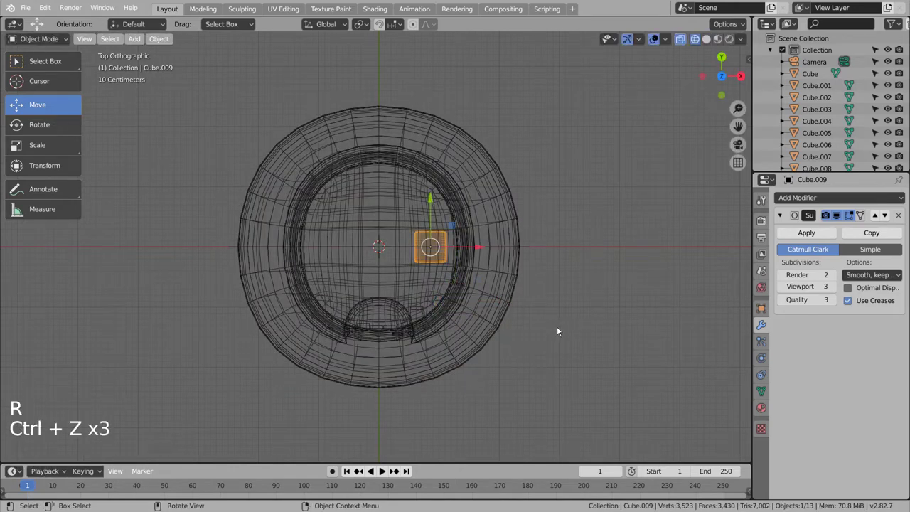
# - Stretch the box lengthwise along Y and rotate it so it angles into the stem's front wall
pyautogui.press('s')
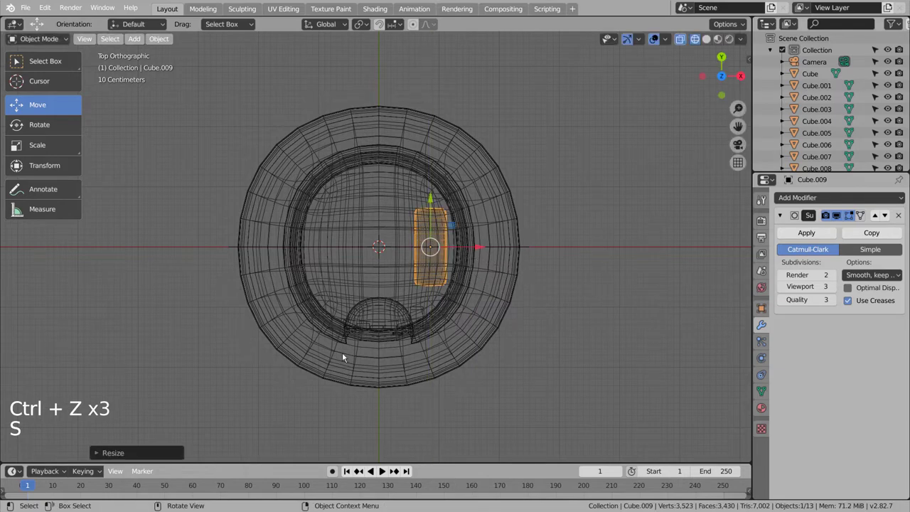
pyautogui.press('g')
pyautogui.press('r')
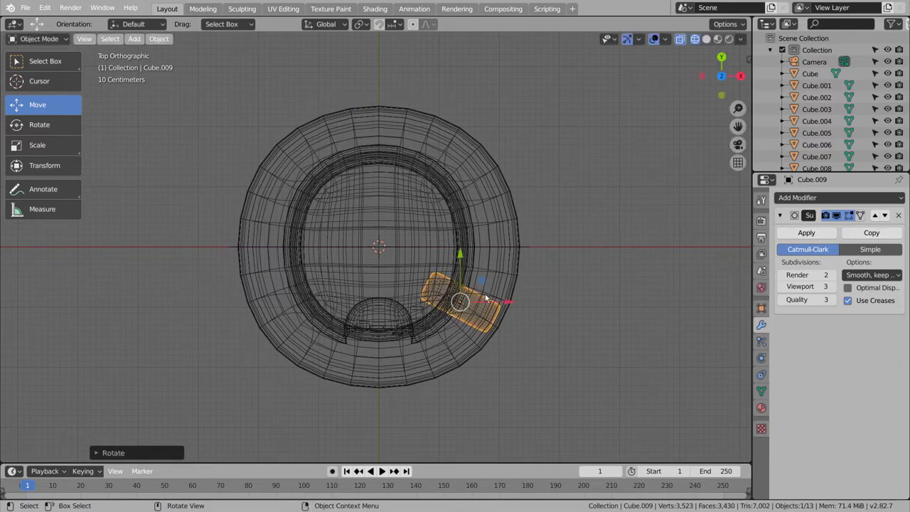
pyautogui.press('g')
pyautogui.press('r')
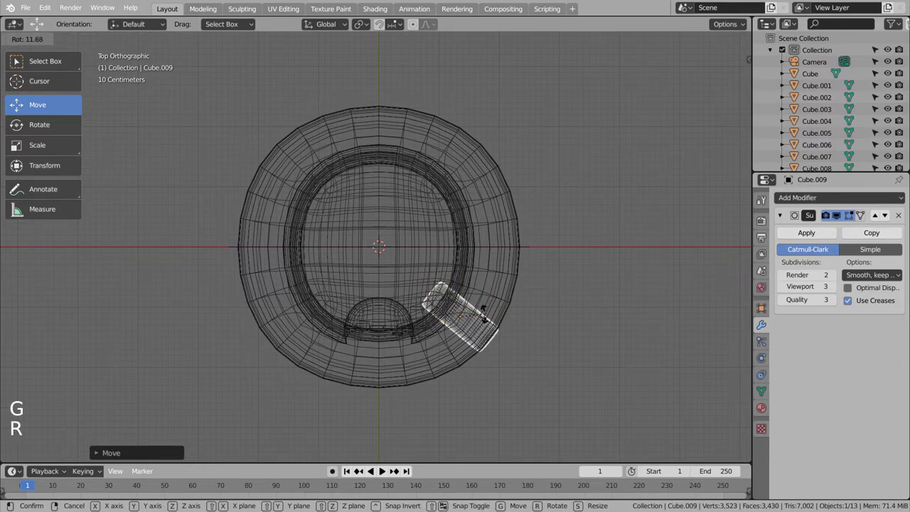
pyautogui.press('g')
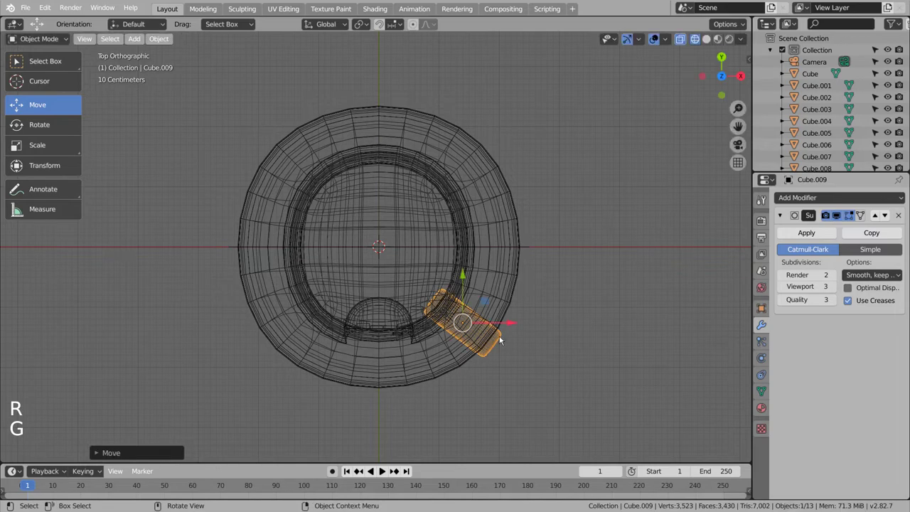
pyautogui.middleClick(513, 352)
pyautogui.middleClick(509, 322)
pyautogui.middleClick(508, 305)
pyautogui.middleClick(518, 323)
pyautogui.middleClick(526, 284)
# - Refine the box's position and angle from front and top views so it pokes through the stem's right side above the door
pyautogui.press('KP_1')
pyautogui.press('shift+z')
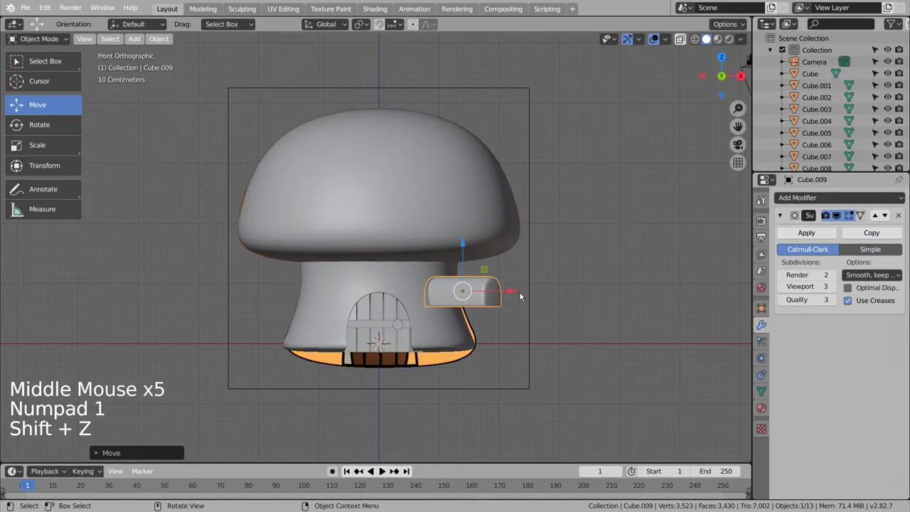
pyautogui.click(569, 356)
pyautogui.press('shift+z')
pyautogui.press('shift+z')
pyautogui.click(491, 299)
pyautogui.press('KP_7')
pyautogui.press('shift+z')
pyautogui.press('r')
pyautogui.press('g')
pyautogui.press('r')
pyautogui.press('g')
pyautogui.press('r')
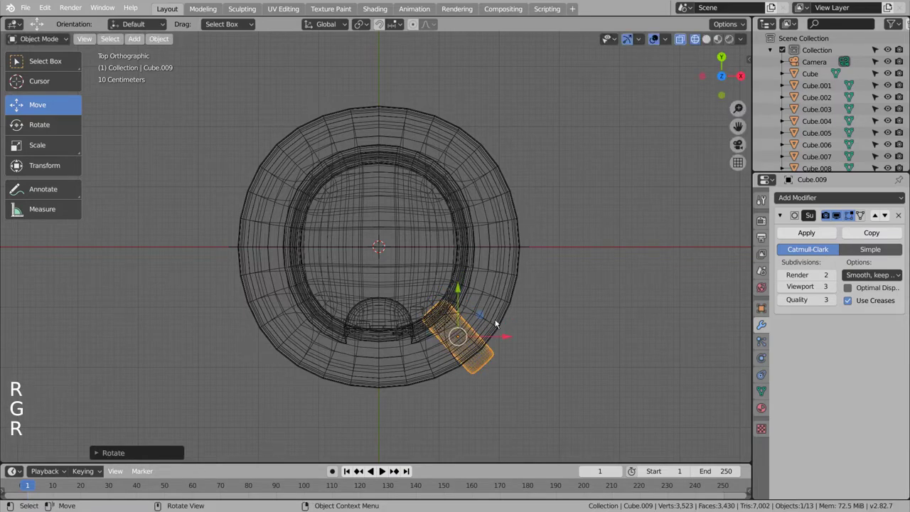
pyautogui.click(565, 363)
pyautogui.middleClick(568, 372)
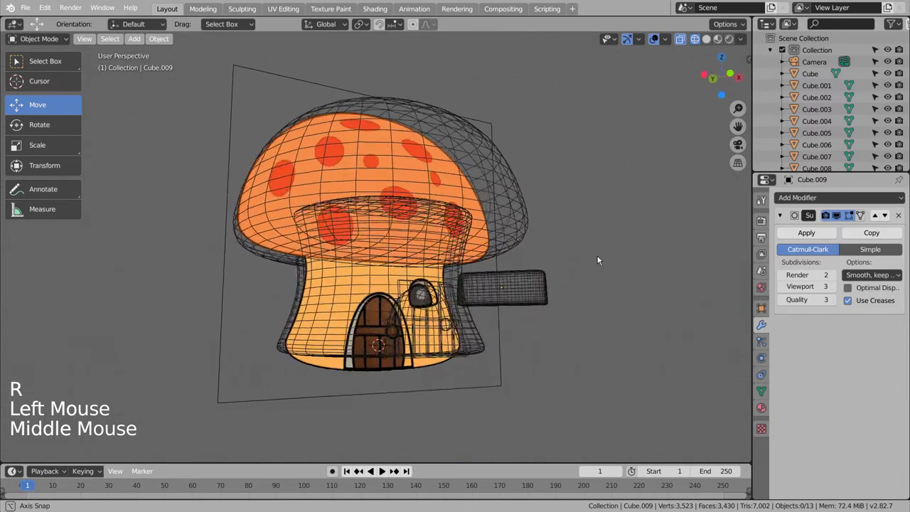
# - Nudge the protruding box's position and inspect it around the stem from several views
pyautogui.click(516, 291)
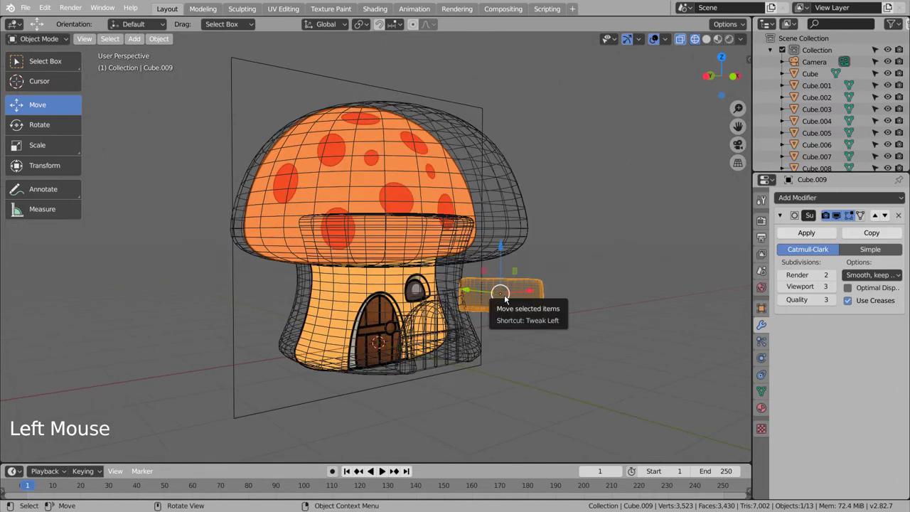
pyautogui.press('KP_7')
pyautogui.press('g')
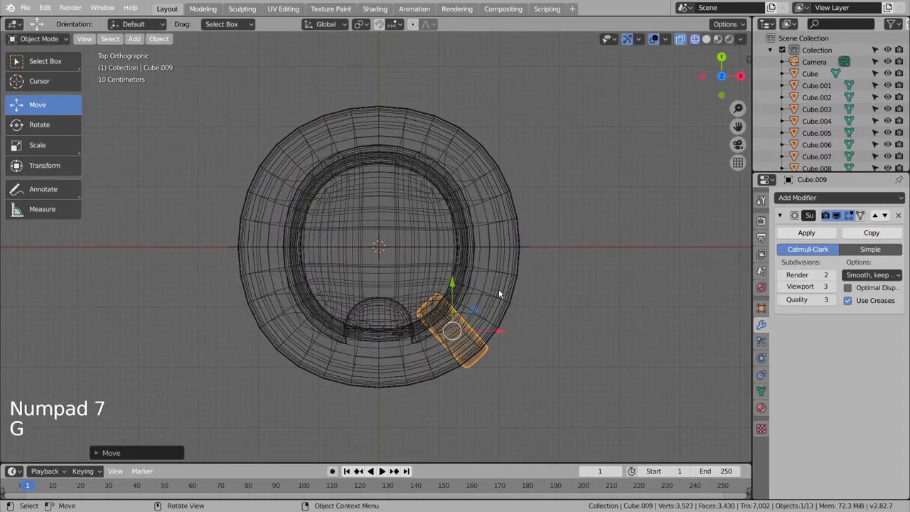
pyautogui.press('KP_3')
pyautogui.press('KP_1')
pyautogui.press('shift+z')
pyautogui.middleClick(527, 317)
pyautogui.middleClick(607, 319)
pyautogui.middleClick(610, 319)
pyautogui.middleClick(559, 321)
pyautogui.middleClick(532, 319)
pyautogui.middleClick(516, 320)
pyautogui.middleClick(494, 314)
# - Add a Boolean Difference on the stem with Cube.009, delete the cutter, then undo and remove the modifier
pyautogui.click(404, 295)
pyautogui.click(825, 209)
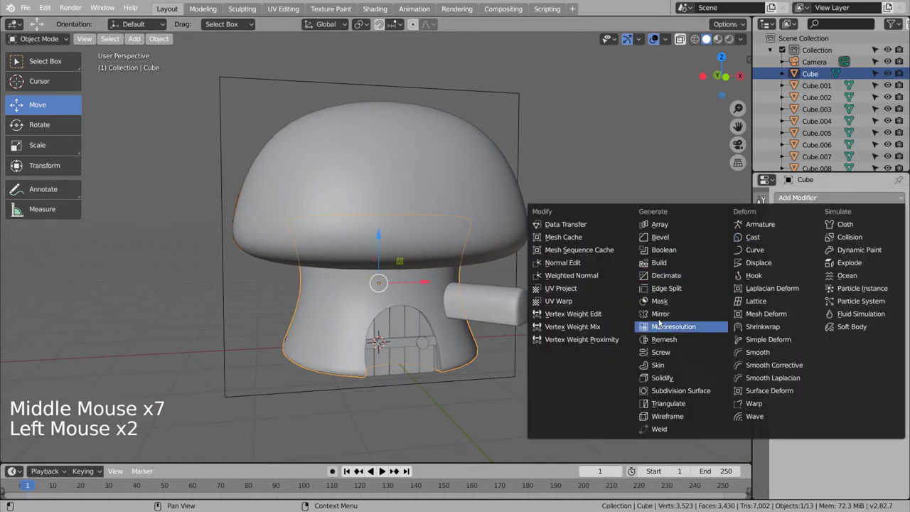
pyautogui.click(897, 266)
pyautogui.click(518, 308)
pyautogui.press('x')
pyautogui.press('ctrl+z')
pyautogui.press('ctrl+z')
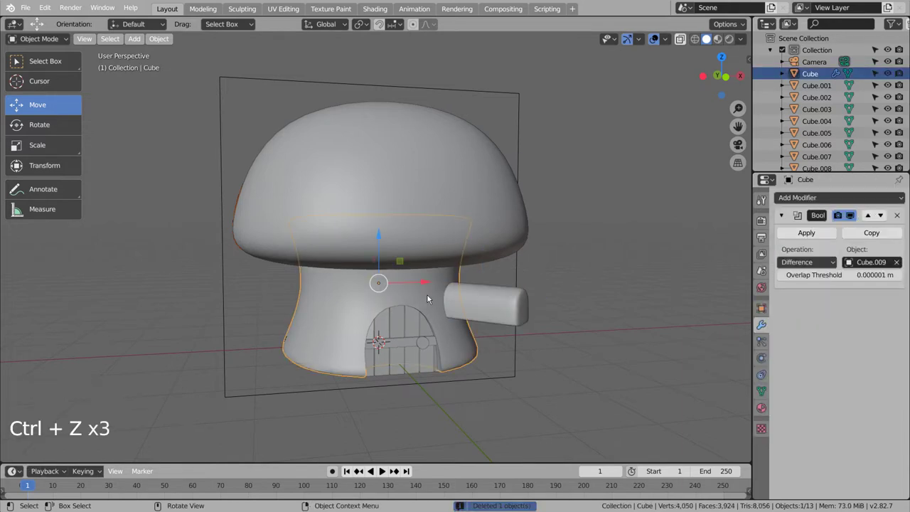
pyautogui.press('ctrl+z')
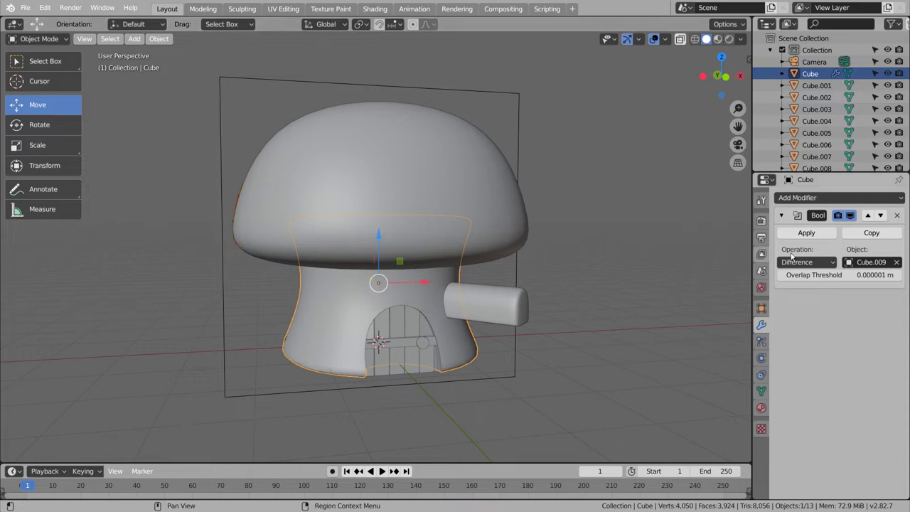
pyautogui.click(903, 218)
pyautogui.click(888, 206)
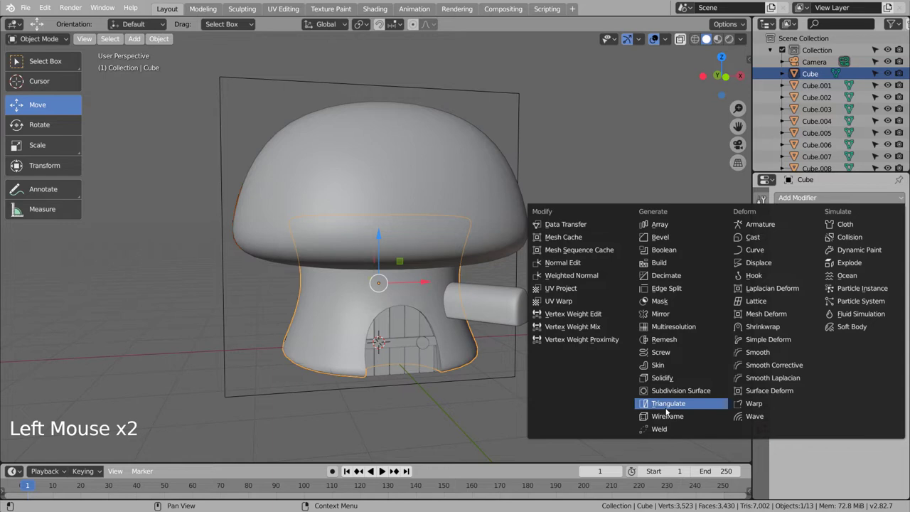
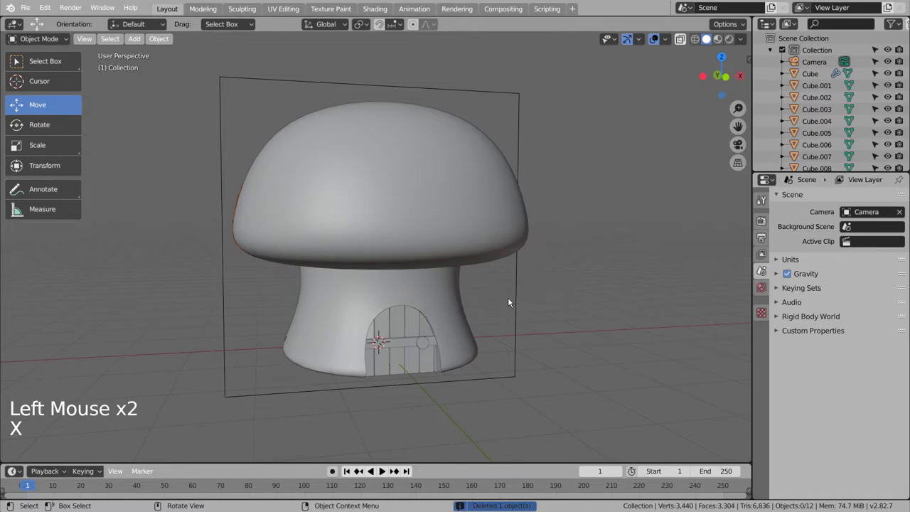
# - Undo repeatedly to bring the cutter box back beside the stem
pyautogui.press('shift+z')
pyautogui.middleClick(561, 324)
pyautogui.middleClick(499, 325)
pyautogui.middleClick(429, 304)
pyautogui.middleClick(392, 282)
pyautogui.middleClick(397, 284)
pyautogui.middleClick(425, 304)
pyautogui.middleClick(433, 316)
pyautogui.middleClick(526, 343)
pyautogui.press('ctrl+z')
pyautogui.press('ctrl+z')
pyautogui.press('ctrl+z')
pyautogui.press('ctrl+z')
pyautogui.press('ctrl+z')
pyautogui.press('ctrl+z')
# - Apply the cutter box's Subdivision Surface and select the mushroom stem
pyautogui.click(523, 307)
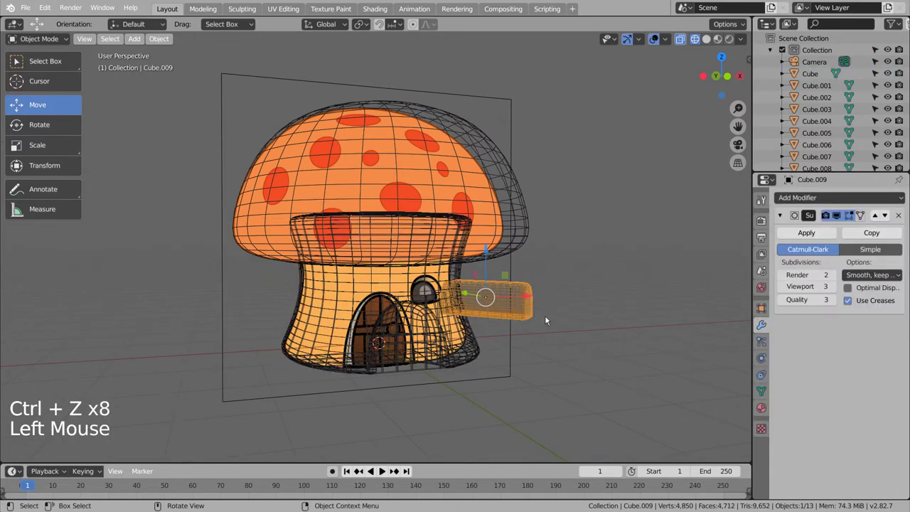
pyautogui.middleClick(614, 374)
pyautogui.middleClick(556, 374)
pyautogui.middleClick(544, 375)
pyautogui.middleClick(516, 379)
pyautogui.middleClick(497, 377)
pyautogui.middleClick(417, 381)
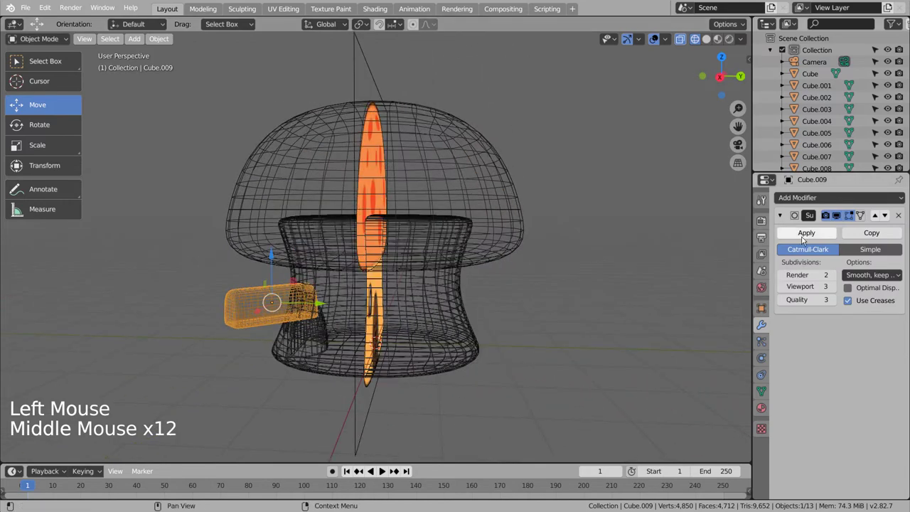
pyautogui.click(805, 240)
pyautogui.middleClick(529, 332)
pyautogui.click(490, 358)
pyautogui.click(476, 360)
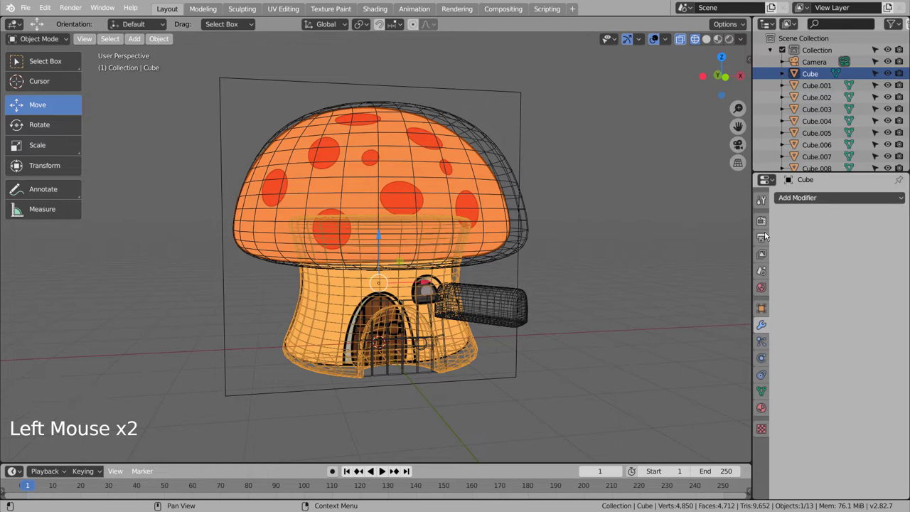
# - Step back through undo, then add a Boolean Difference to the stem targeting the cutter box
pyautogui.press('ctrl+z')
pyautogui.press('ctrl+z')
pyautogui.press('ctrl+z')
pyautogui.press('ctrl+z')
pyautogui.press('ctrl+shift+z')
pyautogui.press('ctrl+z')
pyautogui.press('ctrl+z')
pyautogui.click(819, 237)
pyautogui.click(523, 311)
pyautogui.click(832, 241)
pyautogui.click(477, 359)
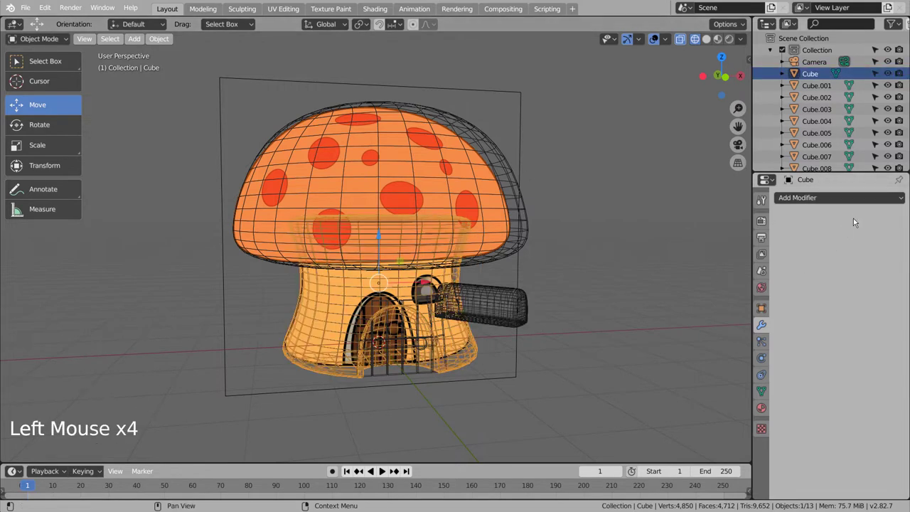
pyautogui.click(859, 200)
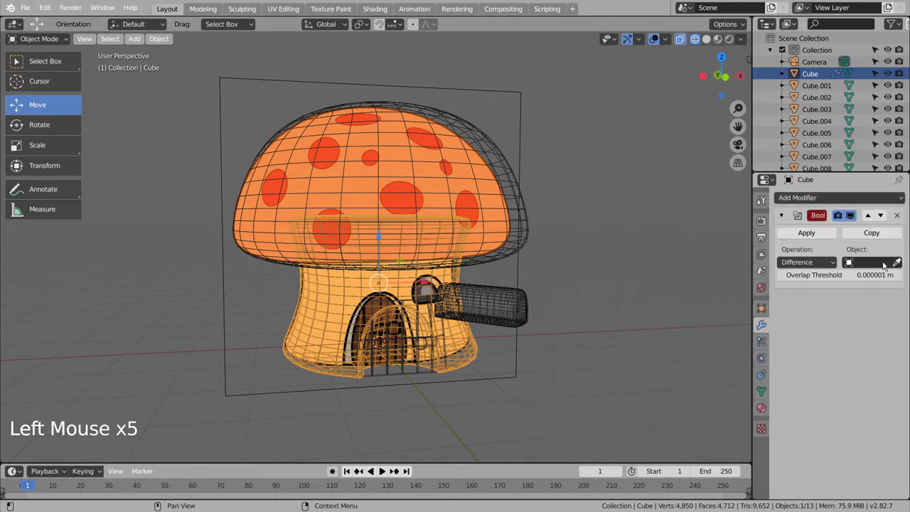
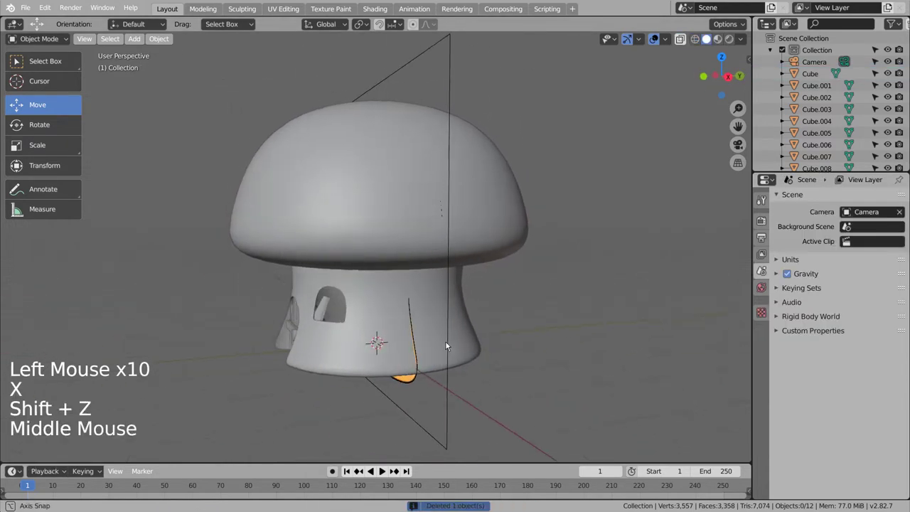
# - Fill the stem's window opening with a new face in Edit Mode, ready to recess it as a pane
pyautogui.scroll(3)
pyautogui.press('Tab')
pyautogui.click(338, 351)
pyautogui.middleClick(354, 345)
pyautogui.press('Tab')
pyautogui.press('3')
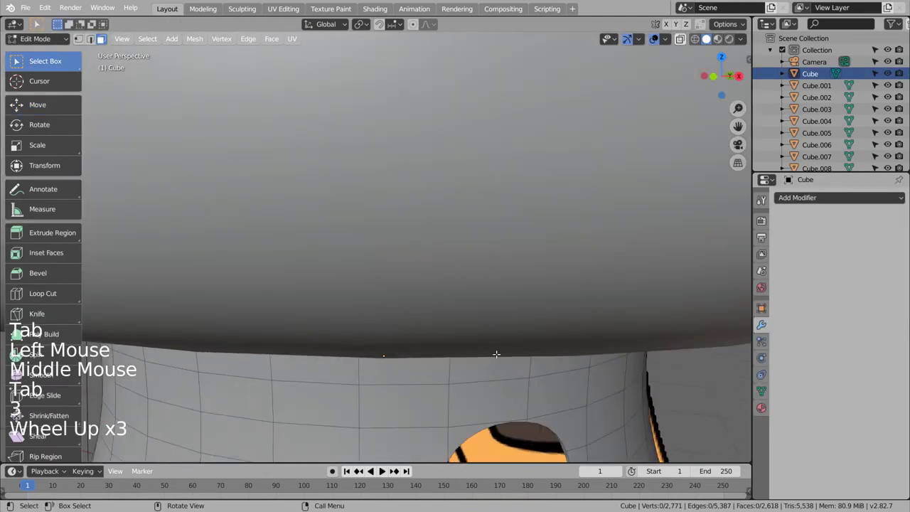
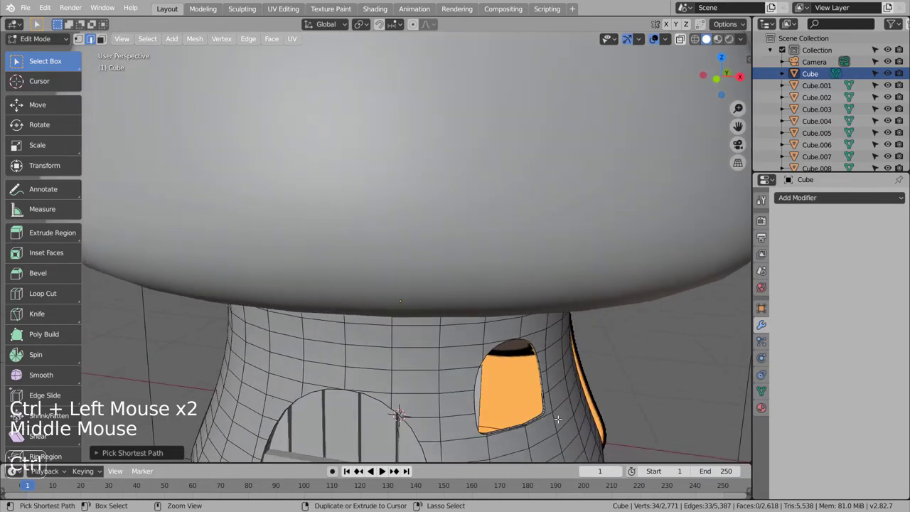
pyautogui.scroll(3)
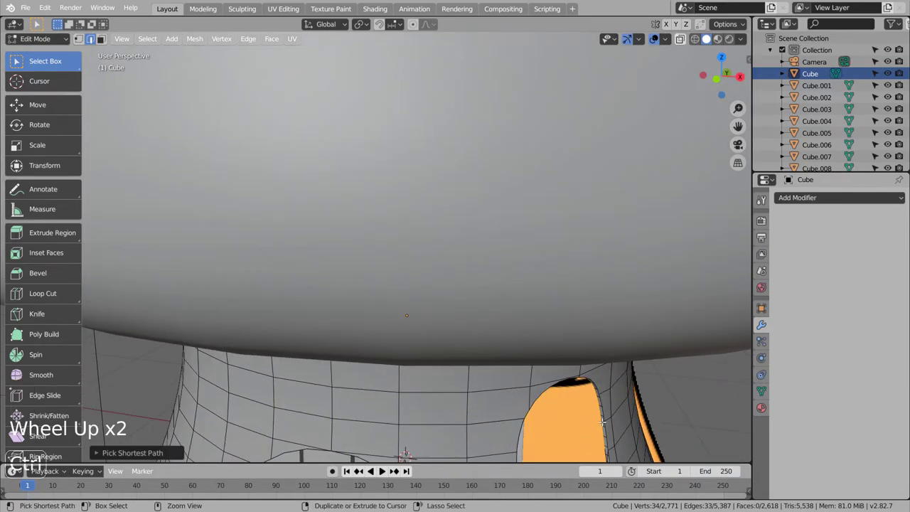
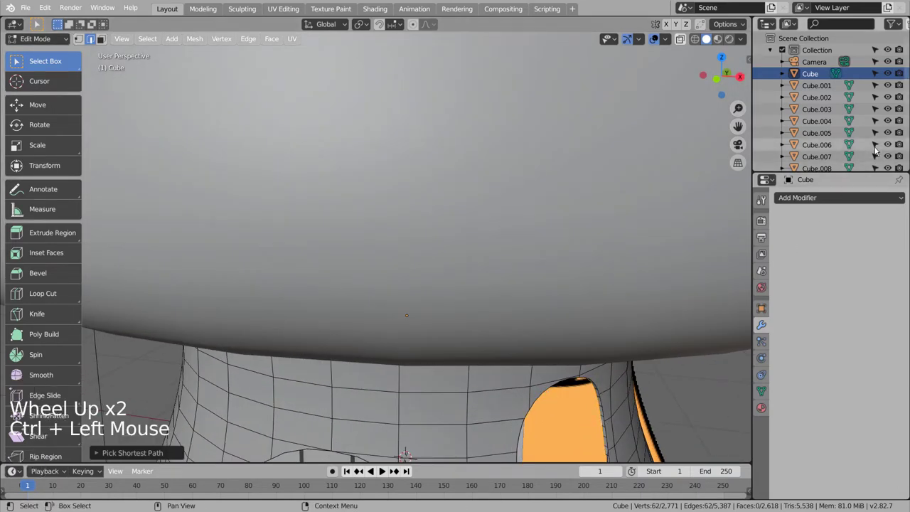
pyautogui.scroll(-3)
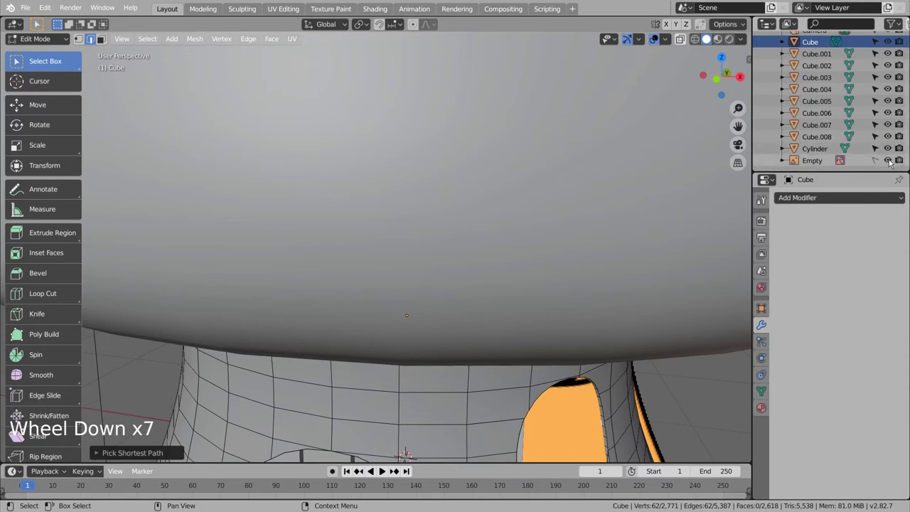
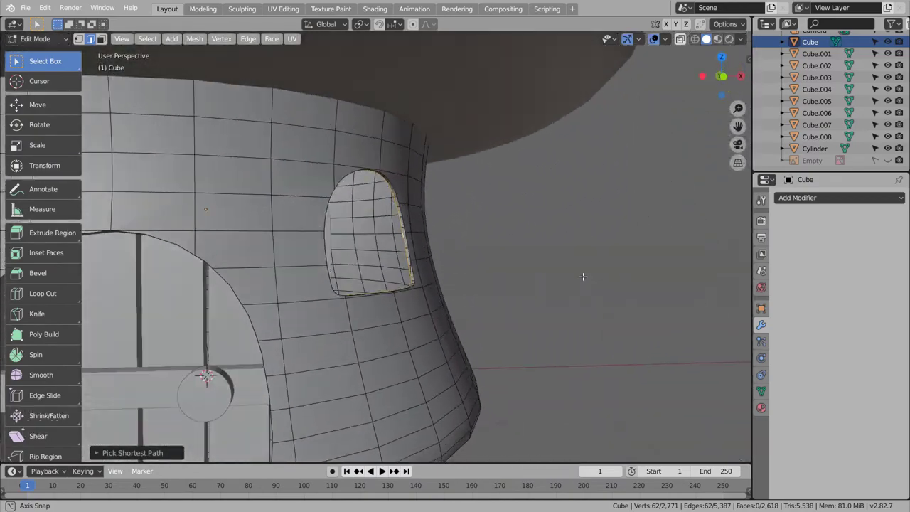
pyautogui.press('e')
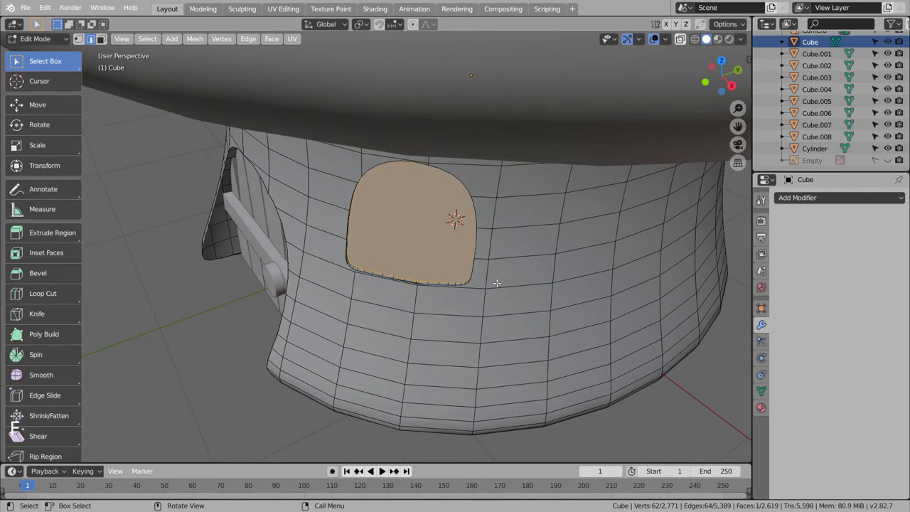
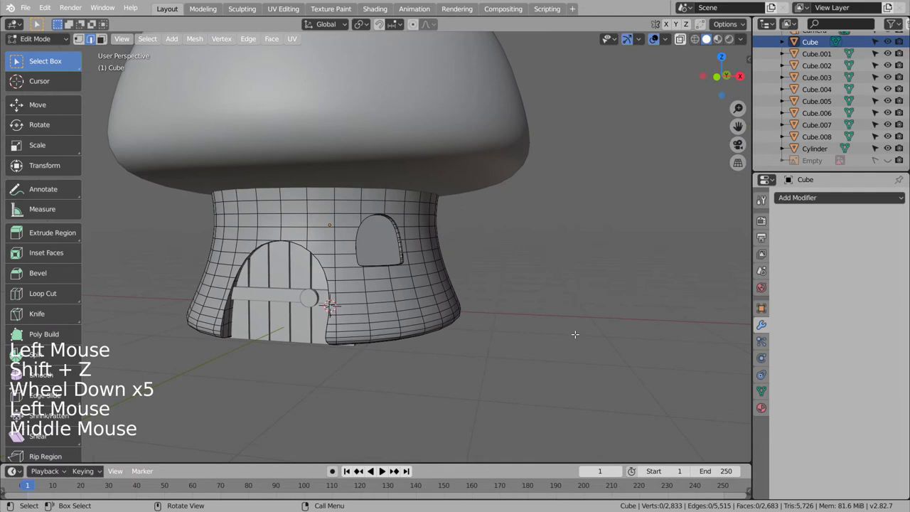
# - Shrink the door planks vertically to fit the arched doorway, checking from the front view
pyautogui.press('KP_1')
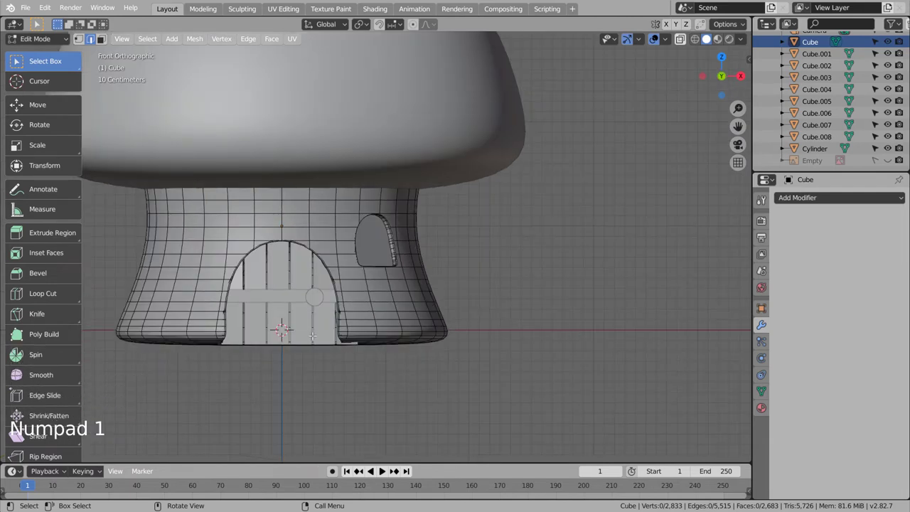
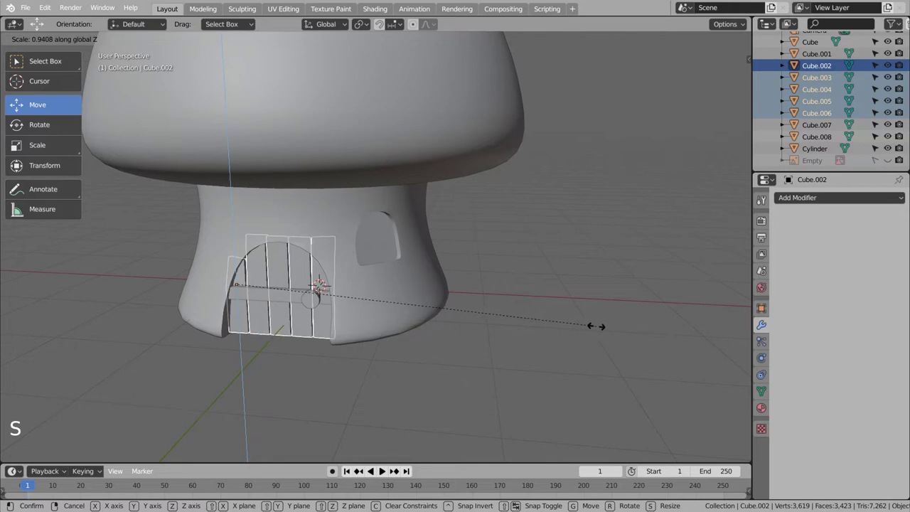
pyautogui.press('KP_1')
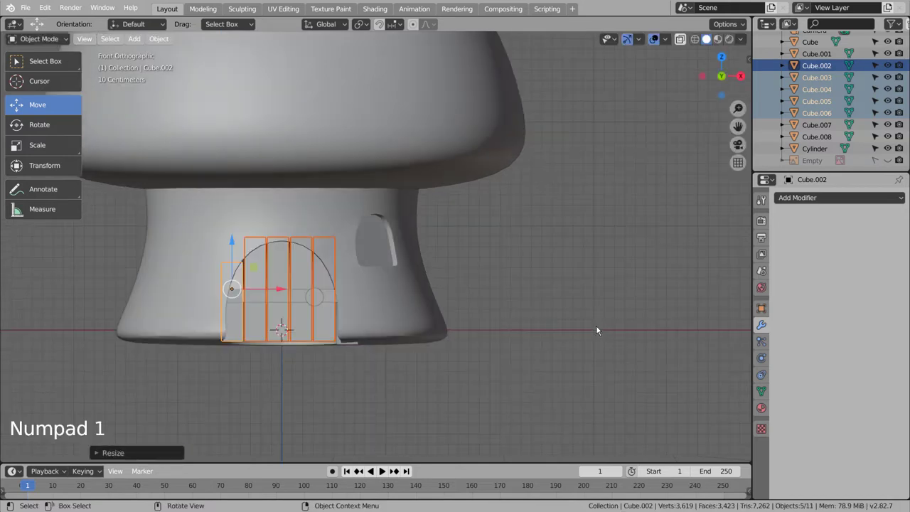
pyautogui.press('ctrl+z')
pyautogui.press('ctrl+z')
pyautogui.click(515, 337)
pyautogui.middleClick(695, 284)
pyautogui.middleClick(642, 316)
pyautogui.middleClick(557, 272)
pyautogui.middleClick(572, 283)
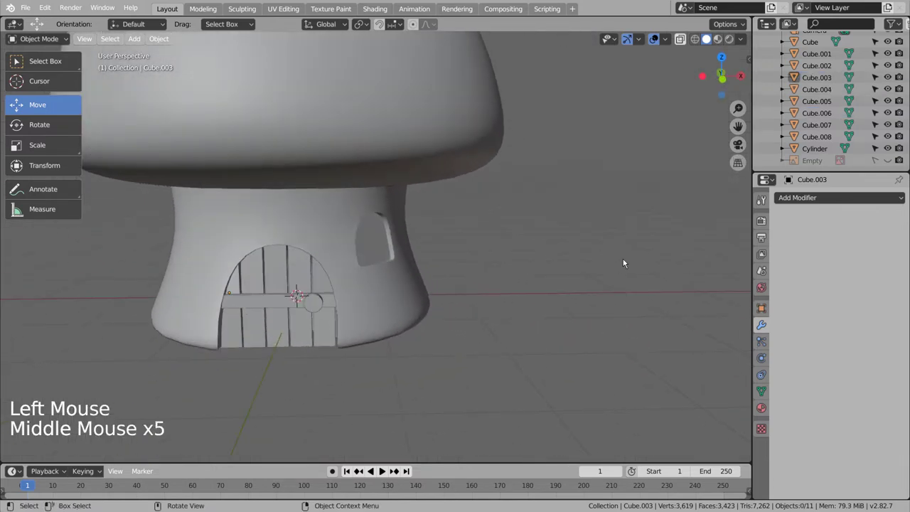
pyautogui.press('KP_3')
# - Switch to wireframe front view and unhide the reference drawing Empty in the Outliner
pyautogui.press('KP_1')
pyautogui.press('shift+z')
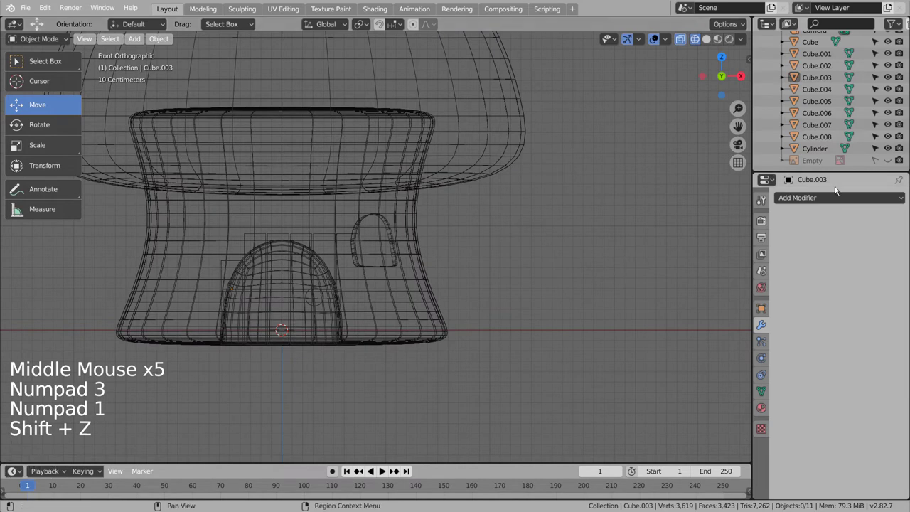
pyautogui.click(892, 162)
pyautogui.click(878, 160)
pyautogui.click(625, 263)
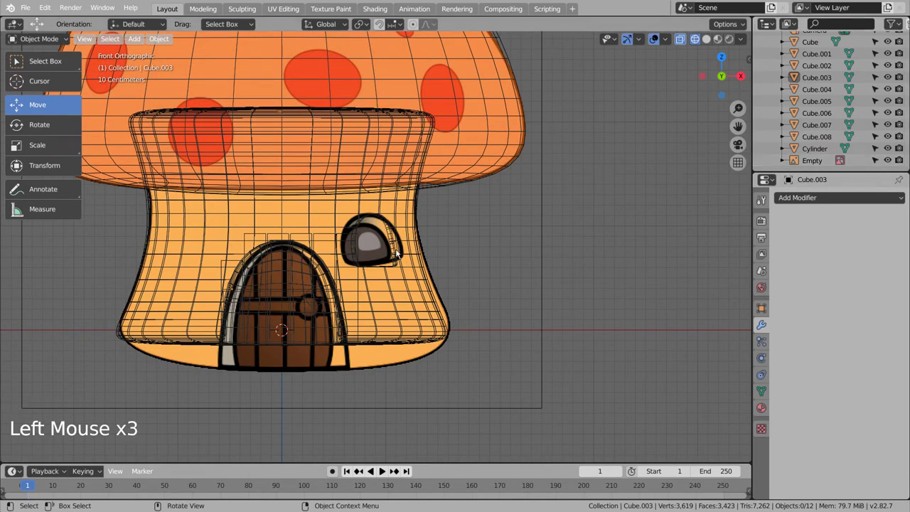
pyautogui.click(517, 246)
pyautogui.scroll(-3)
pyautogui.middleClick(524, 247)
pyautogui.scroll(-3)
pyautogui.click(529, 280)
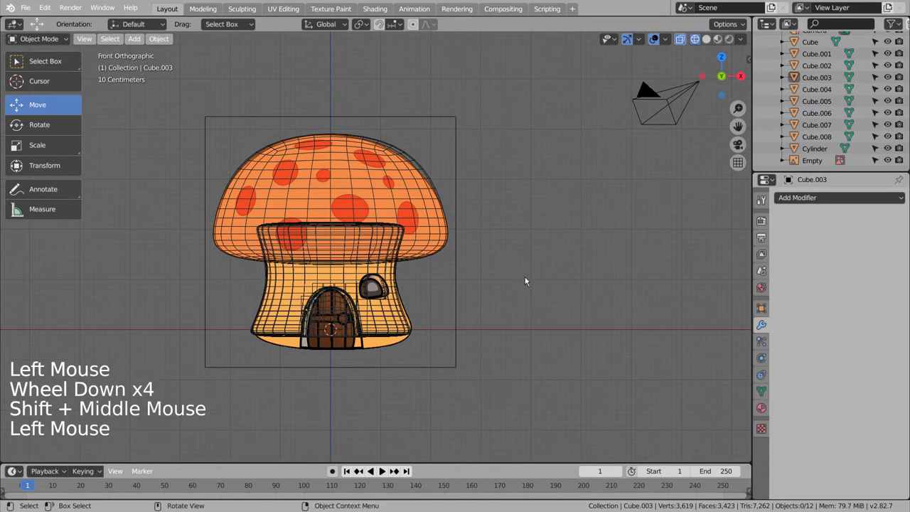
# - Give the first door plank Cube.002 a new material with a brown Base Color
pyautogui.click(457, 240)
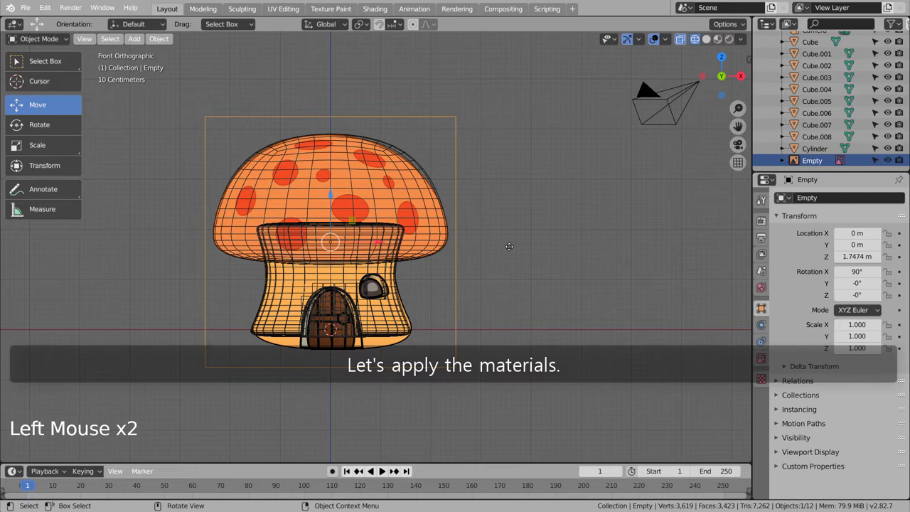
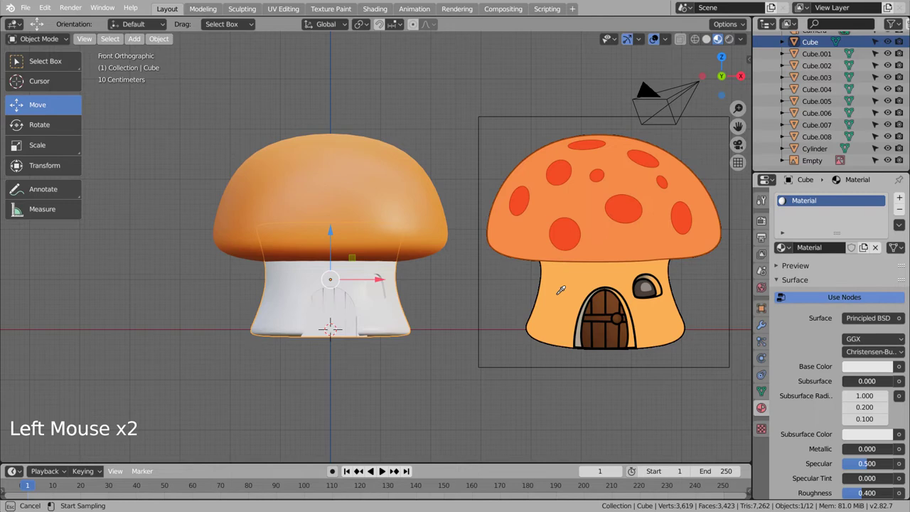
pyautogui.click(357, 313)
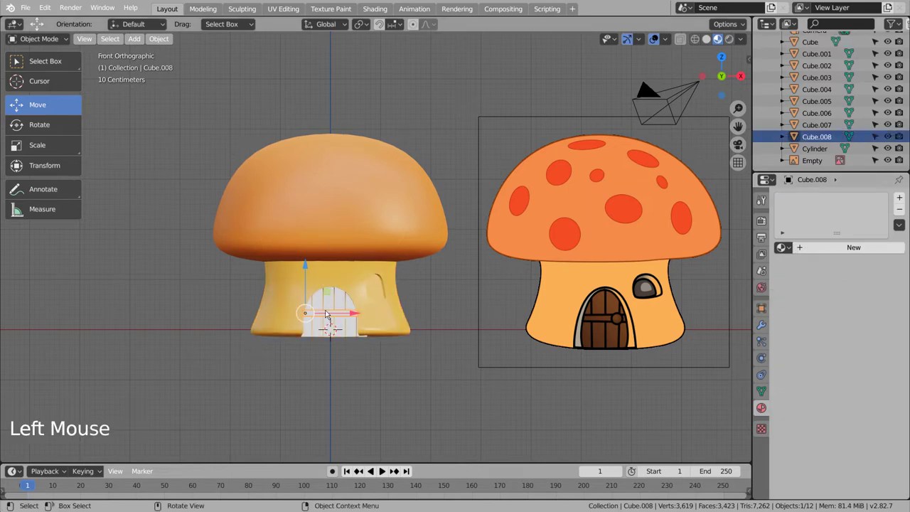
pyautogui.click(312, 337)
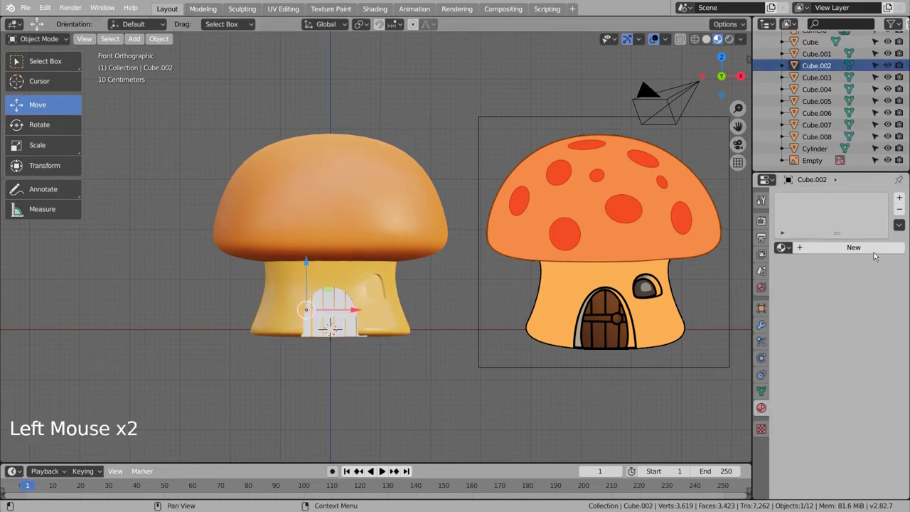
pyautogui.click(877, 254)
pyautogui.click(876, 369)
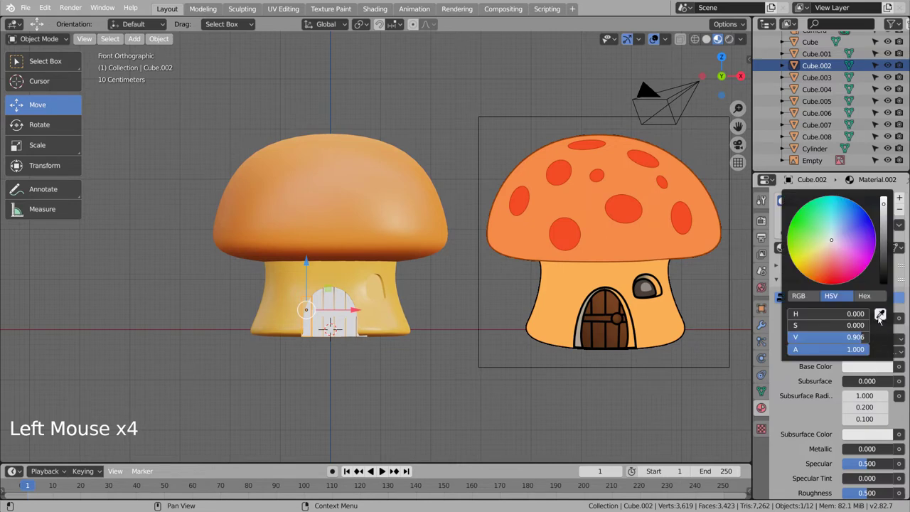
pyautogui.click(432, 364)
# - Select the remaining door planks to receive the same brown material
pyautogui.scroll(3)
pyautogui.middleClick(369, 344)
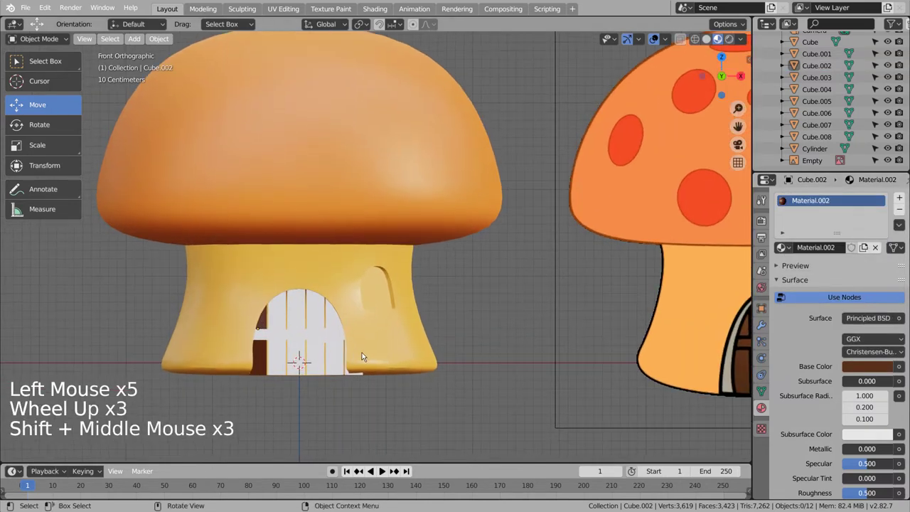
pyautogui.click(279, 377)
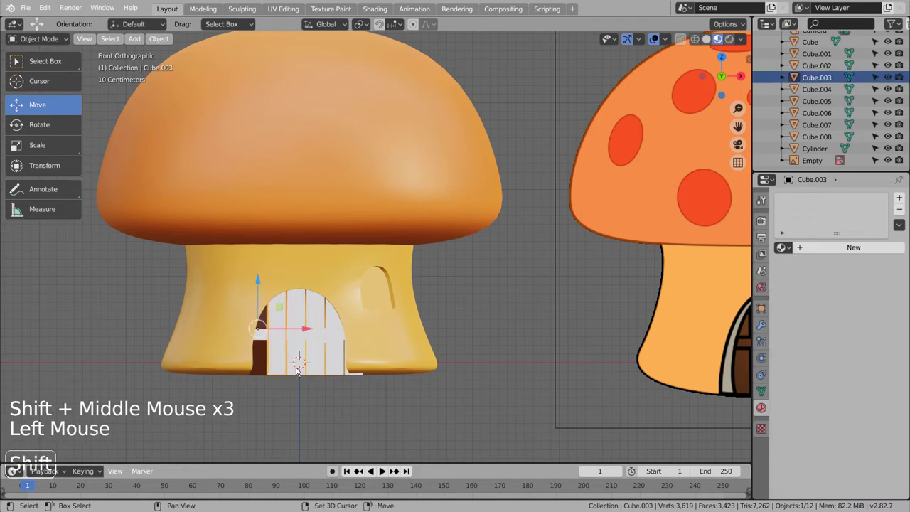
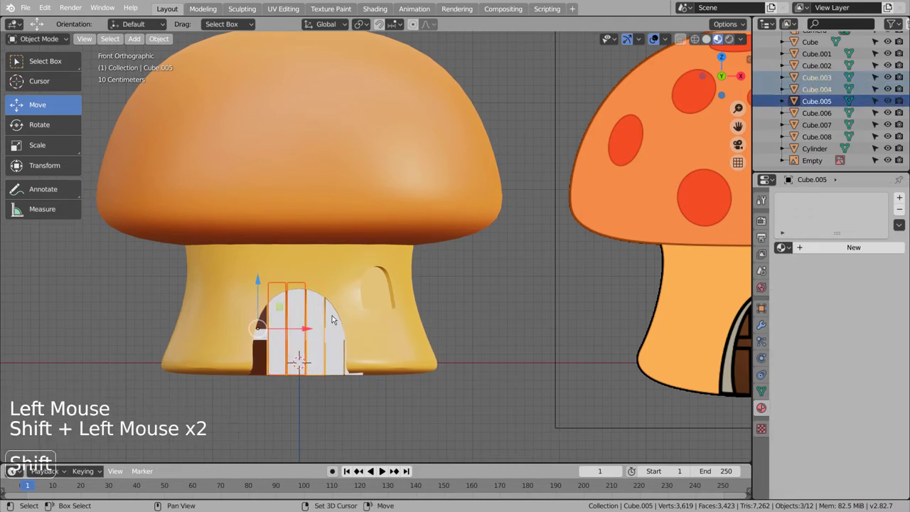
pyautogui.click(337, 320)
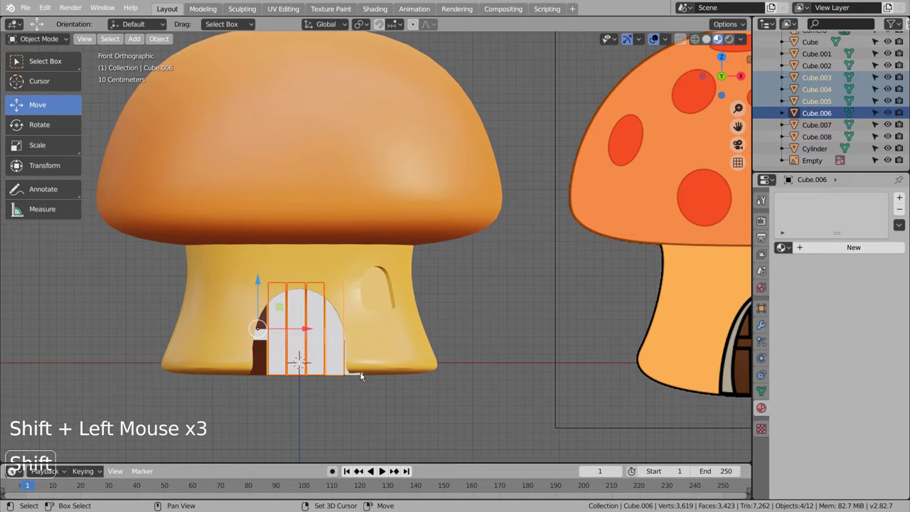
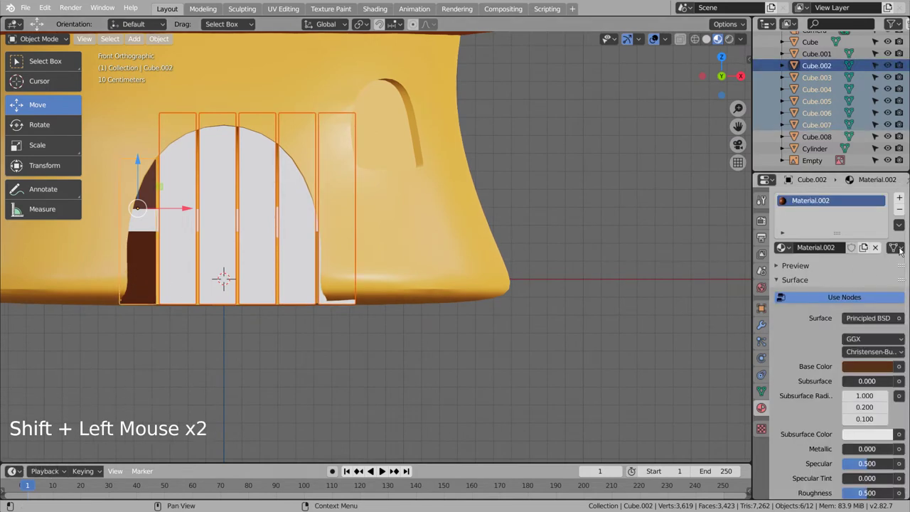
# - Link the brown material to all planks and give the crossbar Cube.008 a new reddish-brown material
pyautogui.click(902, 231)
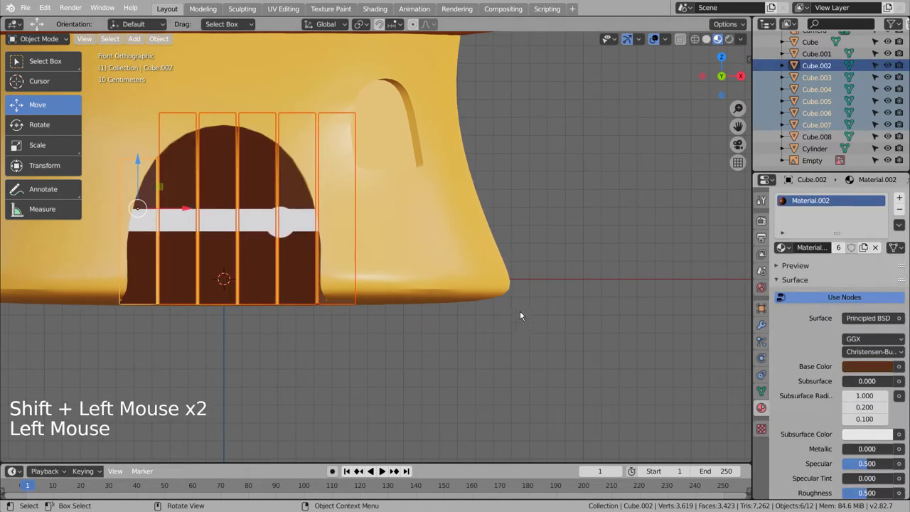
pyautogui.click(471, 346)
pyautogui.click(249, 228)
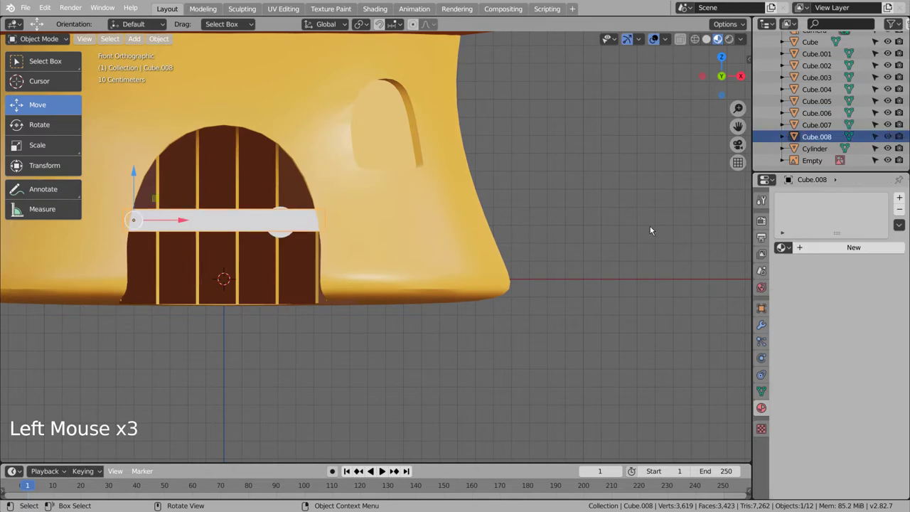
pyautogui.click(855, 253)
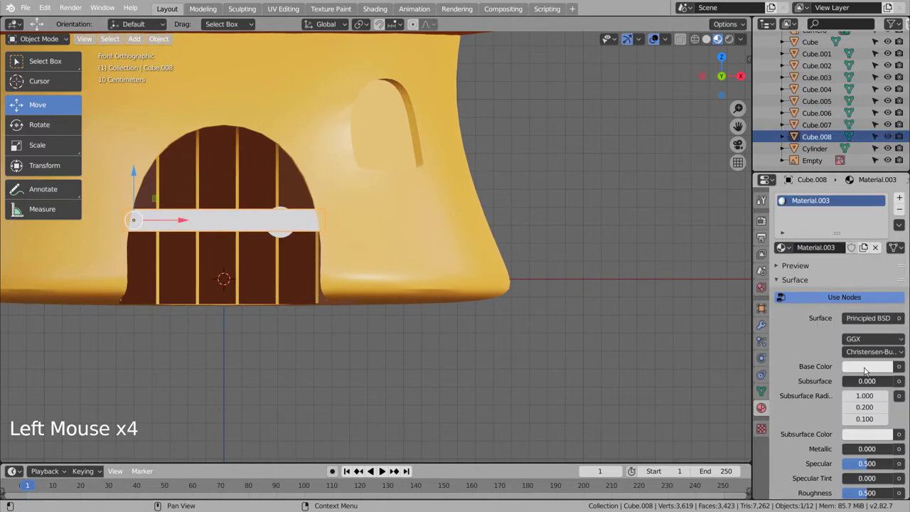
pyautogui.click(866, 371)
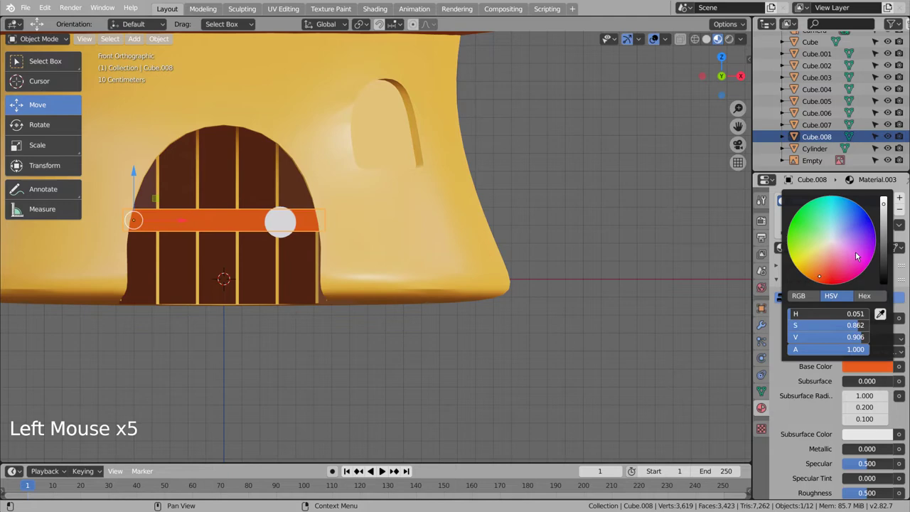
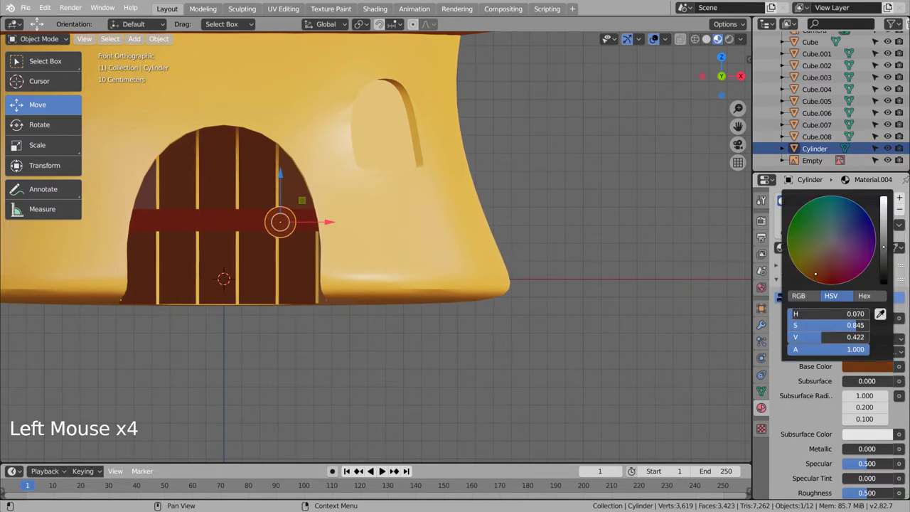
# - Colour the round knob orange-brown and nudge it vertically onto the crossbar
pyautogui.click(677, 229)
pyautogui.click(285, 226)
pyautogui.press('g')
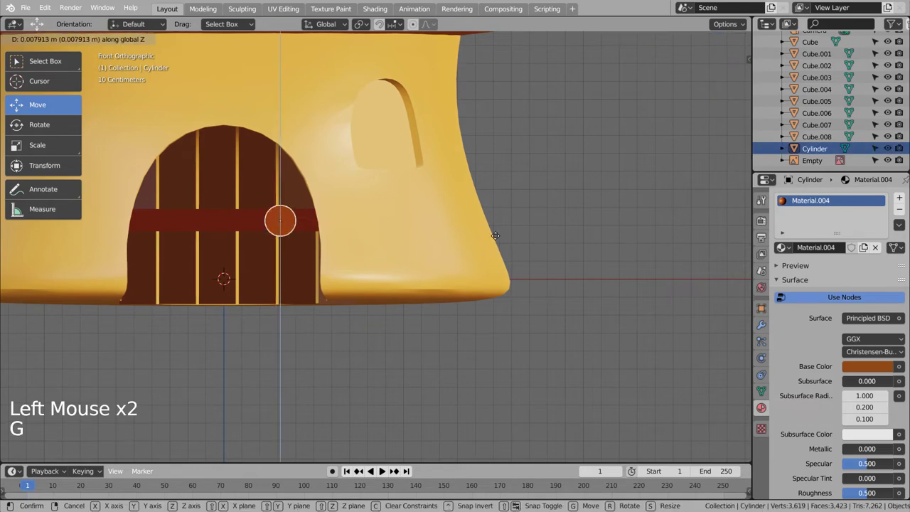
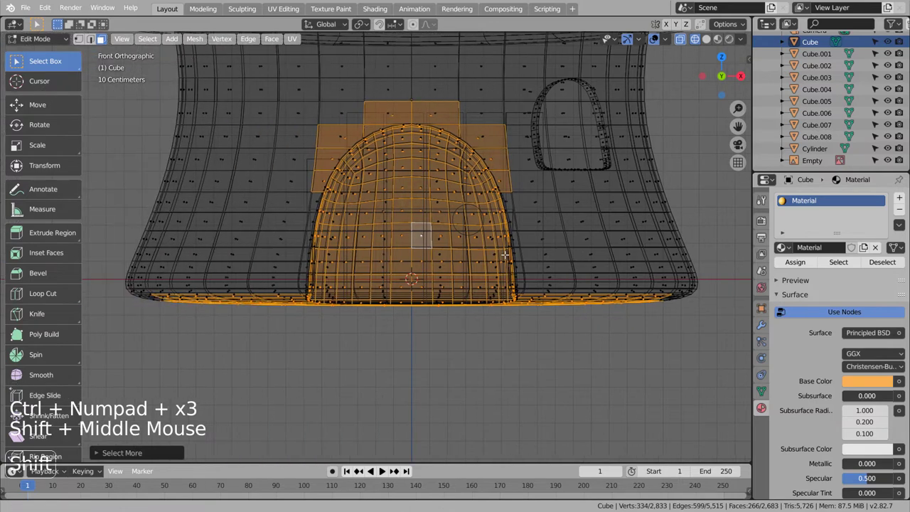
# - Recess the selected doorway faces inward around the door in Edit Mode
pyautogui.press('c')
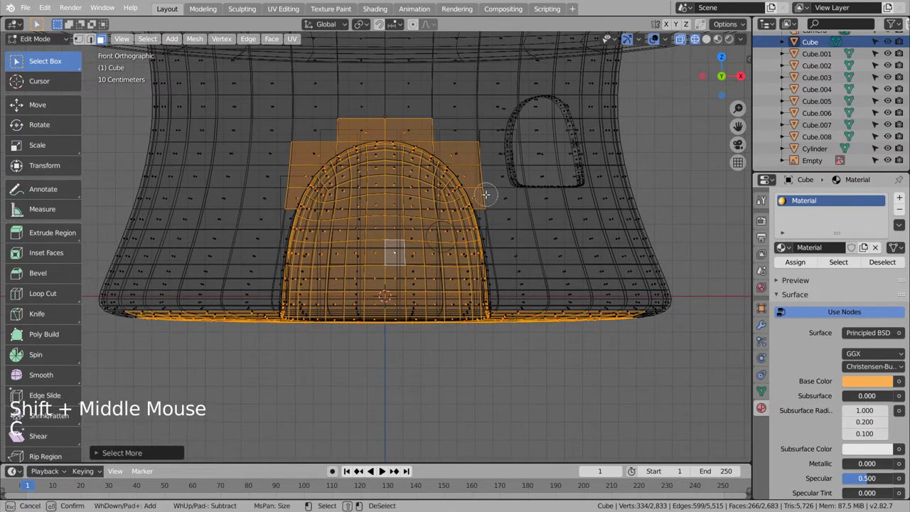
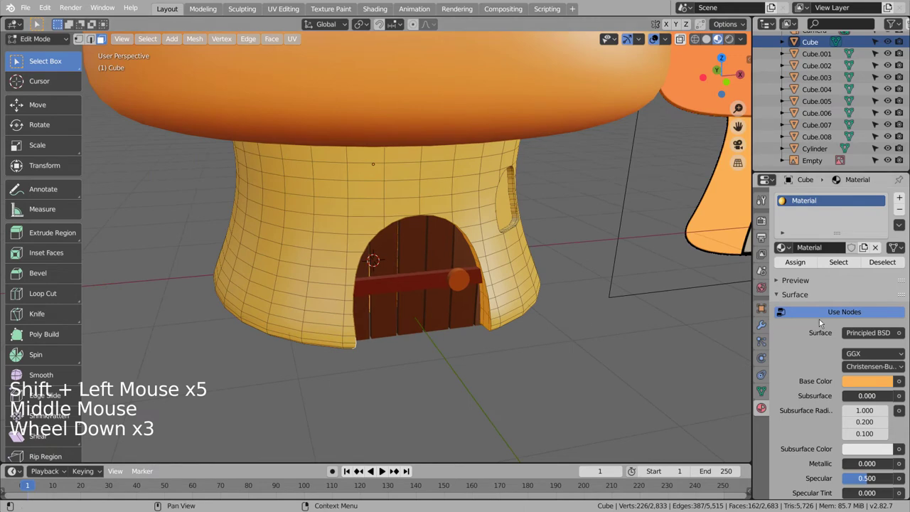
# - Add a second dark red-brown material slot and assign it to the doorway recess faces
pyautogui.click(904, 199)
pyautogui.click(848, 273)
pyautogui.click(871, 409)
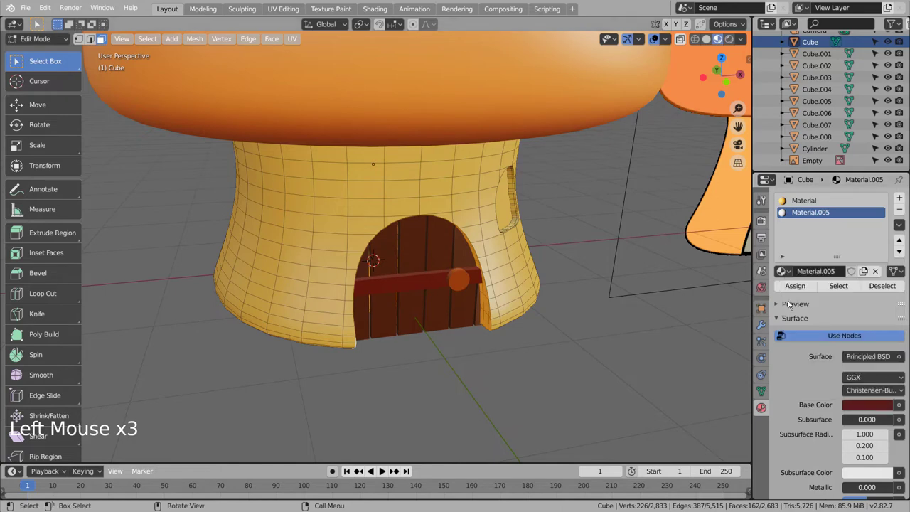
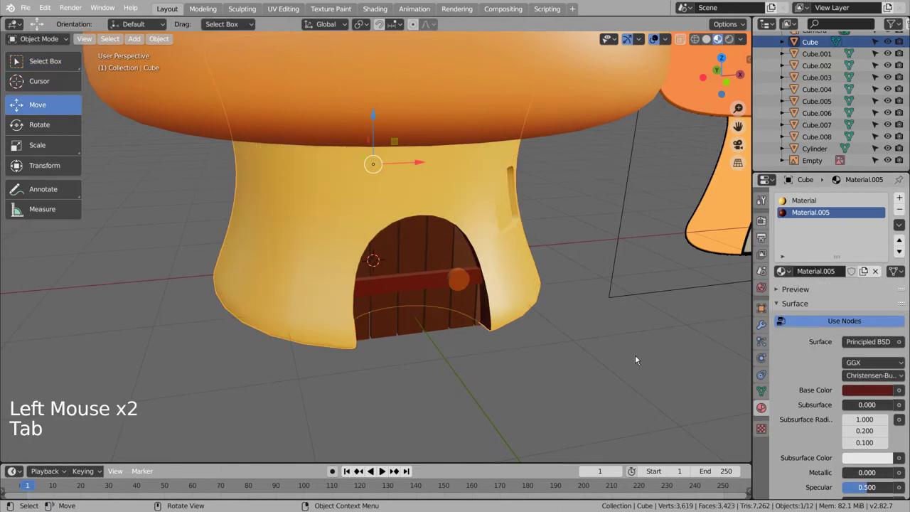
pyautogui.scroll(-3)
pyautogui.click(638, 358)
pyautogui.middleClick(568, 356)
pyautogui.middleClick(611, 342)
pyautogui.middleClick(615, 342)
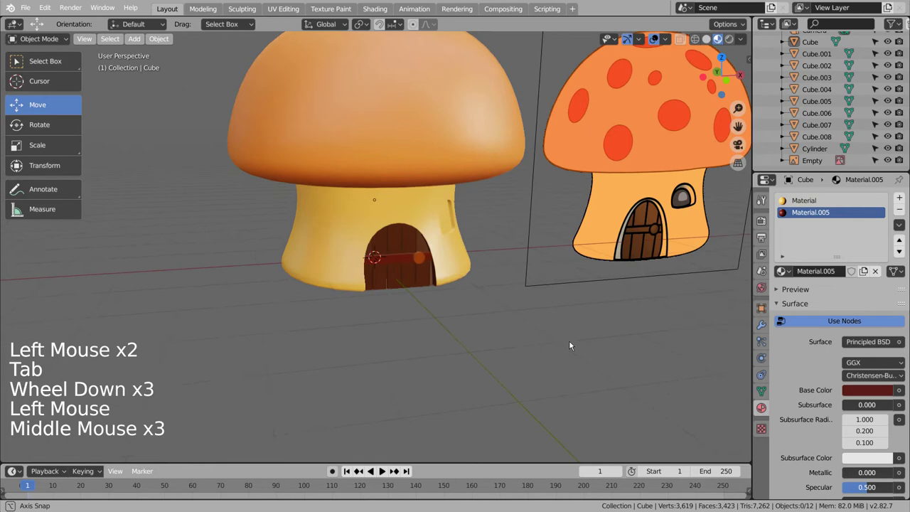
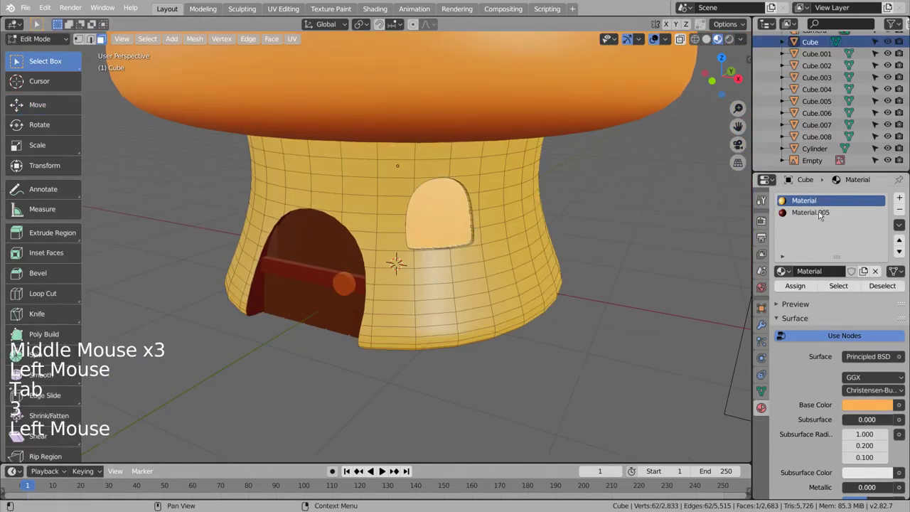
# - Assign the dark Material.005 to the window recess faces and check against the reference
pyautogui.click(819, 212)
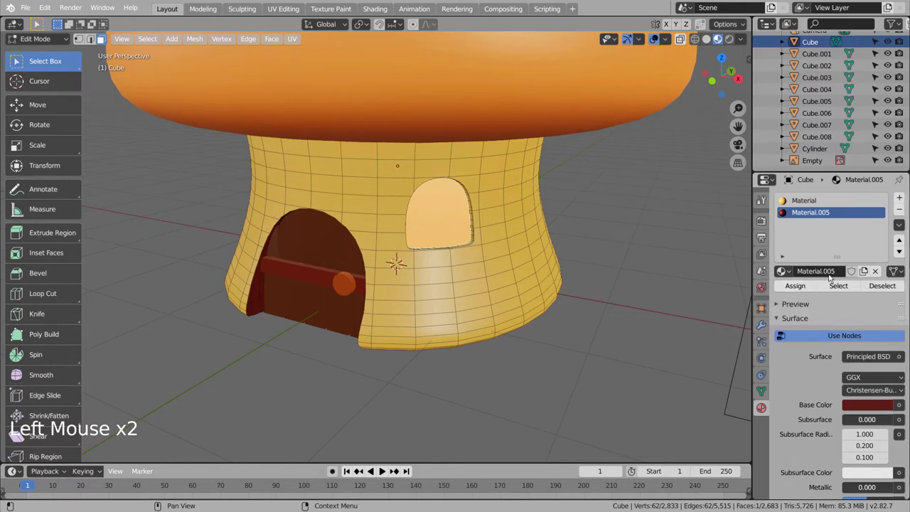
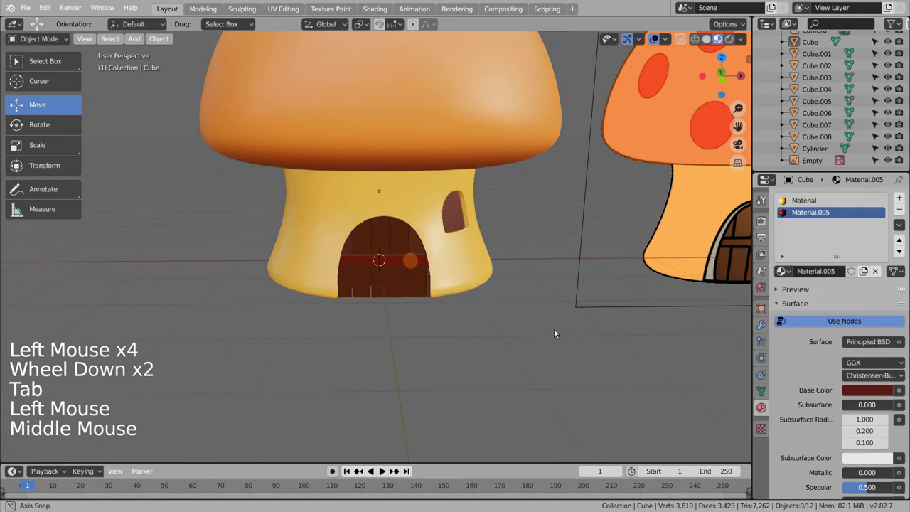
pyautogui.scroll(-3)
pyautogui.middleClick(563, 330)
pyautogui.click(486, 389)
pyautogui.middleClick(498, 375)
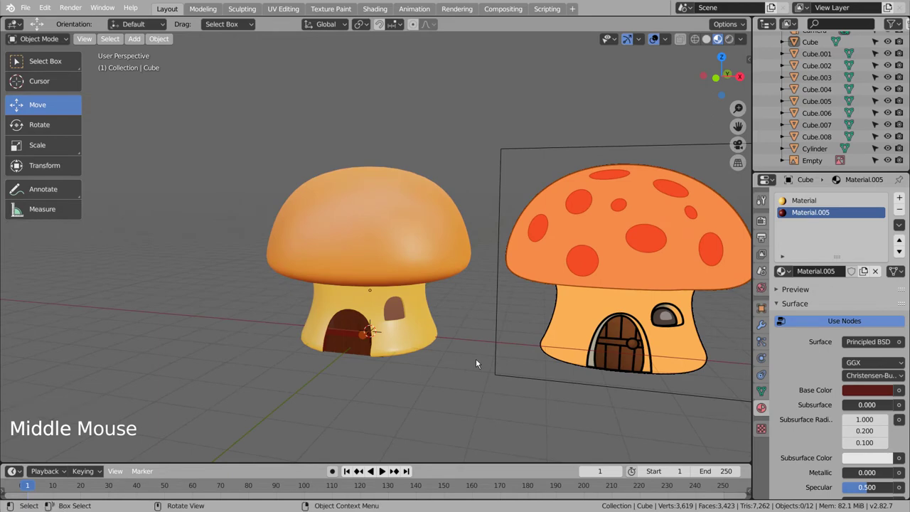
# - Add a Circle mesh and fill it with a face, viewed from above
pyautogui.press('shift+a')
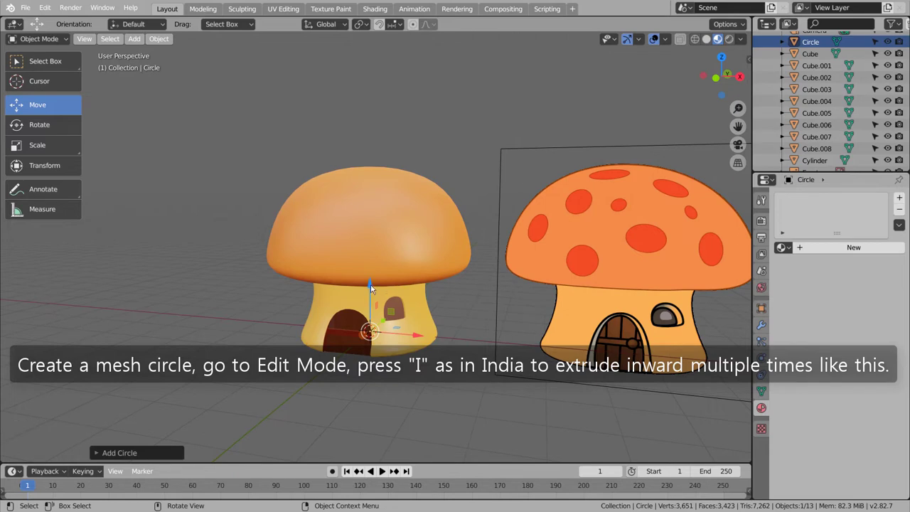
pyautogui.click(375, 288)
pyautogui.press('KP_2')
pyautogui.press('KP_7')
pyautogui.press('shift+z')
pyautogui.press('Tab')
pyautogui.scroll(3)
pyautogui.press('f')
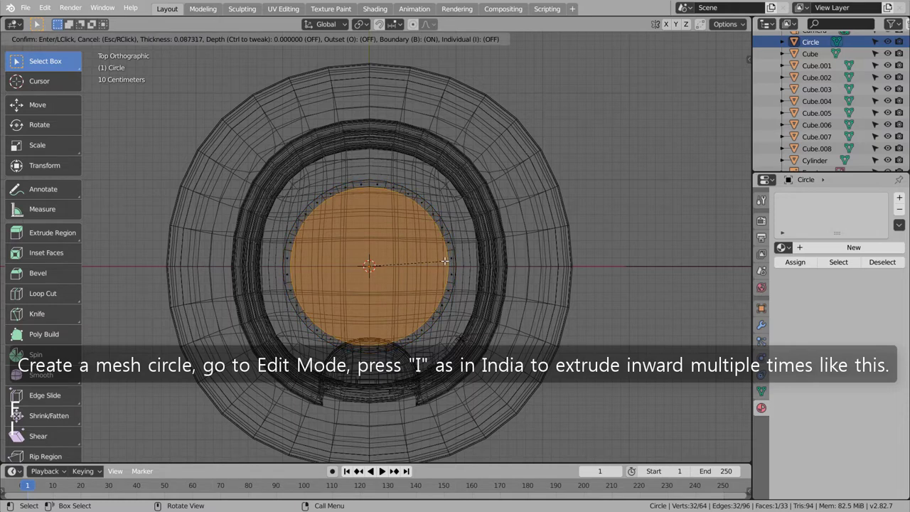
# - Inset the disc repeatedly into concentric rings and leave it floating above the cap
pyautogui.press('i')
pyautogui.press('i')
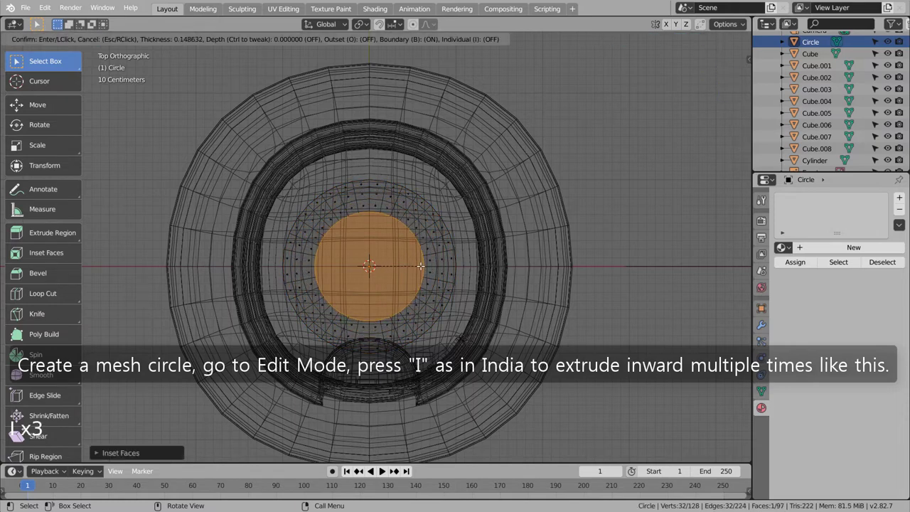
pyautogui.press('i')
pyautogui.press('i')
pyautogui.press('i')
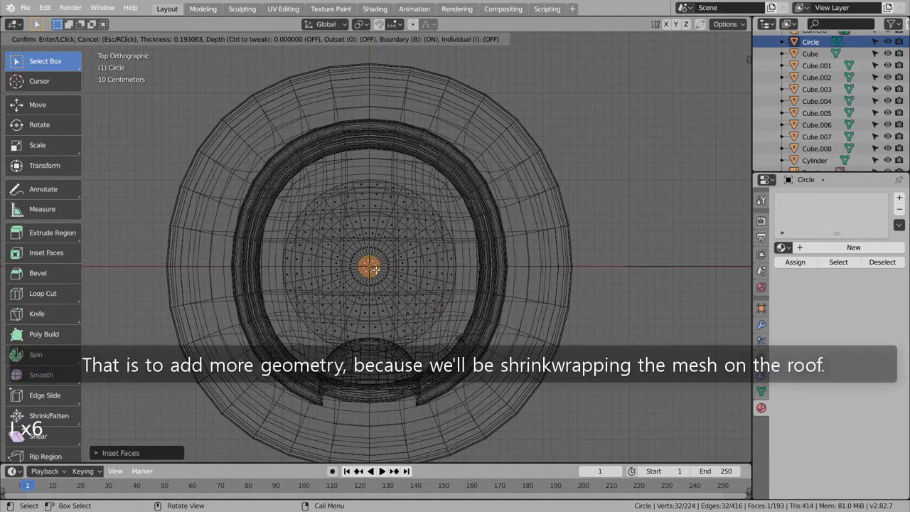
pyautogui.press('Tab')
pyautogui.middleClick(575, 309)
pyautogui.middleClick(575, 254)
pyautogui.middleClick(576, 238)
pyautogui.scroll(-3)
pyautogui.press('KP_1')
pyautogui.scroll(-3)
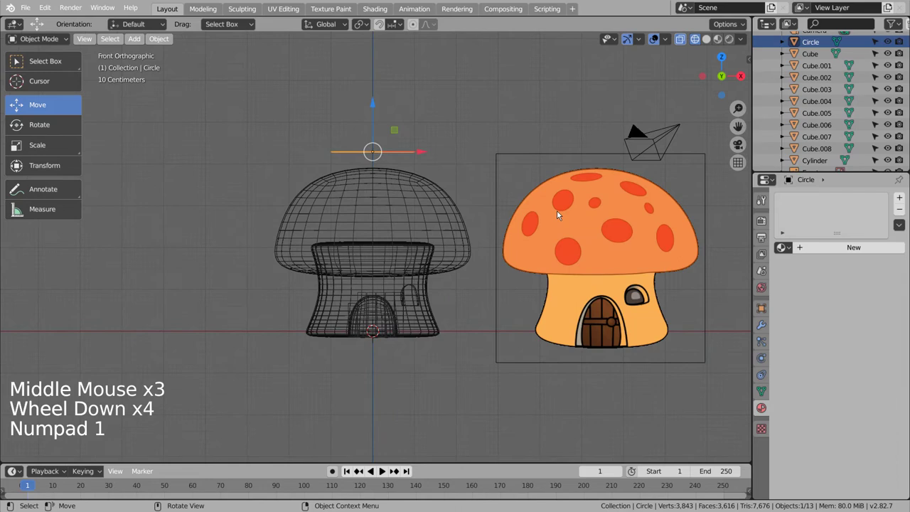
pyautogui.middleClick(472, 319)
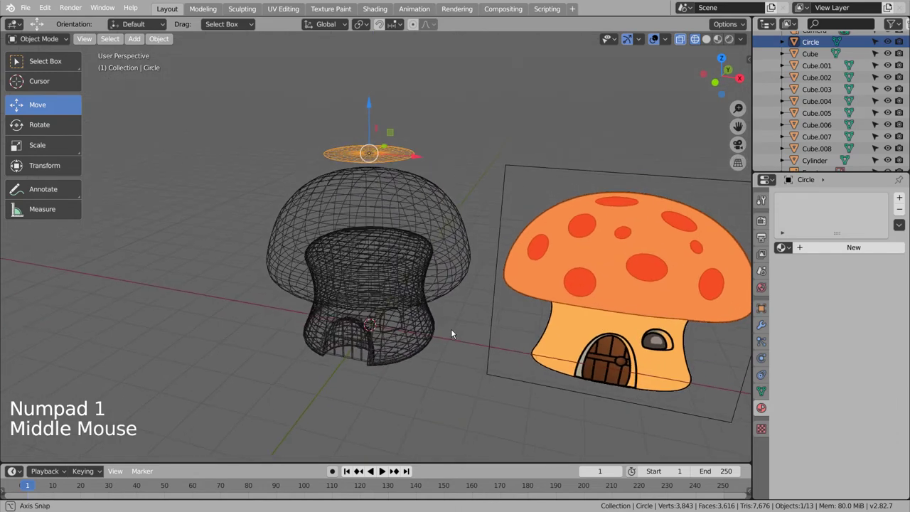
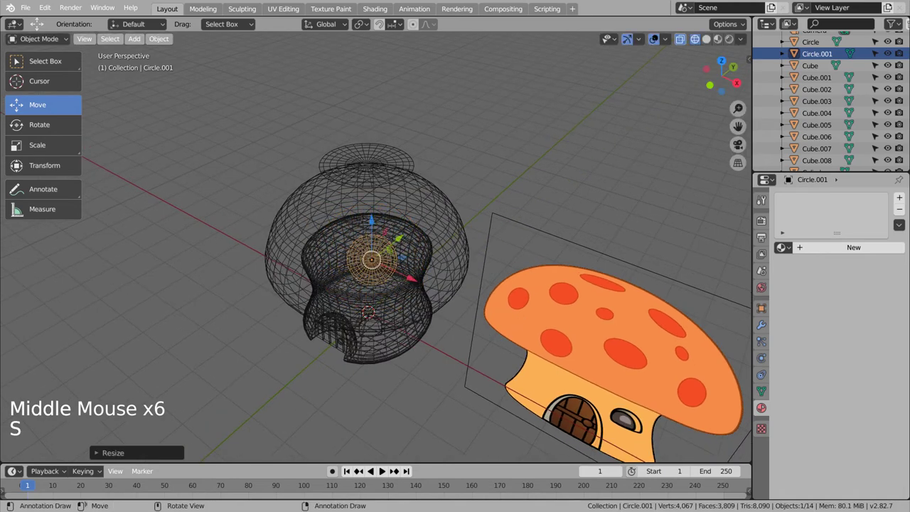
# - Give Circle.001 a new material with a red Base Color
pyautogui.click(844, 251)
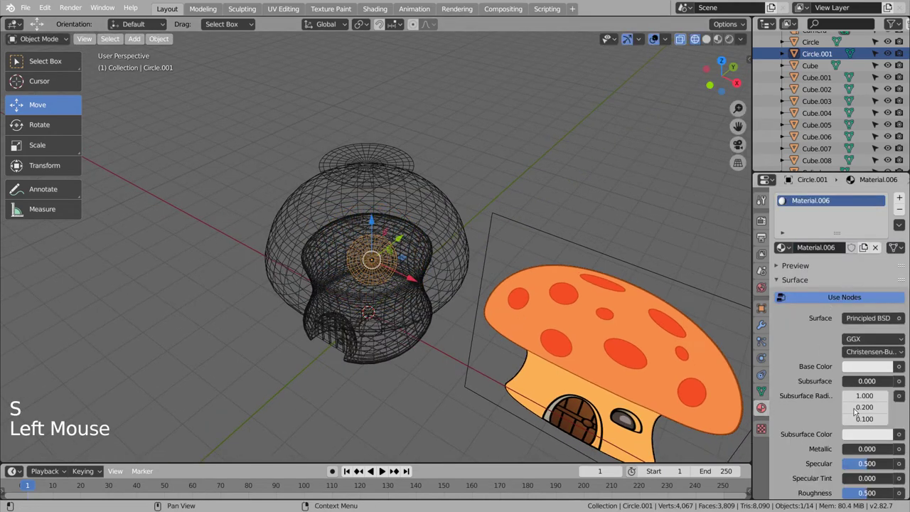
pyautogui.doubleClick(881, 363)
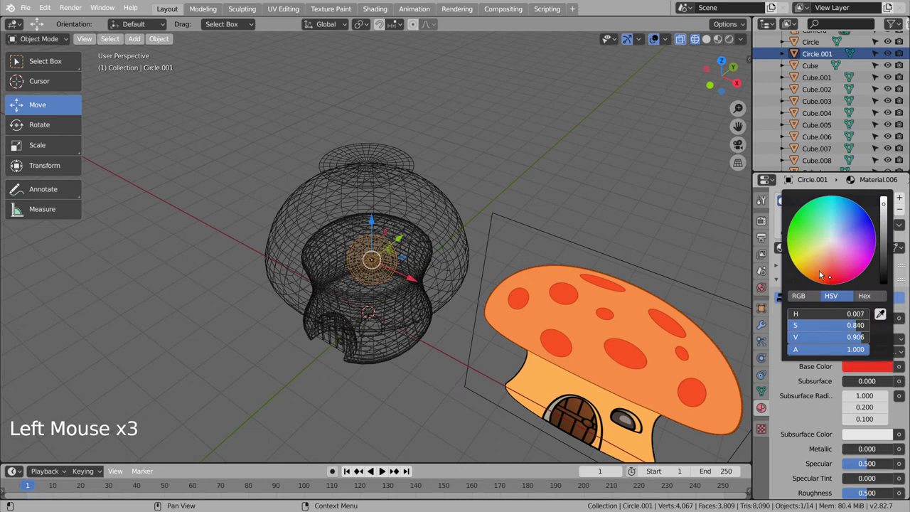
pyautogui.click(765, 333)
# - Shrinkwrap the spot onto cap Cube.001 with 0.01 m offset in Target Normal Project mode
pyautogui.click(850, 198)
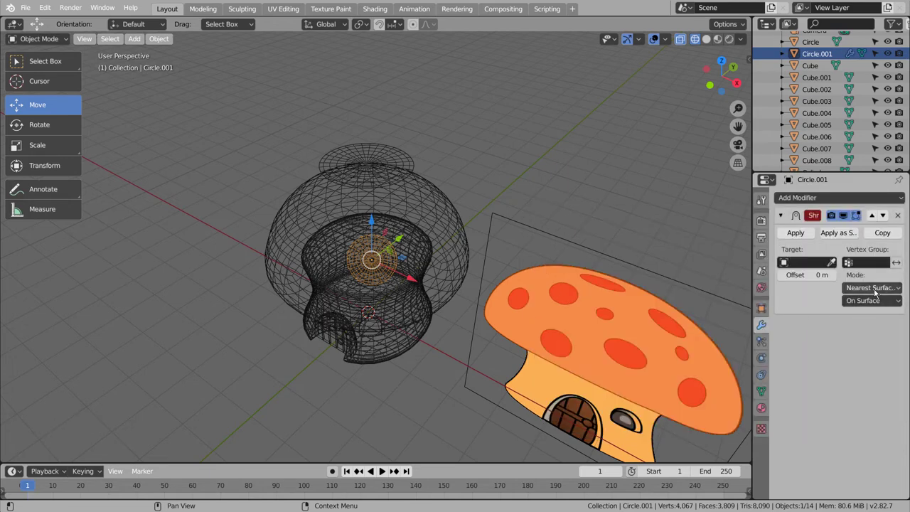
pyautogui.click(837, 263)
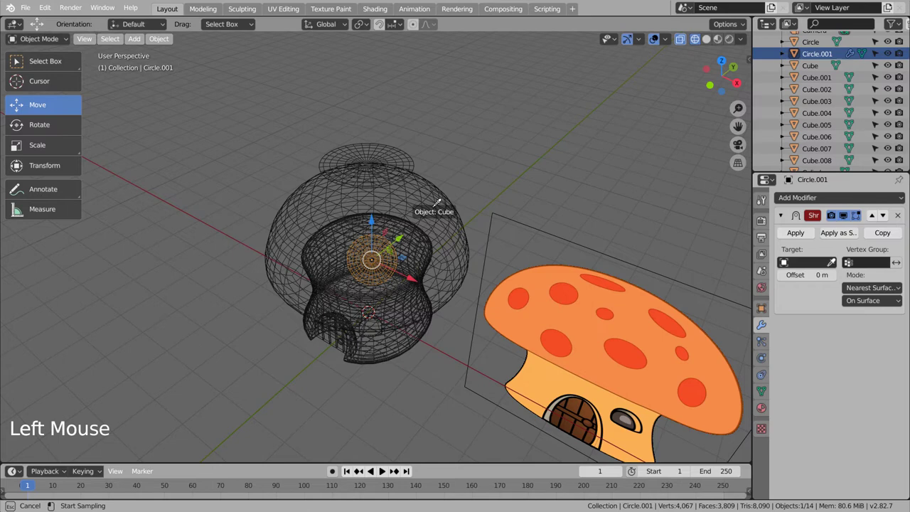
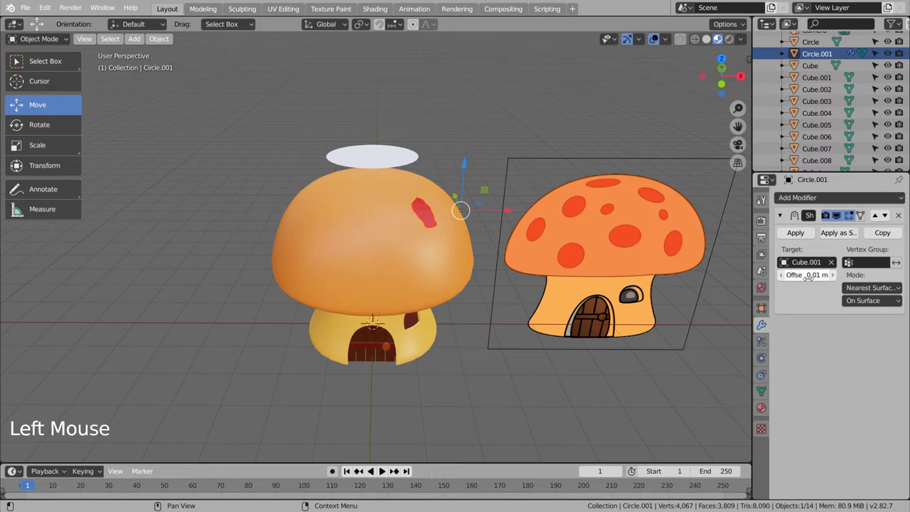
pyautogui.click(879, 290)
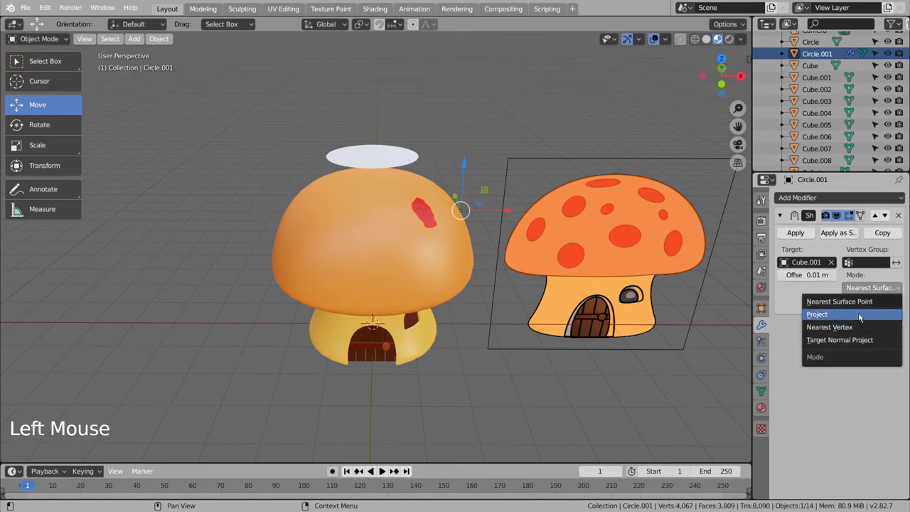
pyautogui.click(870, 295)
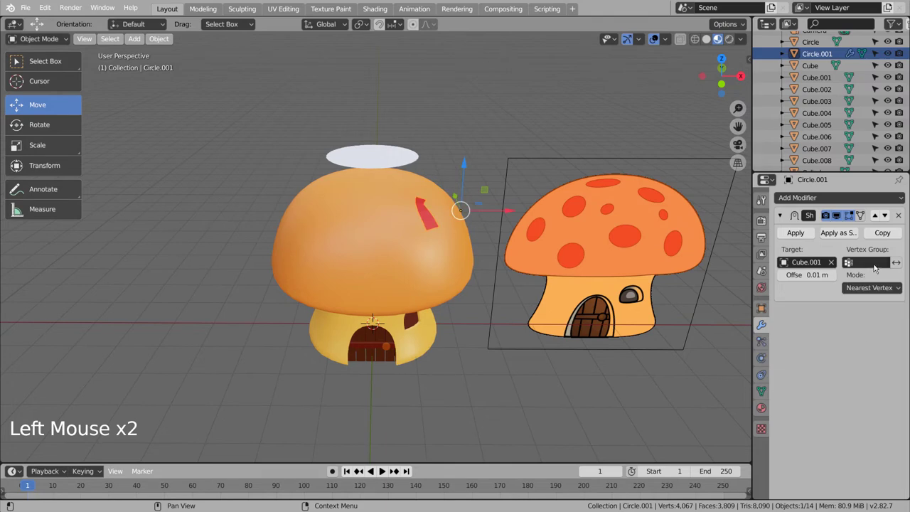
pyautogui.click(878, 293)
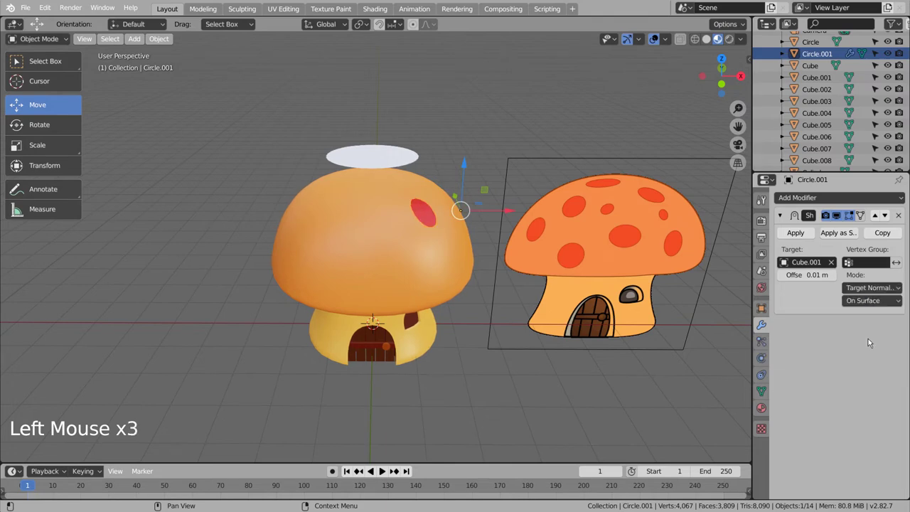
pyautogui.middleClick(535, 387)
pyautogui.middleClick(506, 393)
pyautogui.middleClick(447, 405)
pyautogui.middleClick(364, 406)
pyautogui.middleClick(345, 401)
pyautogui.middleClick(369, 408)
pyautogui.middleClick(385, 412)
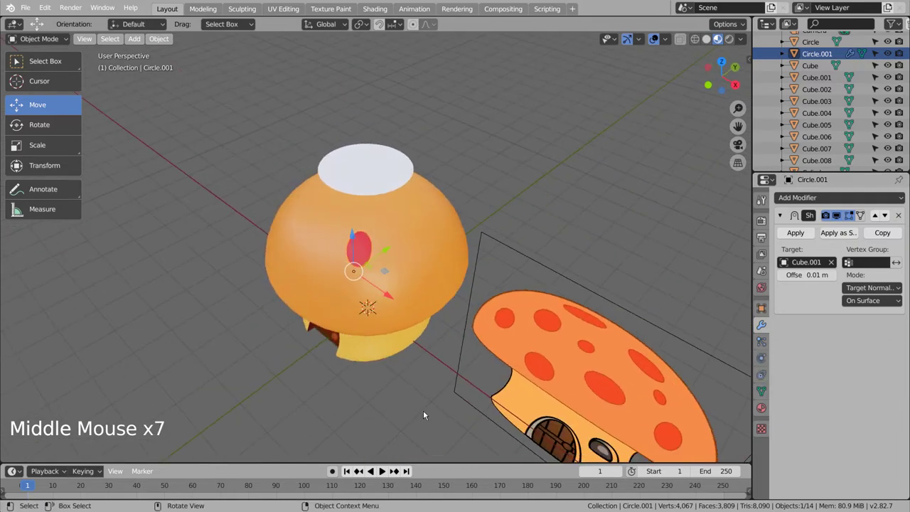
# - Rescale the red spot, duplicate it with Shift+D and size and place the copy higher on the cap
pyautogui.press('s')
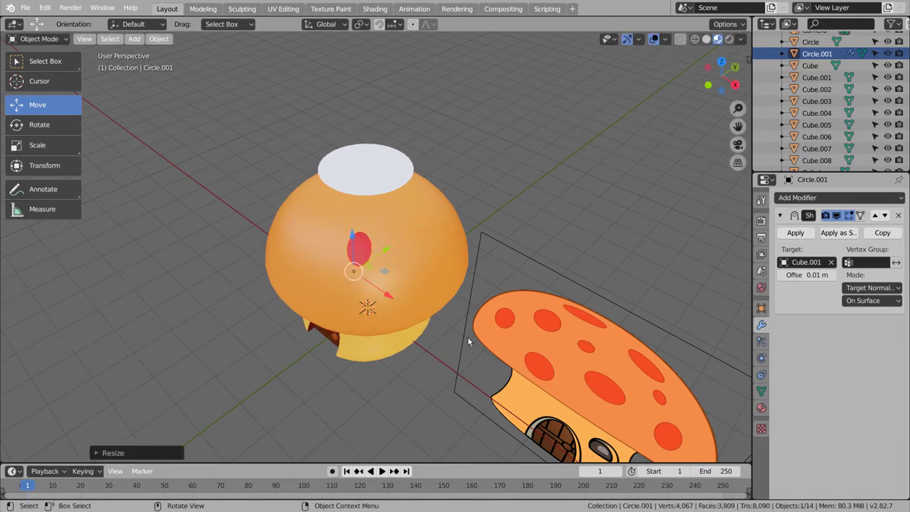
pyautogui.middleClick(427, 379)
pyautogui.middleClick(481, 379)
pyautogui.middleClick(565, 349)
pyautogui.middleClick(478, 381)
pyautogui.press('shift+d')
pyautogui.press('s')
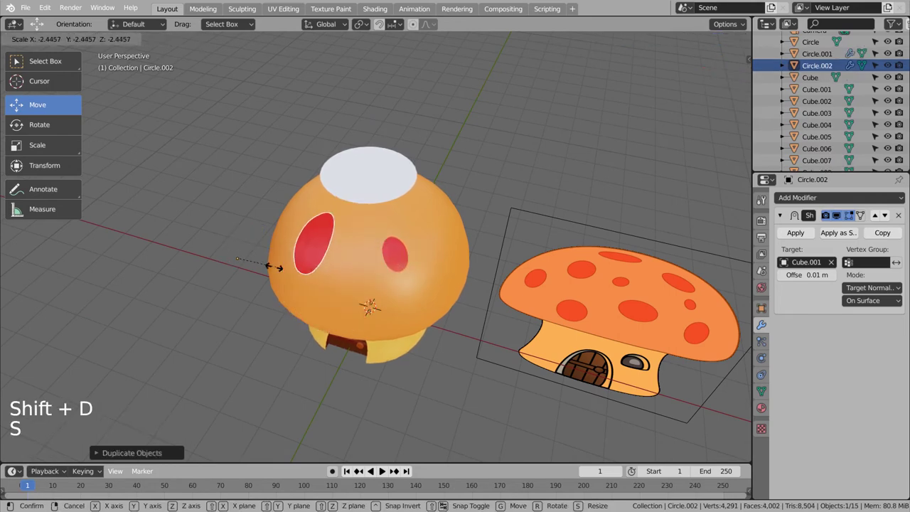
pyautogui.middleClick(341, 302)
pyautogui.middleClick(442, 322)
pyautogui.press('s')
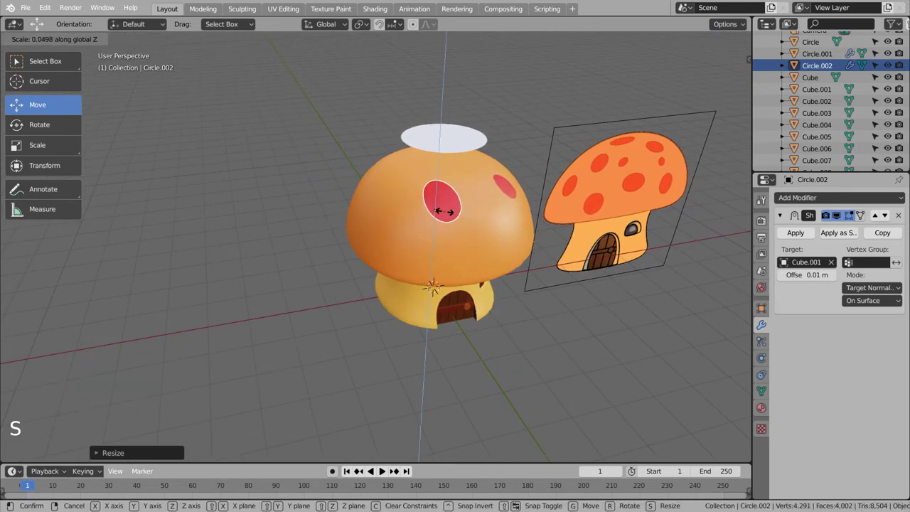
pyautogui.press('g')
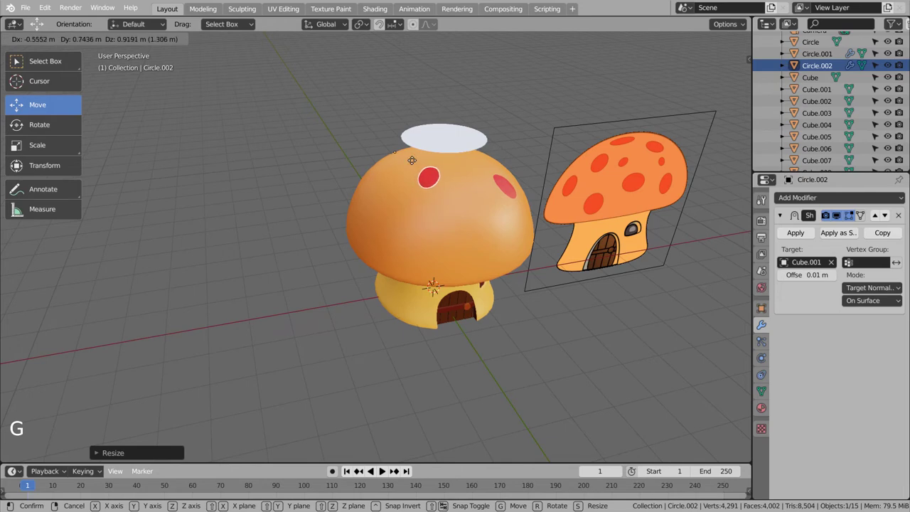
# - Delete the plain white disc above the cap, undoing an extra spot duplicate
pyautogui.middleClick(517, 256)
pyautogui.middleClick(464, 224)
pyautogui.middleClick(486, 245)
pyautogui.middleClick(513, 318)
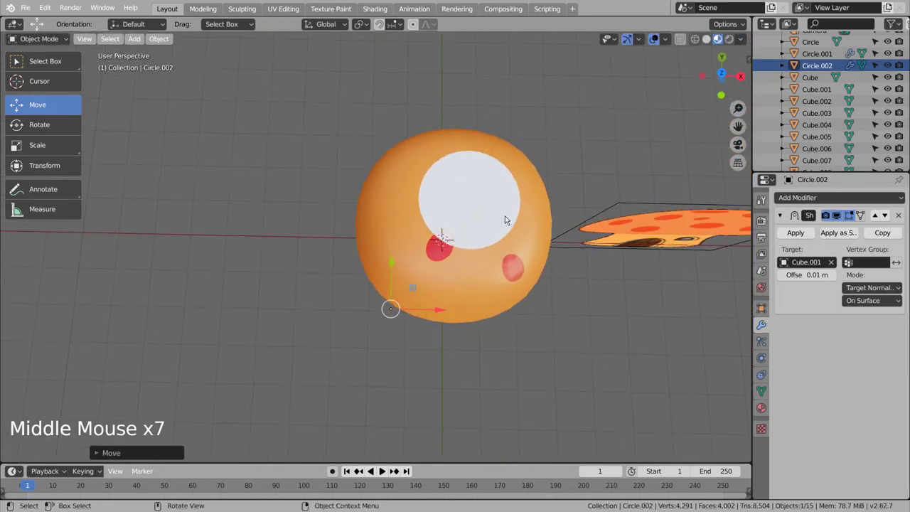
pyautogui.click(497, 206)
pyautogui.press('x')
pyautogui.click(434, 253)
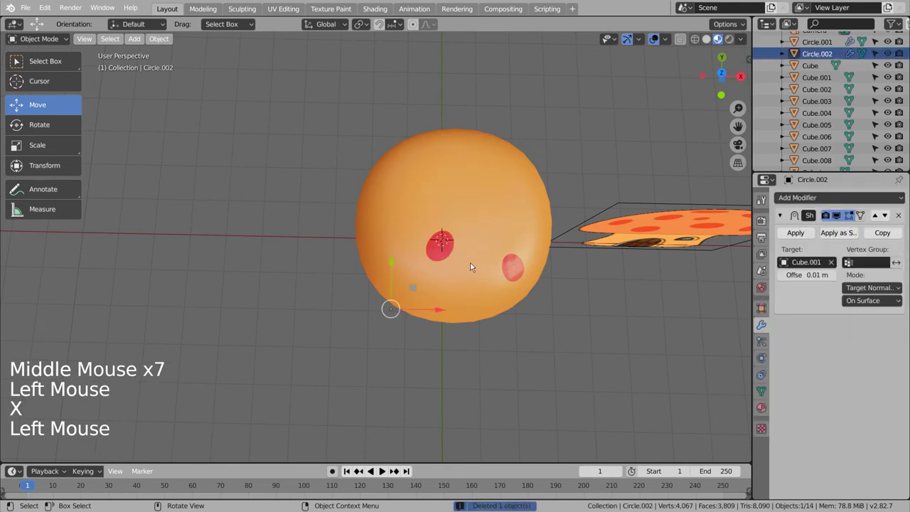
pyautogui.click(450, 245)
pyautogui.press('shift+d')
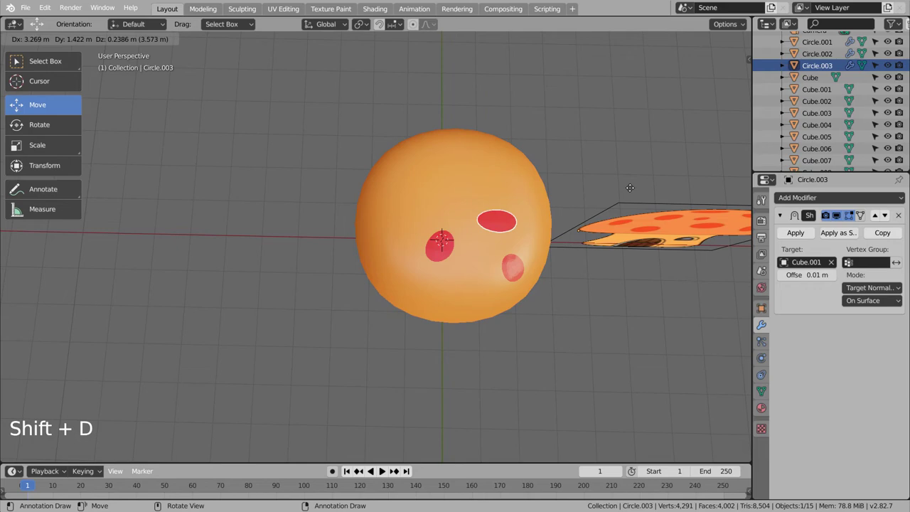
pyautogui.press('ctrl+z')
pyautogui.middleClick(566, 346)
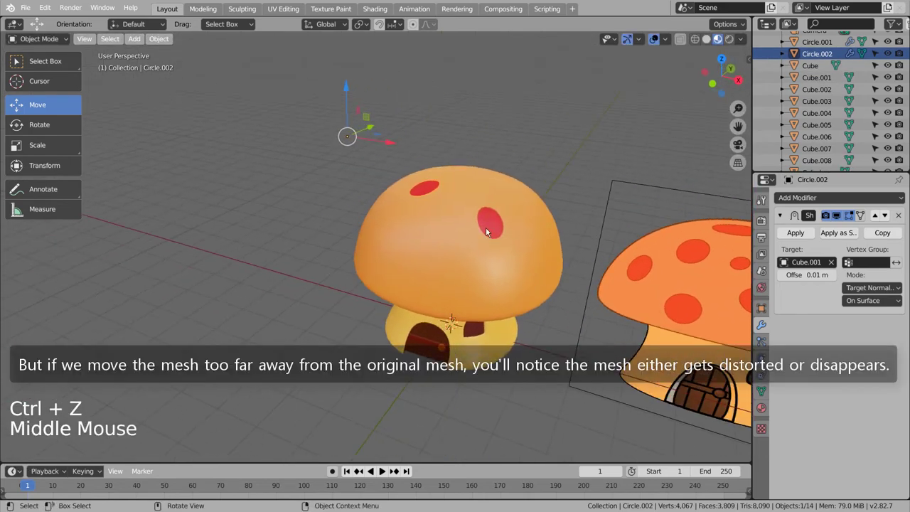
# - Duplicate a red spot twice with Shift+D, enlarging a copy and setting both on the cap
pyautogui.click(485, 229)
pyautogui.press('shift+d')
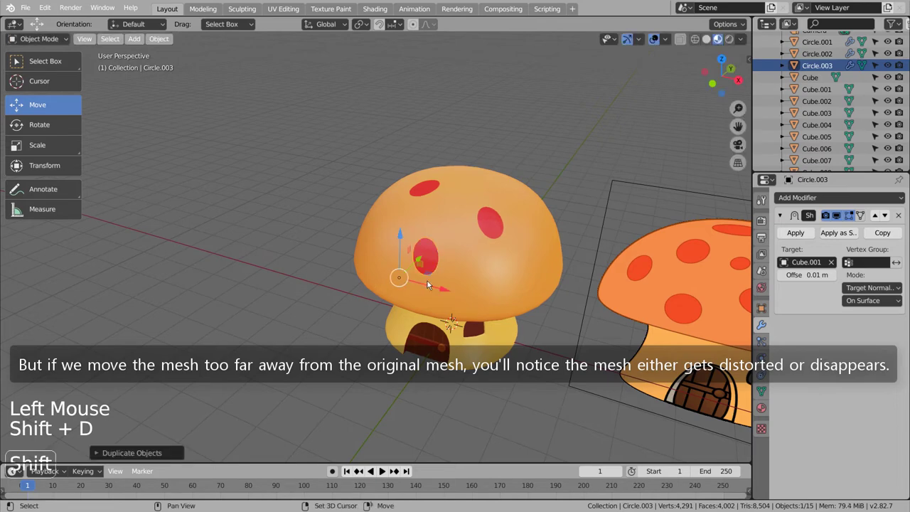
pyautogui.press('s')
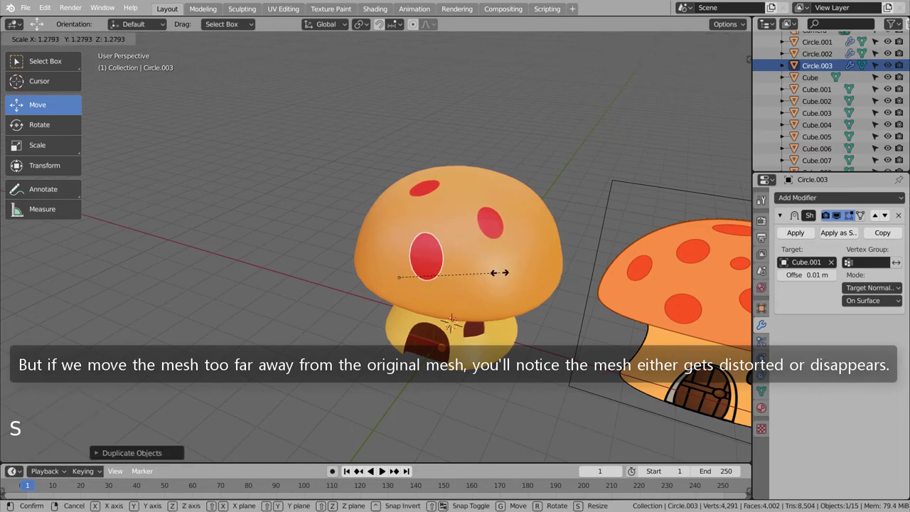
pyautogui.middleClick(521, 320)
pyautogui.press('shift+d')
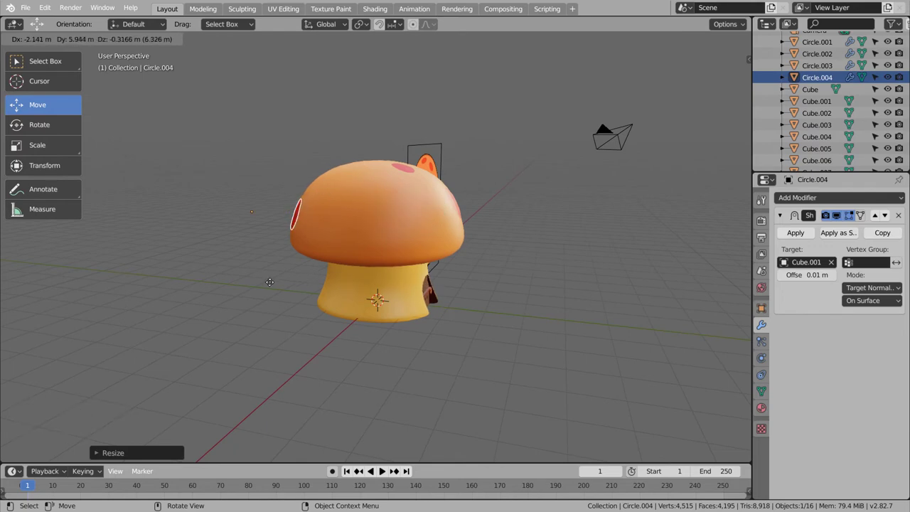
pyautogui.middleClick(368, 326)
pyautogui.middleClick(441, 331)
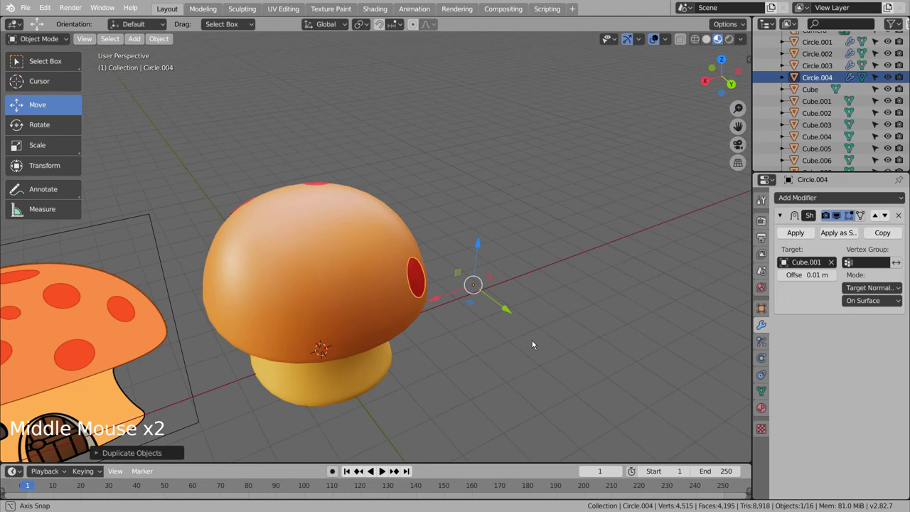
pyautogui.middleClick(513, 354)
pyautogui.middleClick(484, 358)
pyautogui.middleClick(533, 288)
# - Pick among the cap's spots, duplicate one more and move the copy into place
pyautogui.click(415, 217)
pyautogui.rightClick(414, 215)
pyautogui.click(464, 279)
pyautogui.rightClick(464, 280)
pyautogui.click(385, 295)
pyautogui.rightClick(385, 295)
pyautogui.middleClick(457, 288)
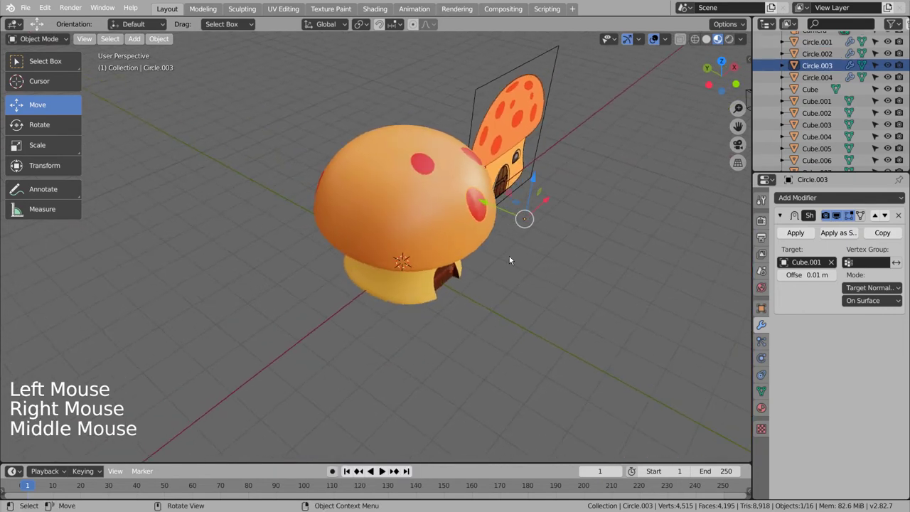
pyautogui.press('shift+d')
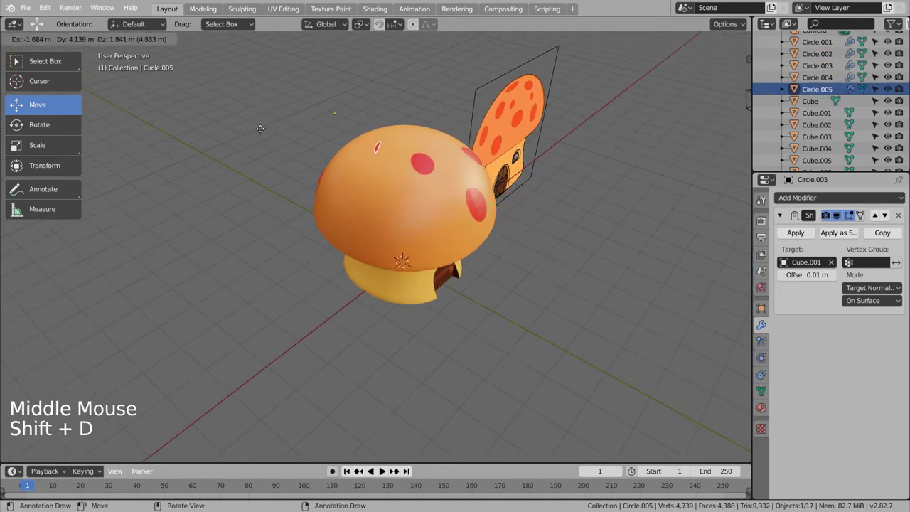
pyautogui.middleClick(525, 272)
pyautogui.middleClick(419, 280)
pyautogui.press('g')
# - Duplicate two further spots, reshaping the newest, Circle.007, and setting it on the cap's front
pyautogui.press('shift+d')
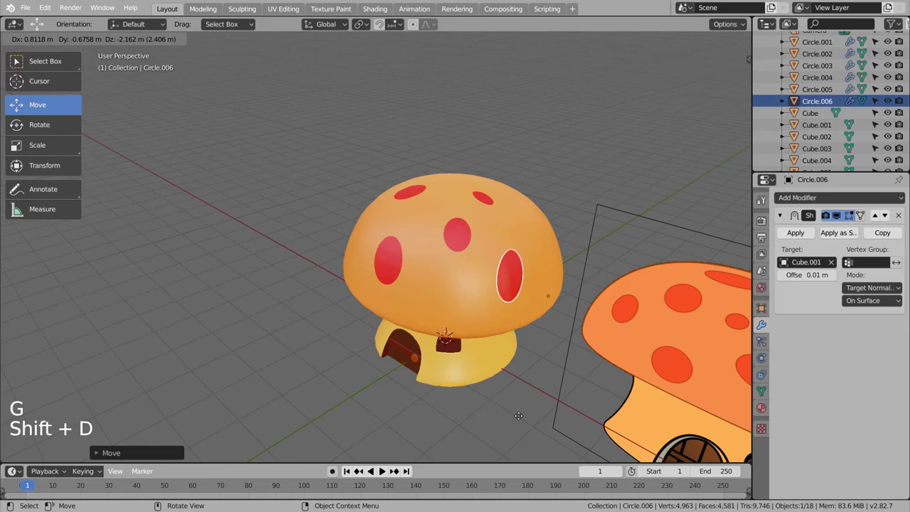
pyautogui.middleClick(410, 350)
pyautogui.middleClick(578, 352)
pyautogui.middleClick(395, 335)
pyautogui.press('shift+d')
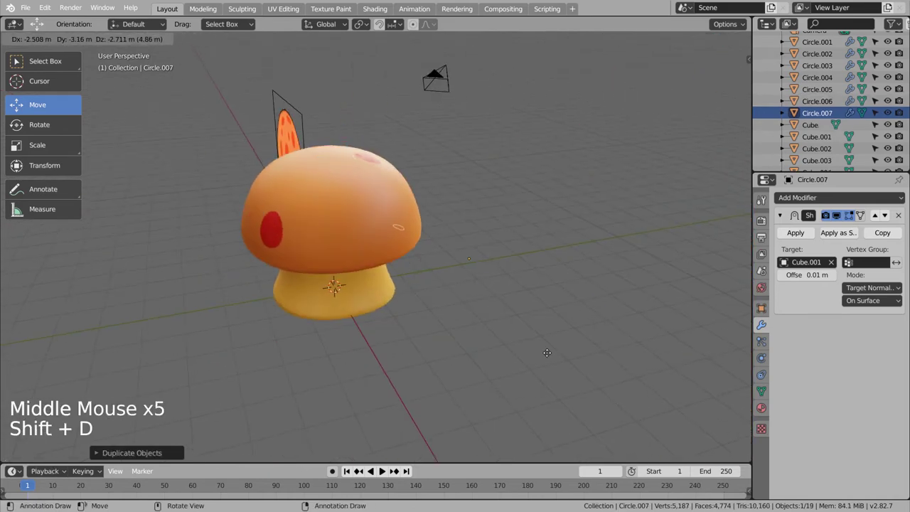
pyautogui.press('ctrl+a')
pyautogui.press('ctrl+a')
pyautogui.middleClick(489, 363)
pyautogui.press('g')
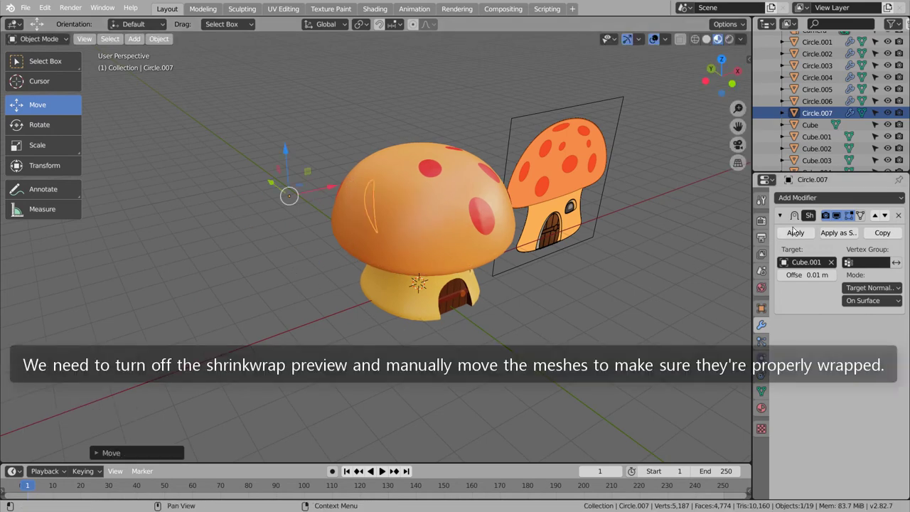
# - With the Shrinkwrap viewport display off, rotate and move a flat spot over the cap, then re-enable the wrap
pyautogui.click(841, 221)
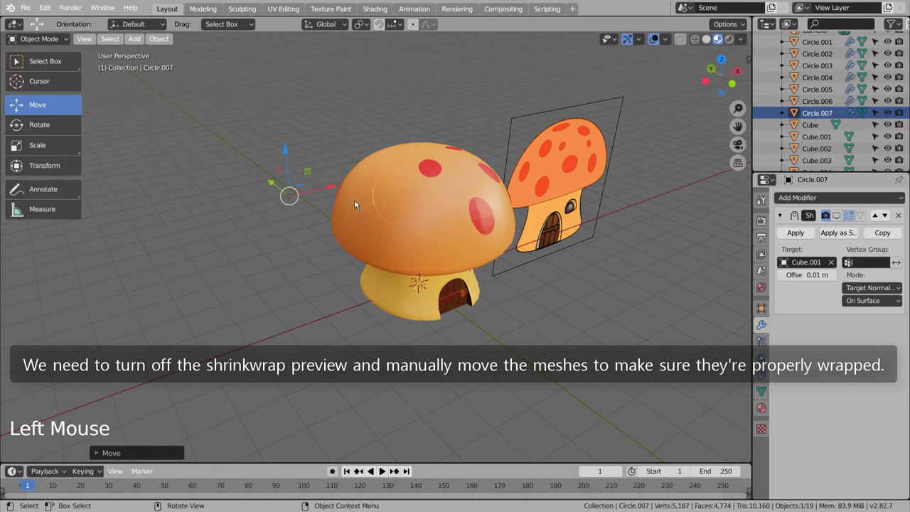
pyautogui.click(340, 189)
pyautogui.middleClick(477, 282)
pyautogui.middleClick(579, 279)
pyautogui.middleClick(426, 314)
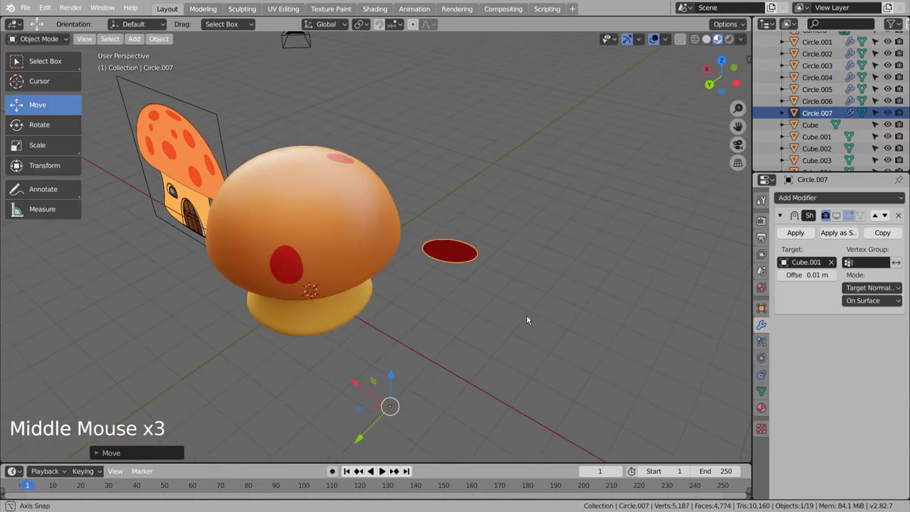
pyautogui.middleClick(470, 300)
pyautogui.press('r')
pyautogui.press('g')
pyautogui.press('r')
pyautogui.press('g')
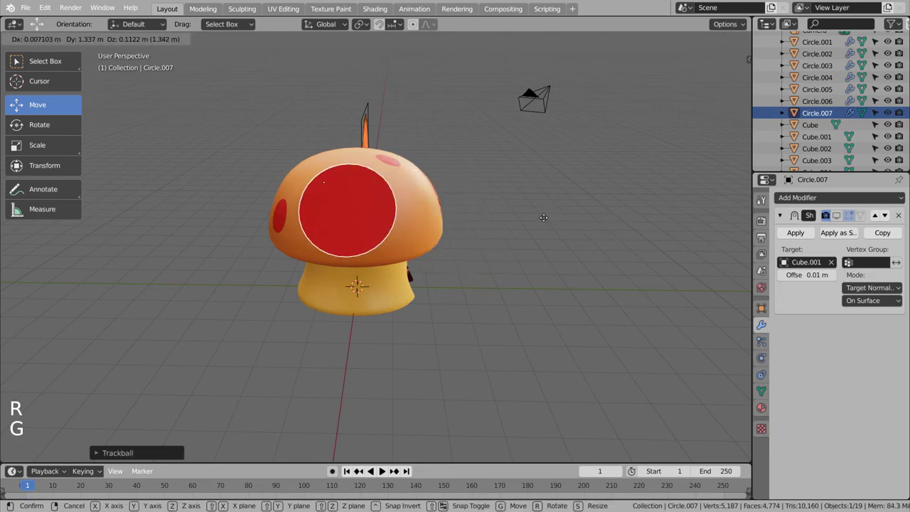
pyautogui.middleClick(567, 297)
pyautogui.middleClick(535, 298)
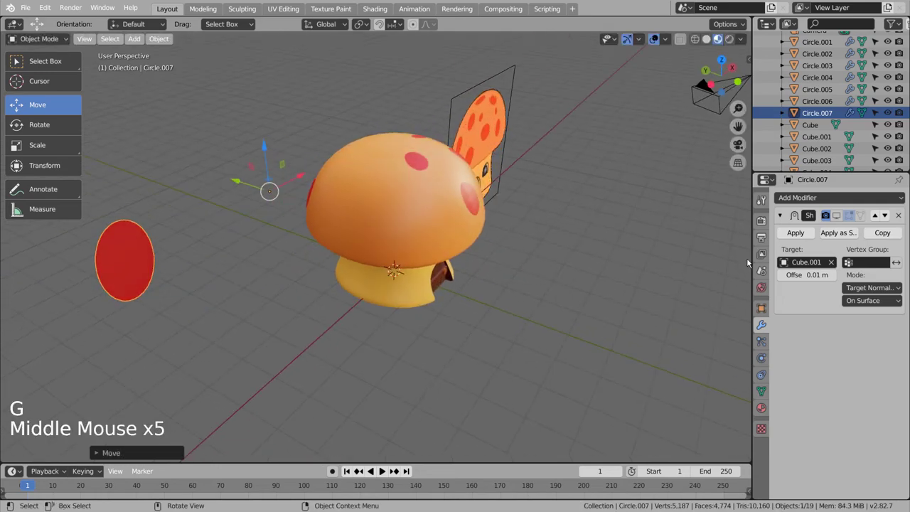
pyautogui.click(841, 217)
# - Rescale a spot, stretch a duplicate along one axis, and remove the unwanted extra copy
pyautogui.press('s')
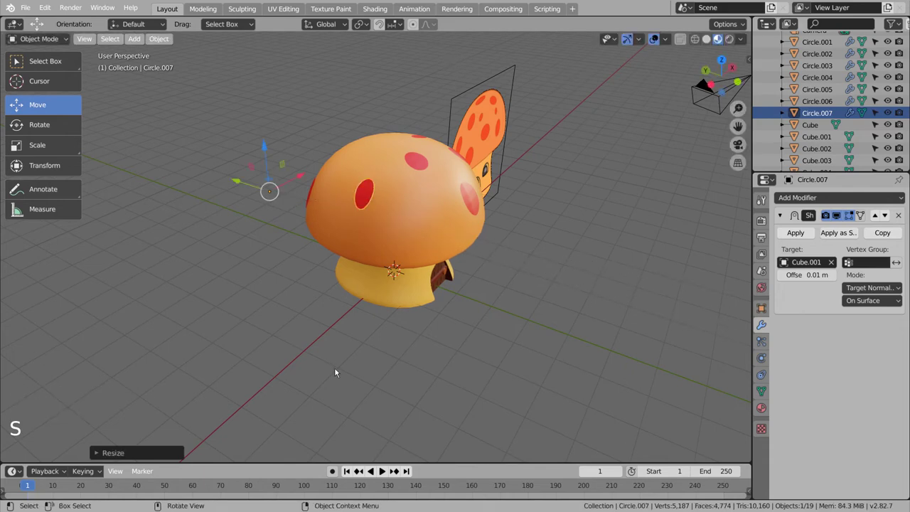
pyautogui.press('shift+d')
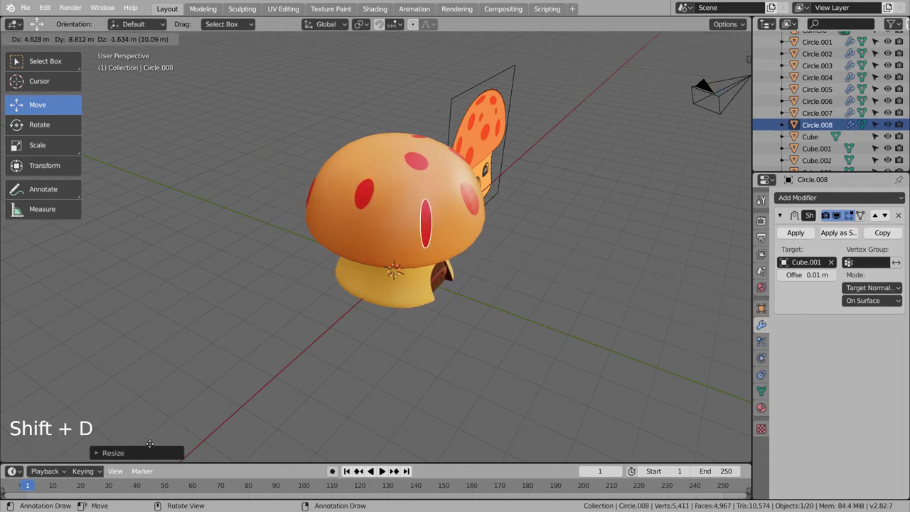
pyautogui.press('s')
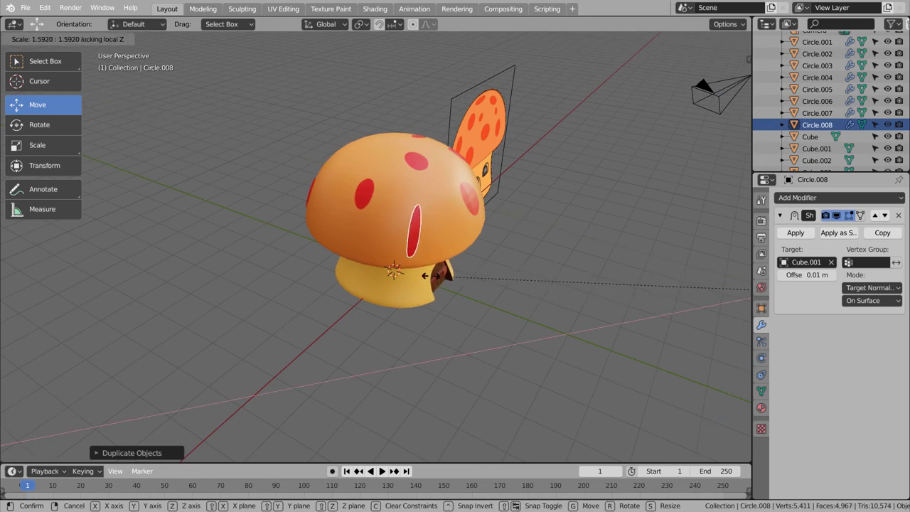
pyautogui.middleClick(563, 316)
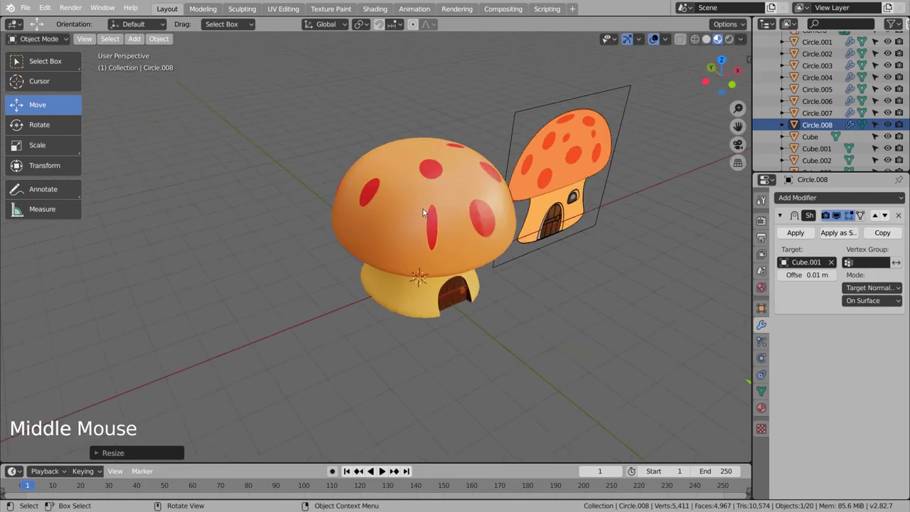
pyautogui.press('x')
pyautogui.middleClick(454, 285)
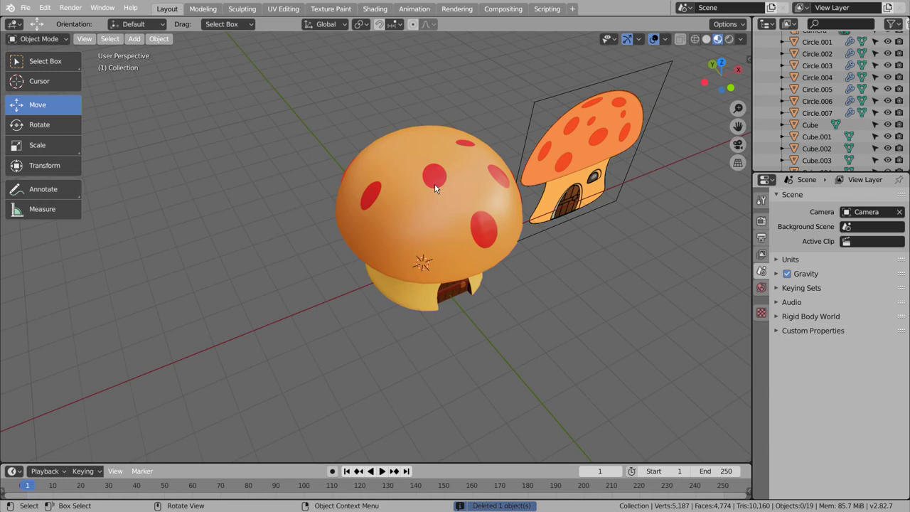
pyautogui.click(438, 183)
pyautogui.press('shift+d')
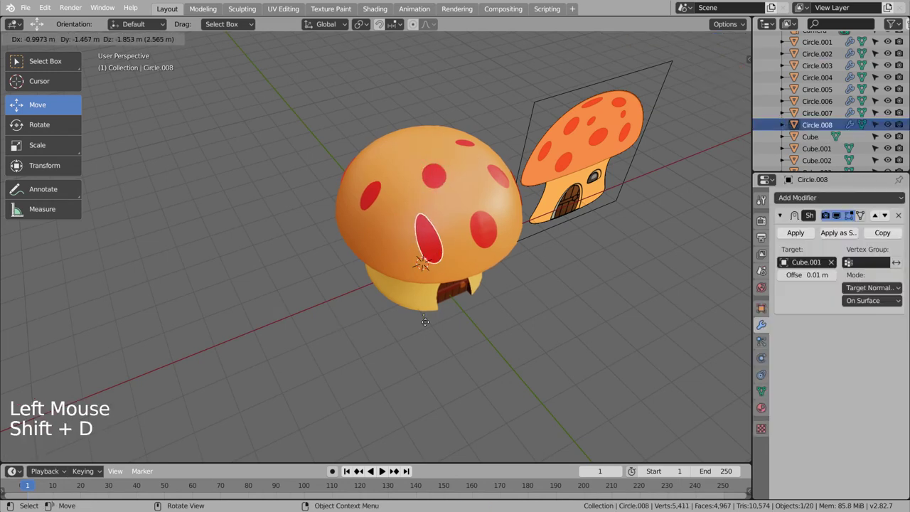
pyautogui.press('ctrl+z')
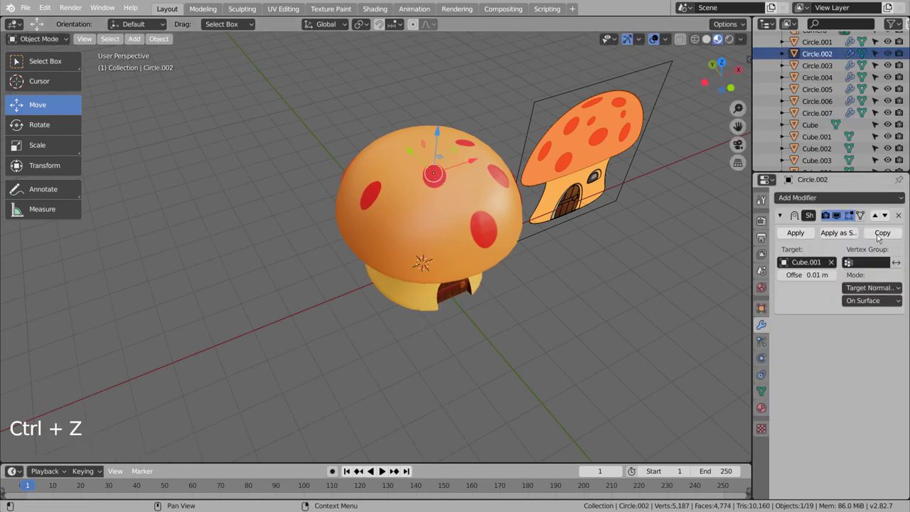
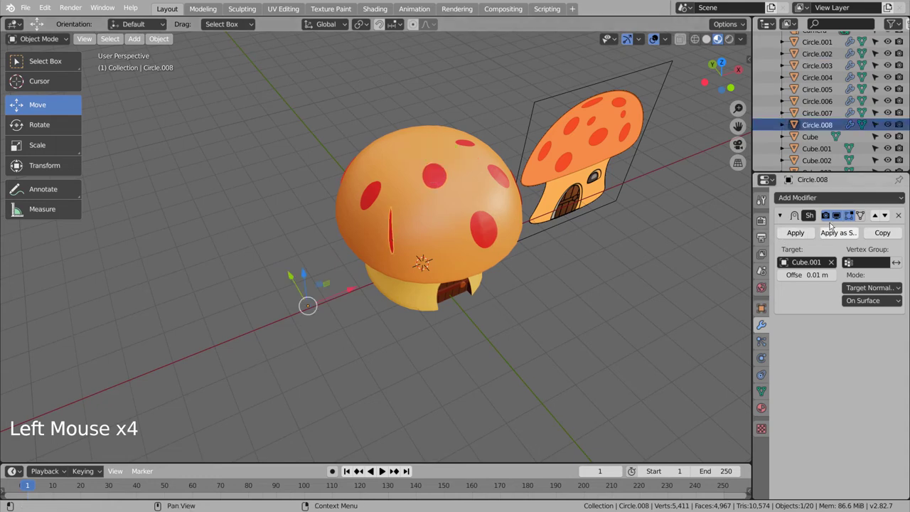
# - With the wrap display off, tilt and move the new spot onto the cap's front using numpad views, then re-enable it
pyautogui.click(839, 219)
pyautogui.press('r')
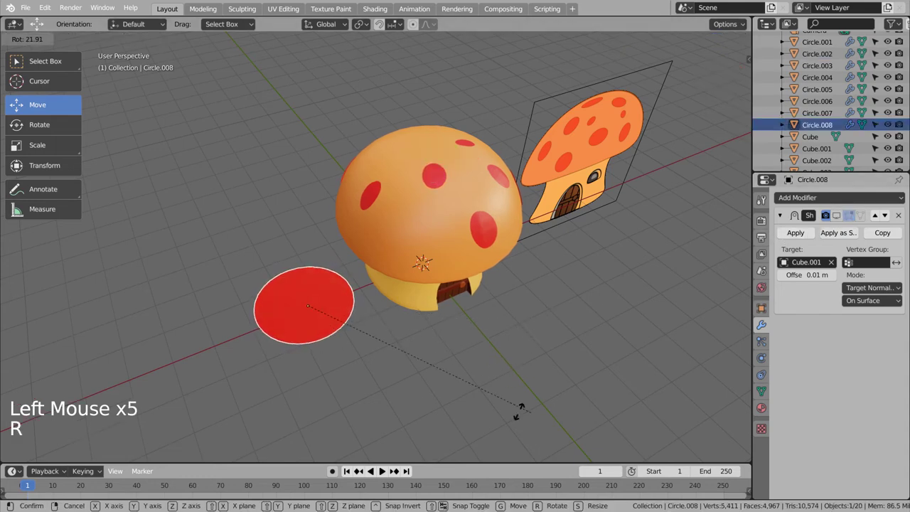
pyautogui.press('KP_7')
pyautogui.press('KP_8')
pyautogui.press('r')
pyautogui.middleClick(414, 393)
pyautogui.middleClick(492, 317)
pyautogui.middleClick(375, 297)
pyautogui.middleClick(298, 283)
pyautogui.middleClick(177, 235)
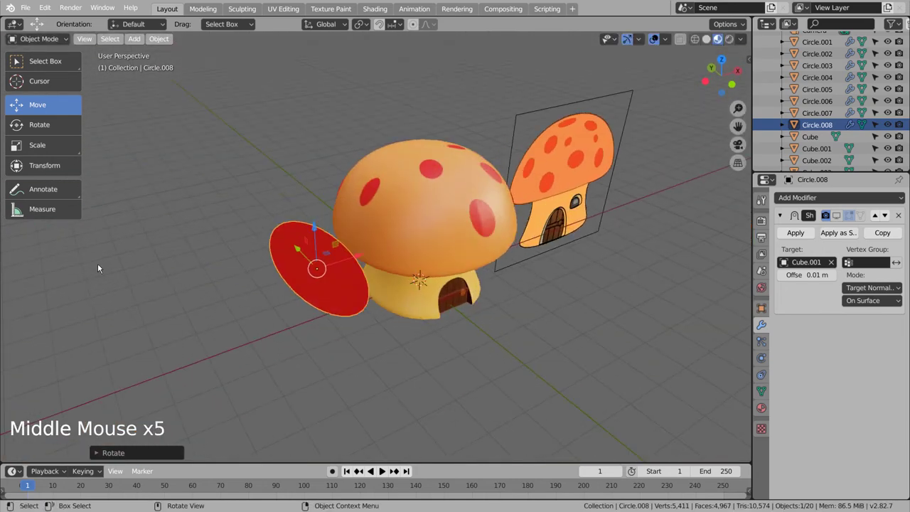
pyautogui.press('KP_Decimal')
pyautogui.scroll(-3)
pyautogui.middleClick(480, 357)
pyautogui.middleClick(495, 368)
pyautogui.press('g')
pyautogui.press('r')
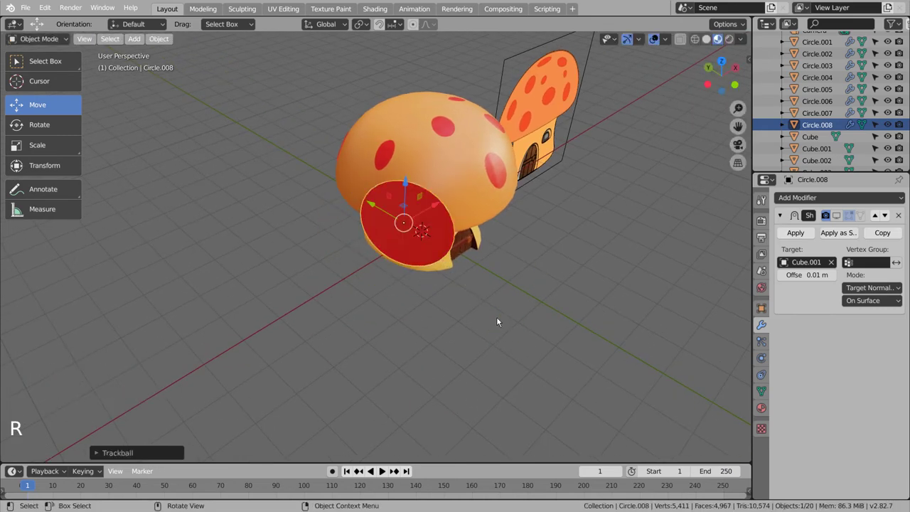
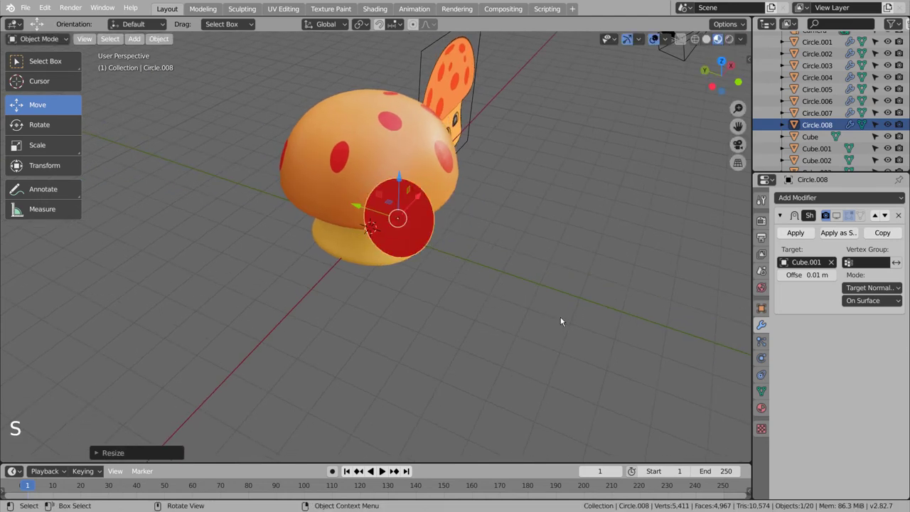
pyautogui.press('r')
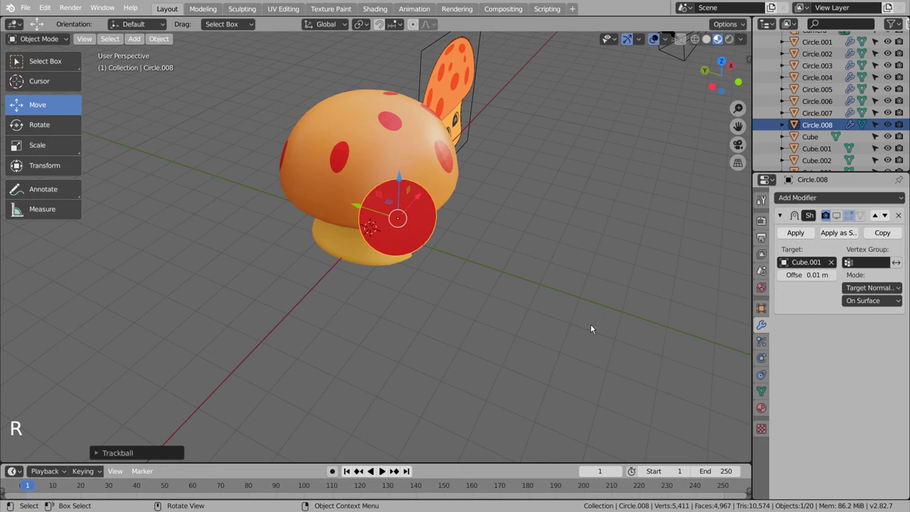
pyautogui.middleClick(601, 317)
pyautogui.middleClick(594, 307)
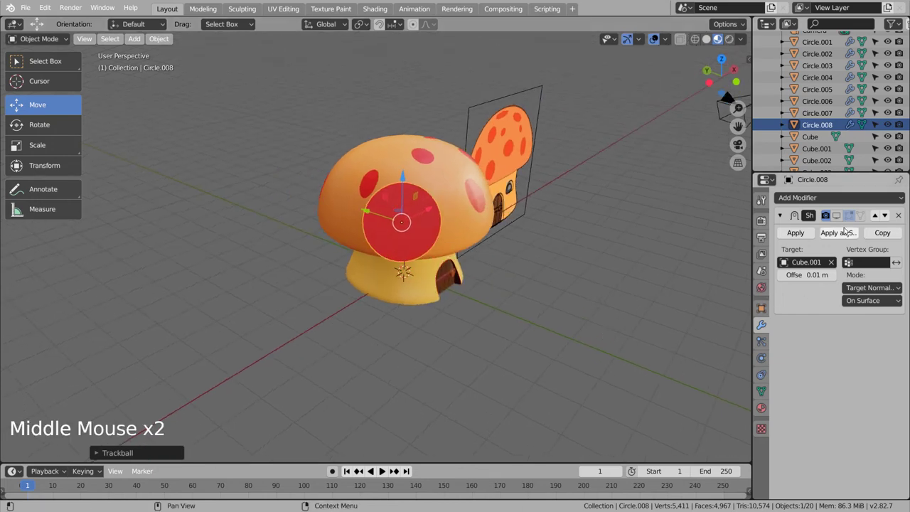
pyautogui.click(843, 222)
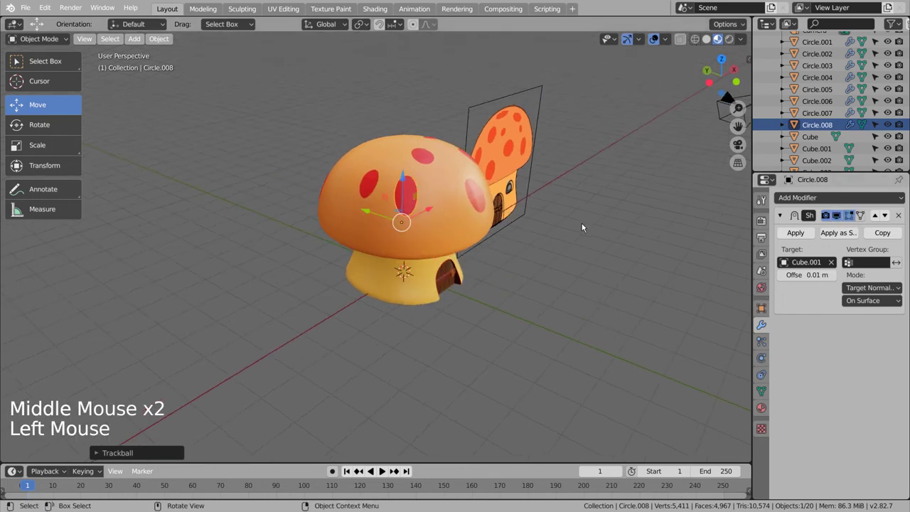
# - Stretch the new spot Circle.008 vertically into an oval on the cap front and deselect everything
pyautogui.press('s')
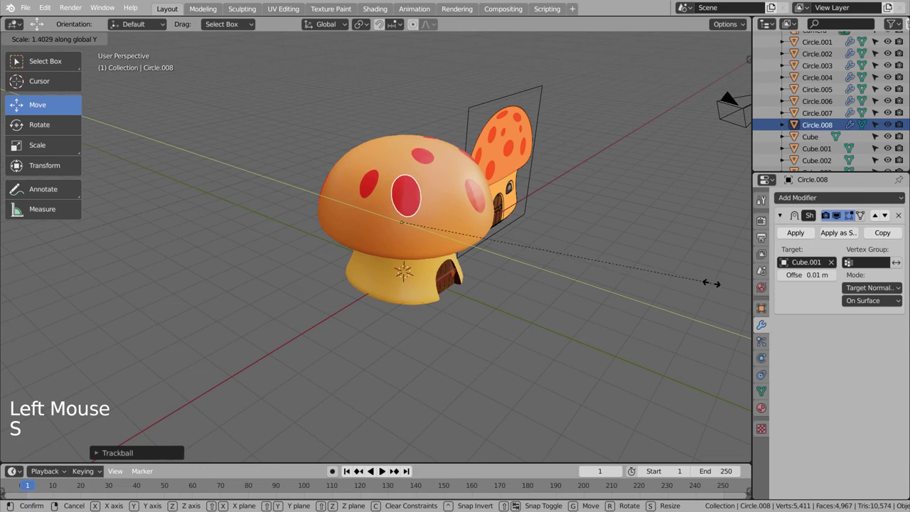
pyautogui.press('g')
pyautogui.middleClick(443, 382)
pyautogui.middleClick(341, 382)
pyautogui.middleClick(434, 376)
pyautogui.middleClick(435, 385)
pyautogui.scroll(-3)
pyautogui.click(438, 377)
pyautogui.middleClick(442, 369)
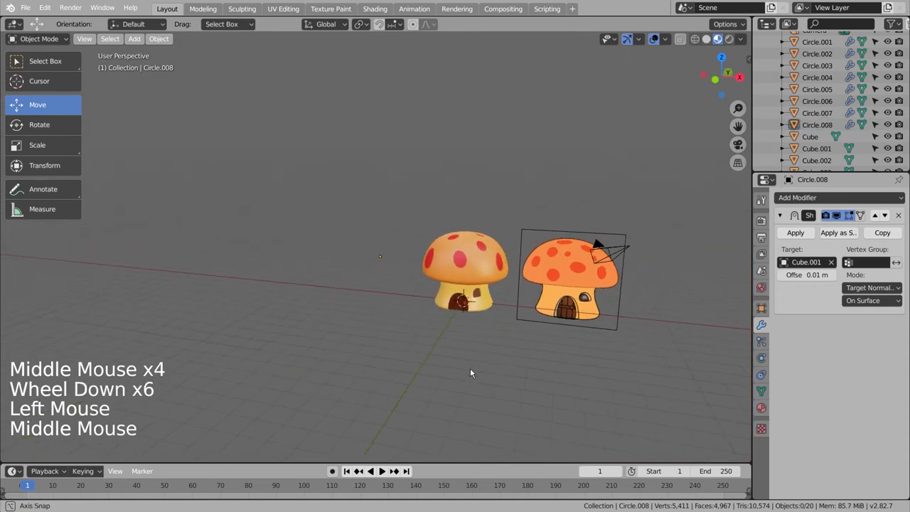
# - Duplicate a cap spot, scaling and moving the copy into place on the cap
pyautogui.middleClick(470, 373)
pyautogui.middleClick(418, 378)
pyautogui.middleClick(478, 381)
pyautogui.scroll(3)
pyautogui.middleClick(506, 381)
pyautogui.middleClick(496, 379)
pyautogui.middleClick(443, 381)
pyautogui.middleClick(453, 374)
pyautogui.middleClick(455, 374)
pyautogui.click(352, 263)
pyautogui.press('shift+d')
pyautogui.press('ctrl+z')
pyautogui.click(348, 260)
pyautogui.press('shift+d')
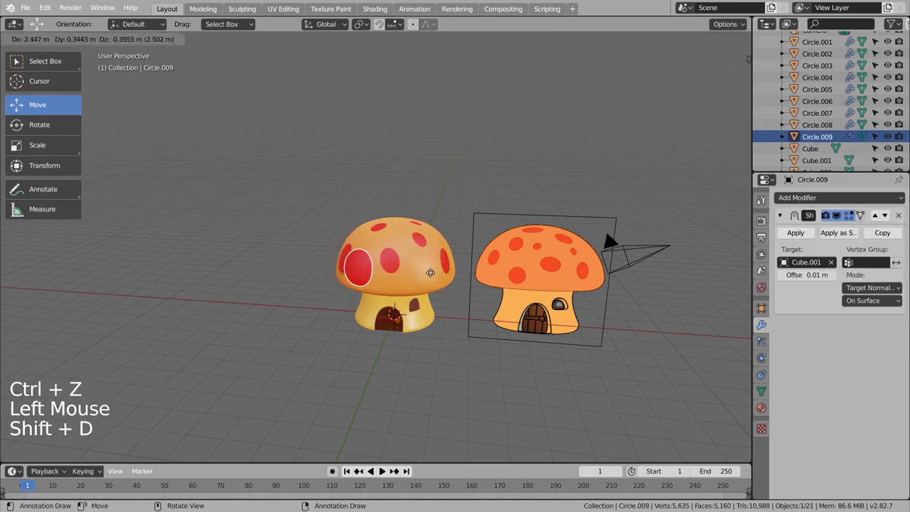
pyautogui.press('s')
pyautogui.press('g')
# - Duplicate again for Circle.011, shrink it and slide it along axes onto the cap's front rim, checking from around
pyautogui.press('shift+d')
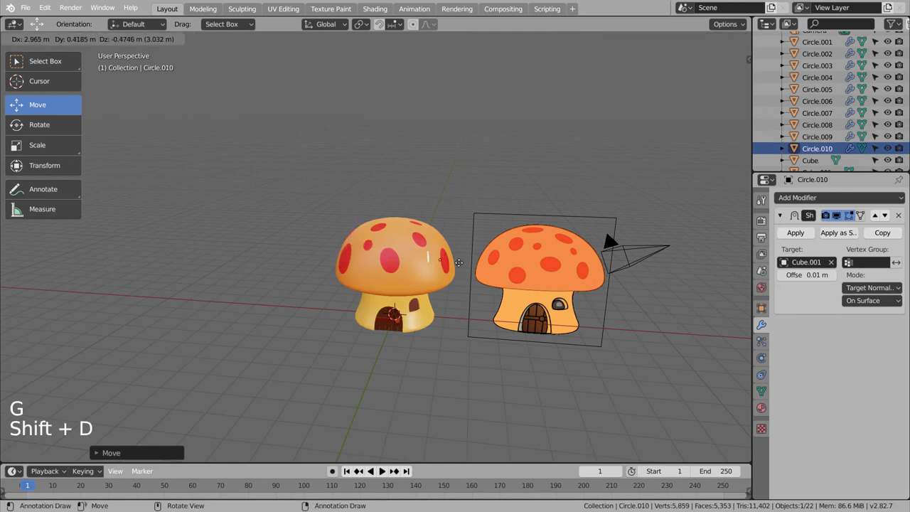
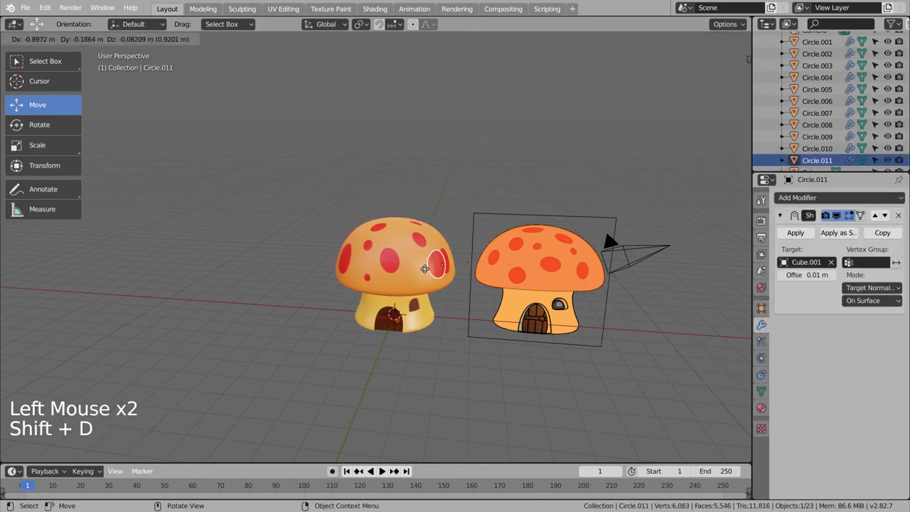
pyautogui.press('s')
pyautogui.press('g')
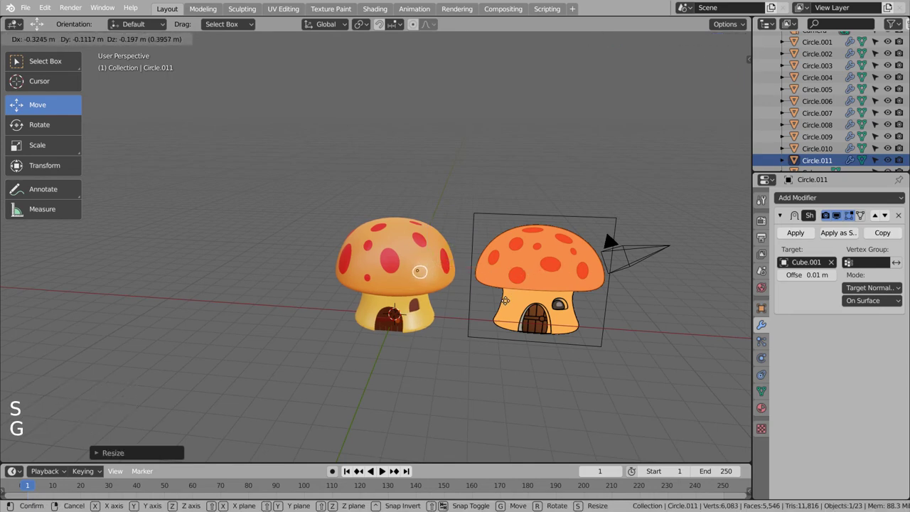
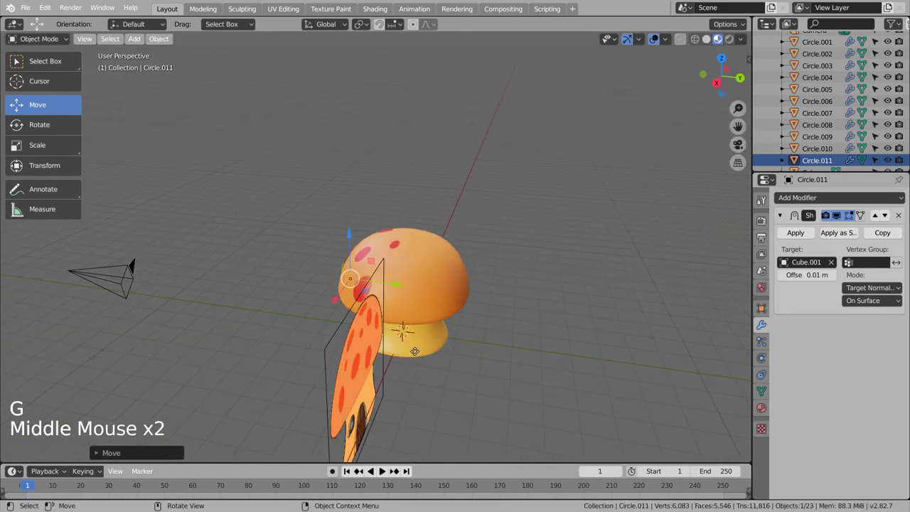
pyautogui.press('KP_2')
pyautogui.press('KP_1')
pyautogui.click(840, 216)
pyautogui.middleClick(663, 361)
pyautogui.click(428, 282)
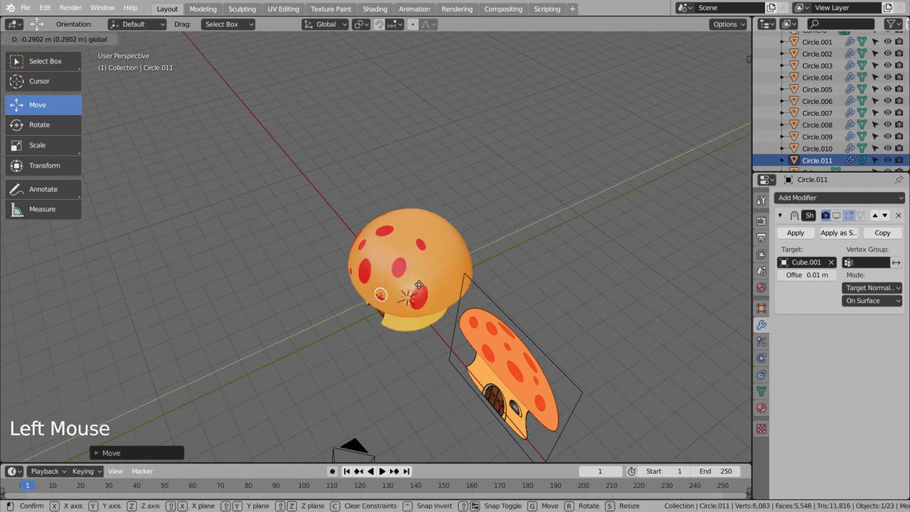
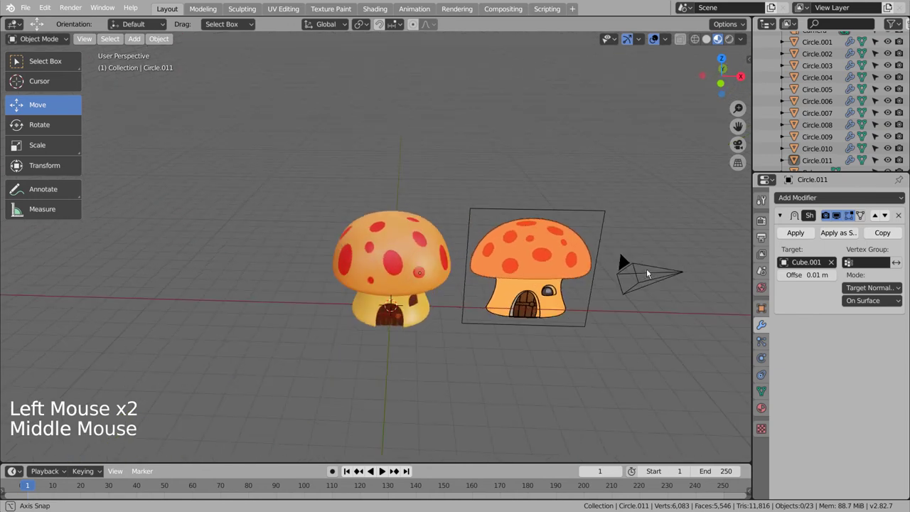
pyautogui.middleClick(630, 339)
pyautogui.middleClick(618, 327)
pyautogui.middleClick(618, 327)
pyautogui.middleClick(618, 326)
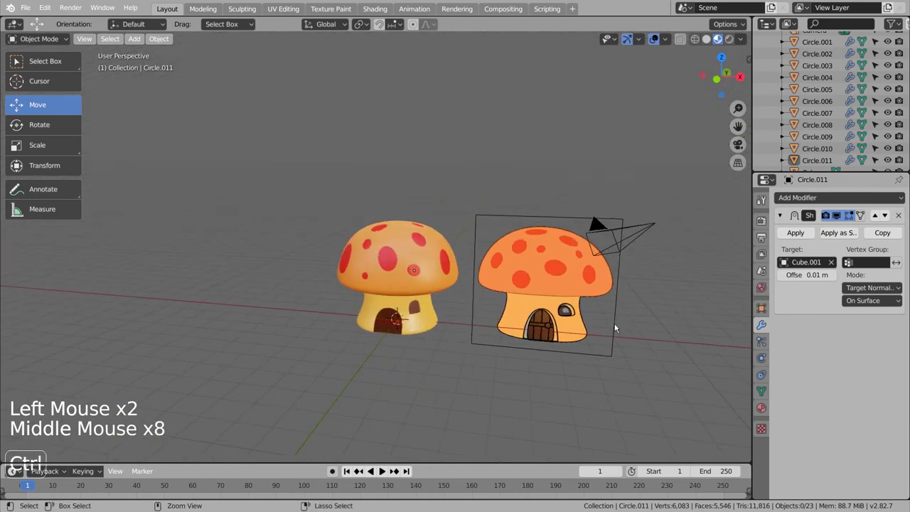
# - Frame the mushroom through the camera, hide the blueprint Empty in the Outliner, save, and bring up the render engine choice
pyautogui.press('ctrl+alt+KP_0')
pyautogui.press('shift+`')
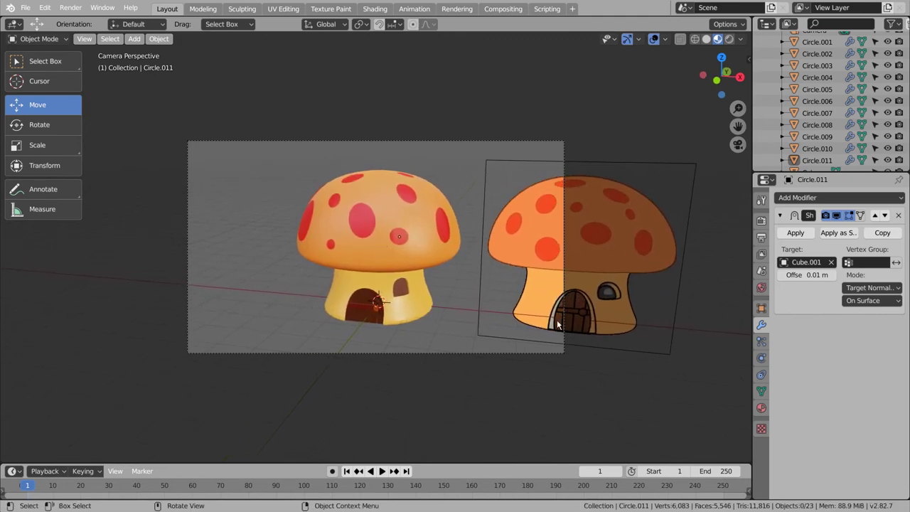
pyautogui.scroll(-3)
pyautogui.click(889, 162)
pyautogui.click(903, 165)
pyautogui.press('ctrl+s')
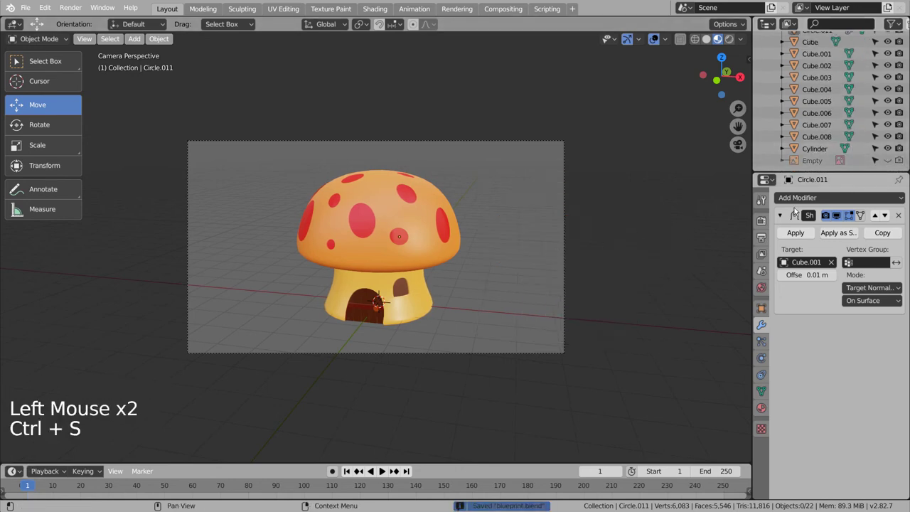
pyautogui.click(767, 230)
pyautogui.click(865, 203)
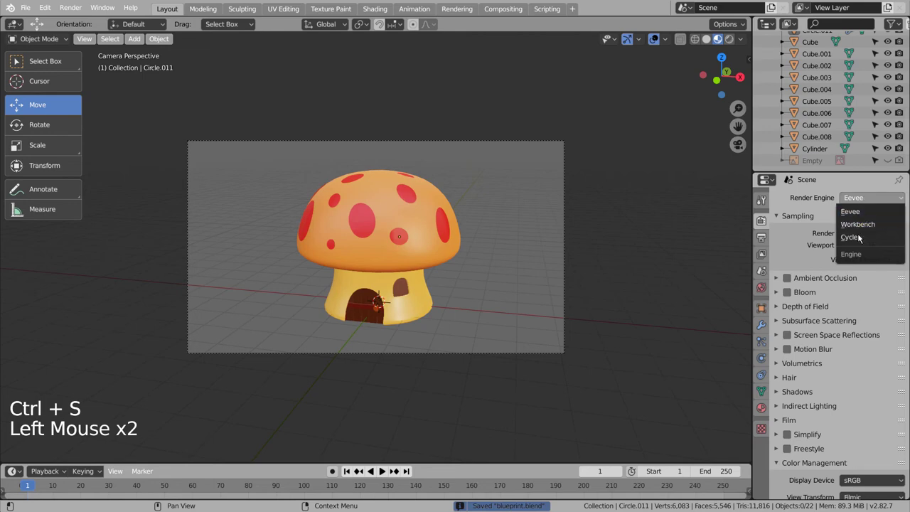
# - Give the selected spots a 0.001 m Shrinkwrap offset and start the final Cycles render
pyautogui.click(731, 46)
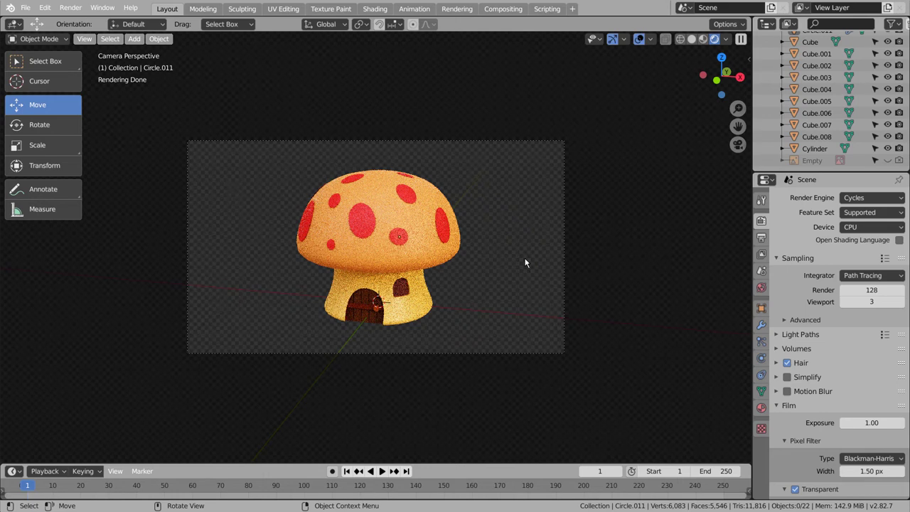
pyautogui.click(309, 228)
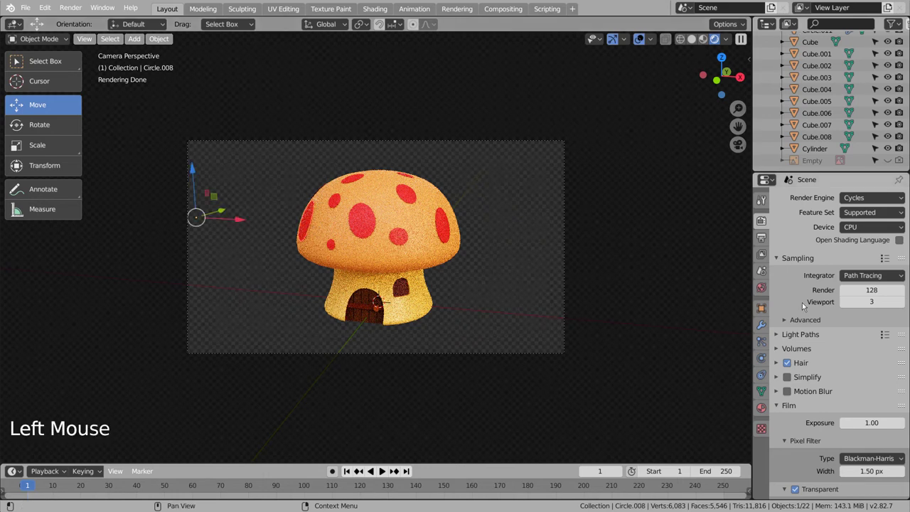
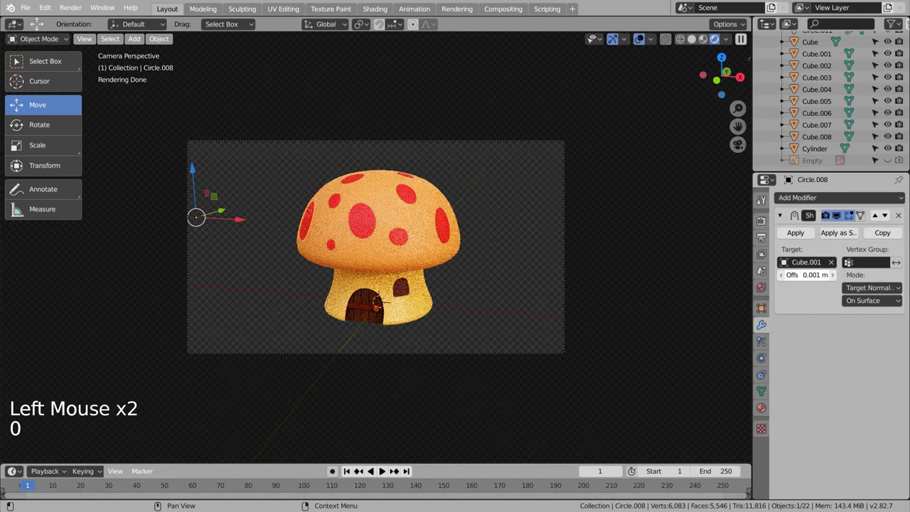
pyautogui.click(450, 226)
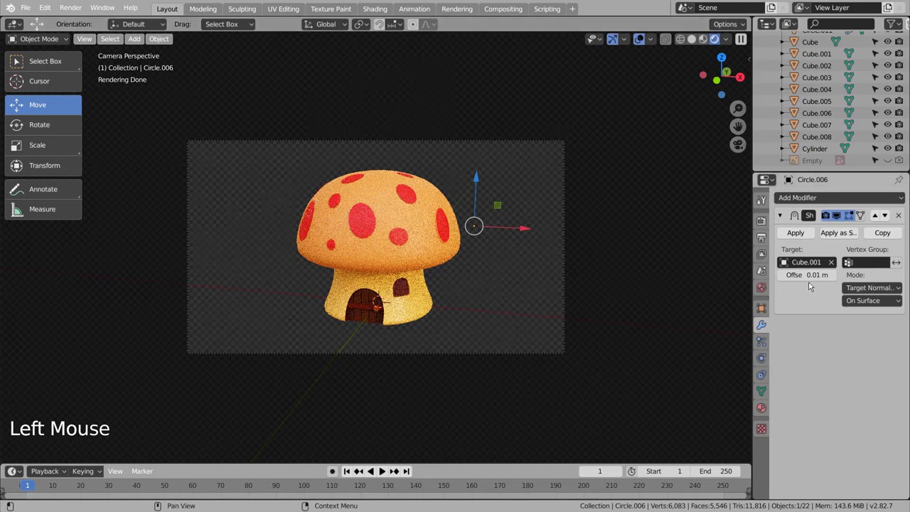
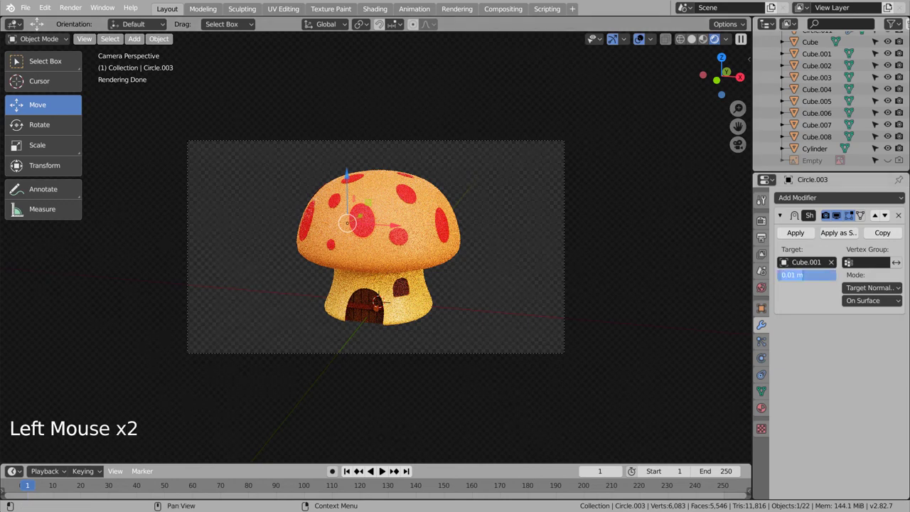
pyautogui.press('0')
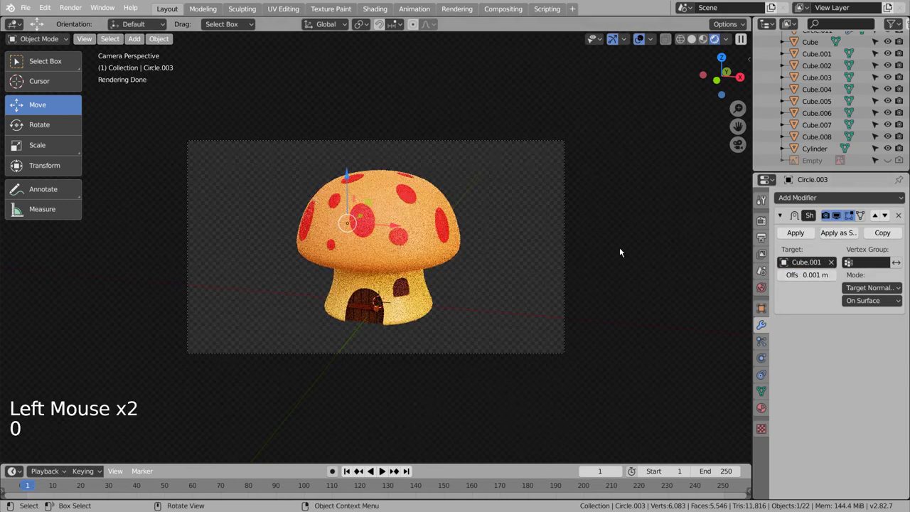
pyautogui.click(625, 248)
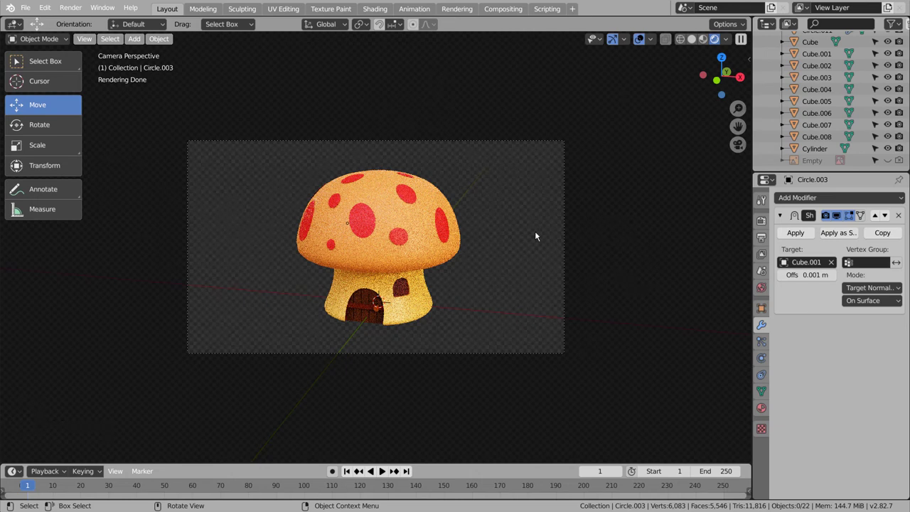
pyautogui.click(696, 45)
pyautogui.press('ctrl+s')
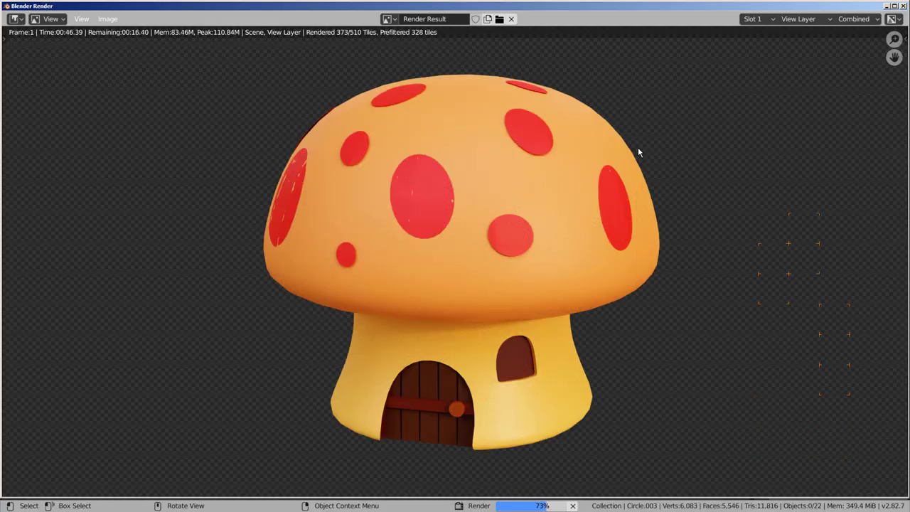
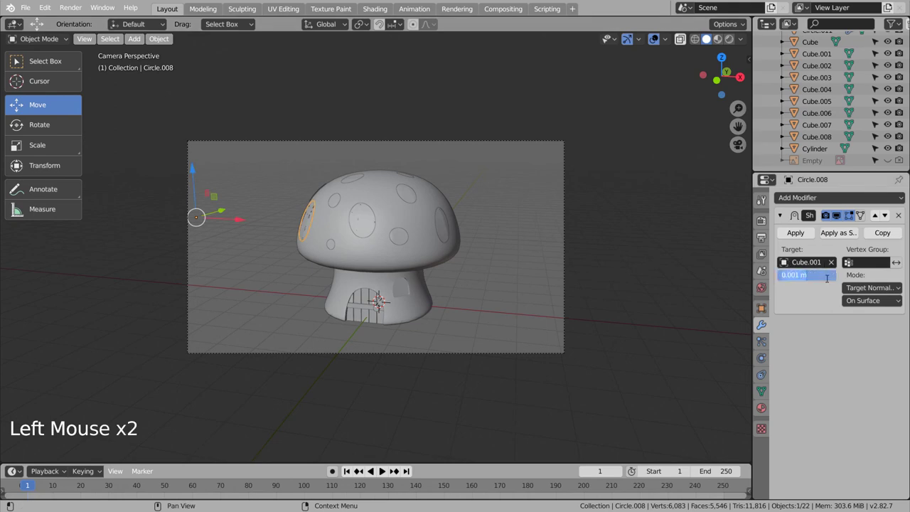
# - Set Circle.008's Shrinkwrap offset to 0.005 m and select Circle.006 on the cap's right
pyautogui.press('Left')
pyautogui.press('Left')
pyautogui.press('Right')
pyautogui.press('Right')
pyautogui.press('Right')
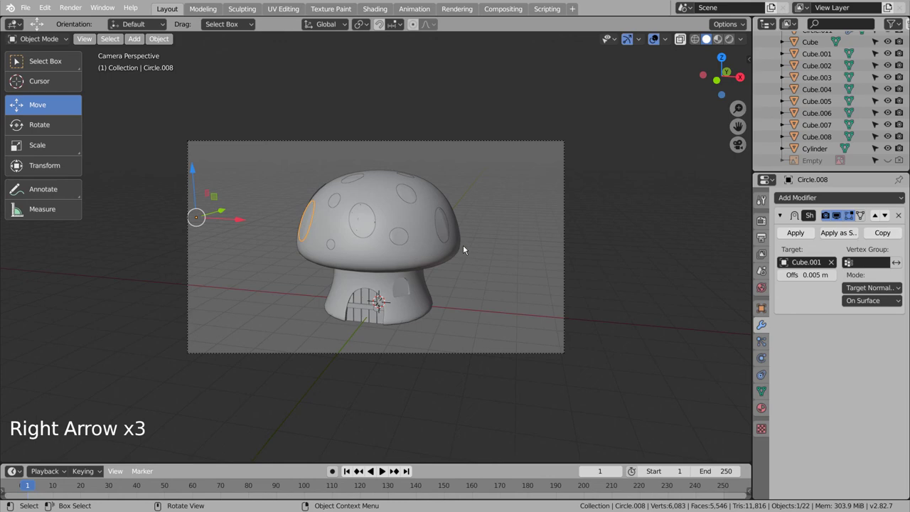
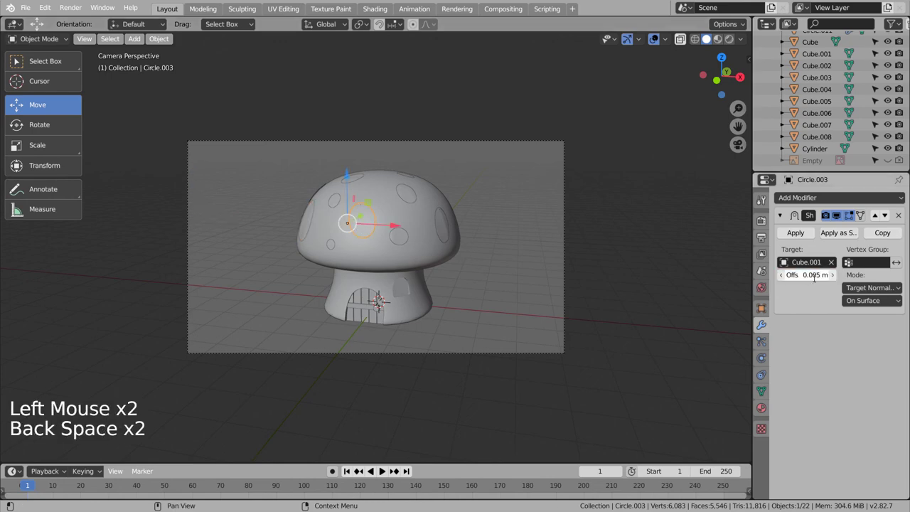
pyautogui.click(448, 238)
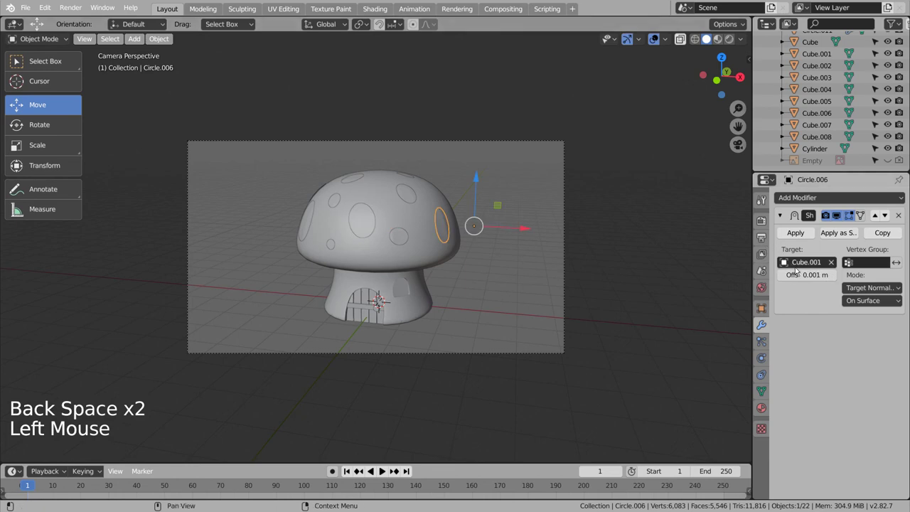
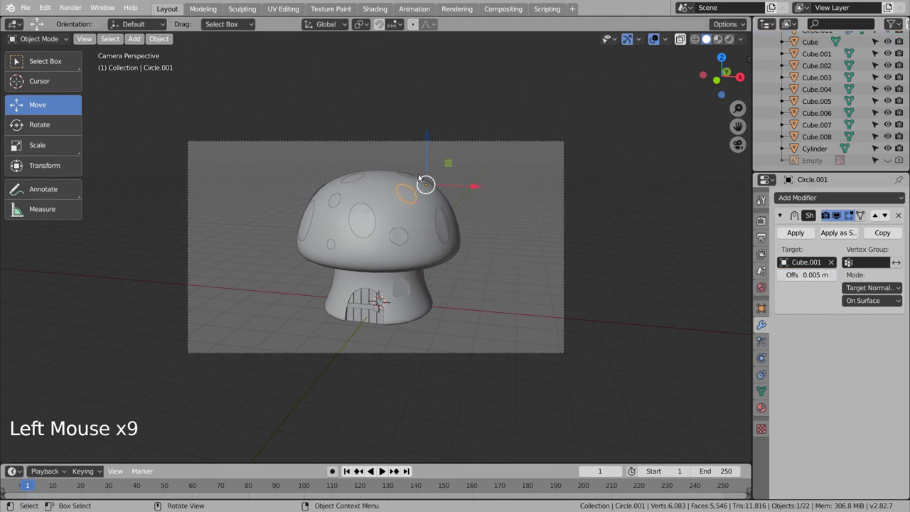
# - Check the cap Cube.001, then give Circle.009 and Circle.010 the 0.005 m Shrinkwrap offset
pyautogui.click(409, 180)
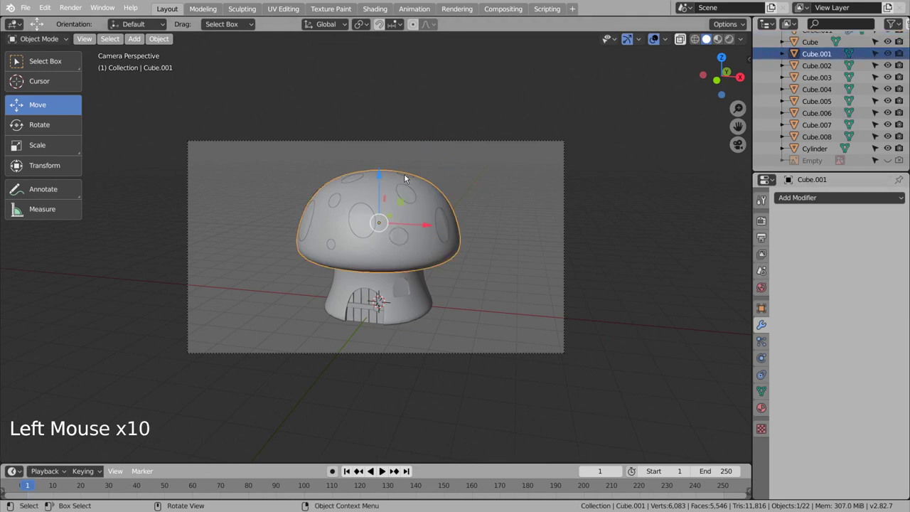
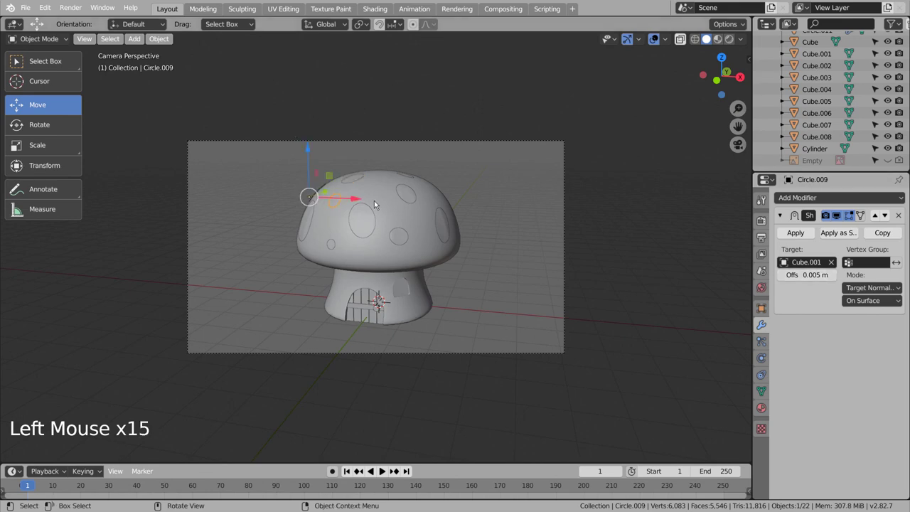
pyautogui.click(412, 198)
pyautogui.click(442, 233)
pyautogui.click(407, 241)
pyautogui.click(362, 229)
pyautogui.click(334, 248)
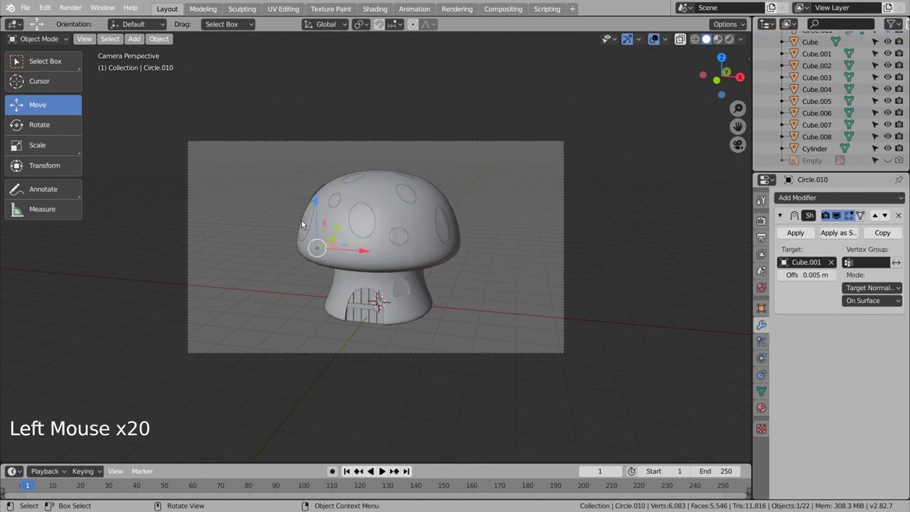
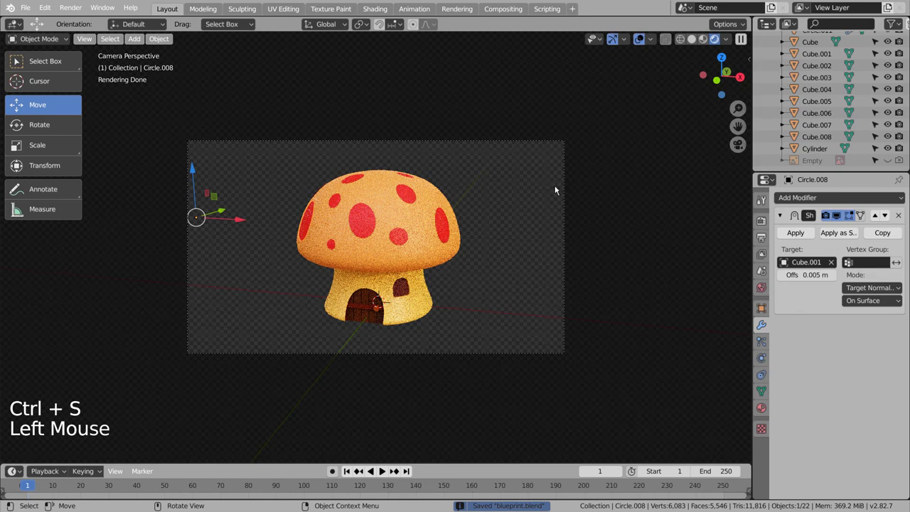
# - Inspect the shrinkwrapped spots up close, then start the final Cycles render of the mushroom house
pyautogui.scroll(3)
pyautogui.scroll(3)
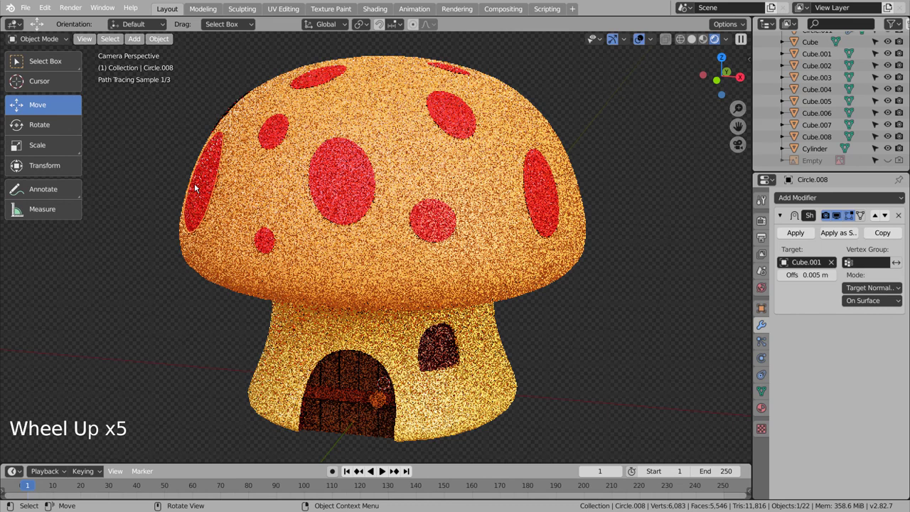
pyautogui.click(174, 189)
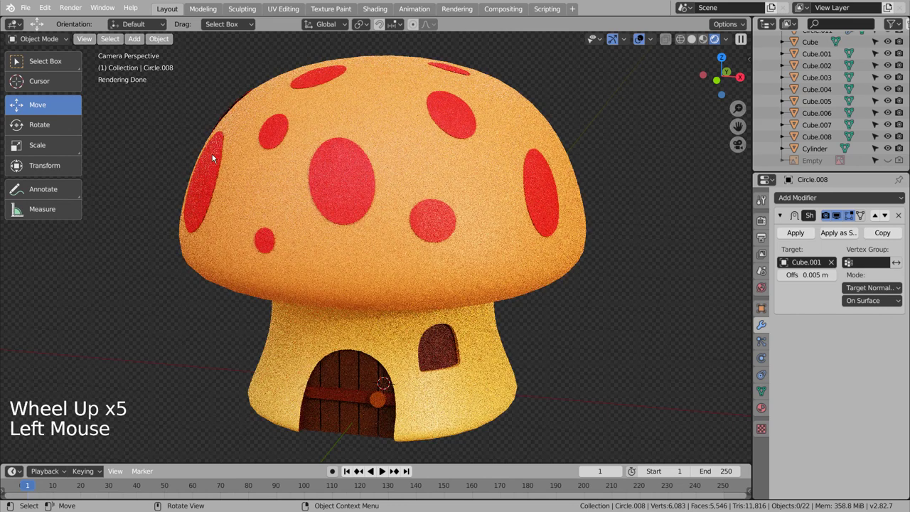
pyautogui.scroll(-3)
pyautogui.scroll(-3)
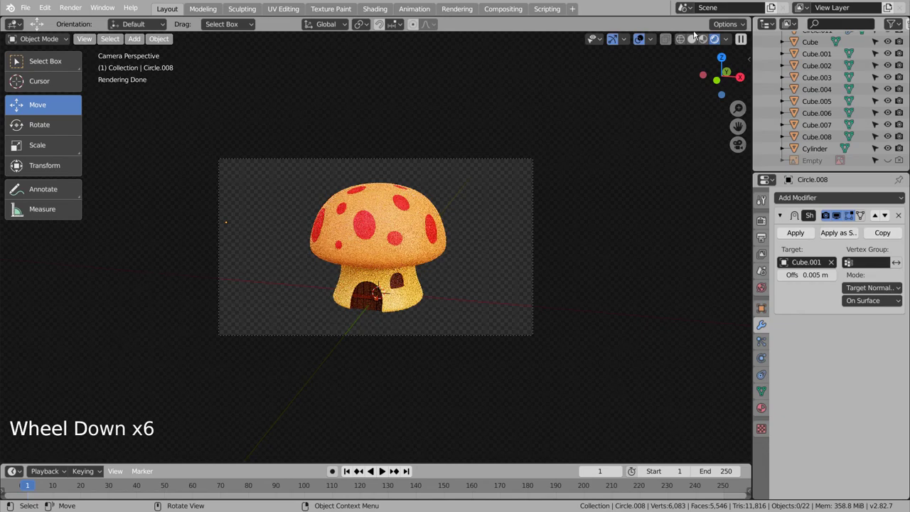
pyautogui.click(687, 40)
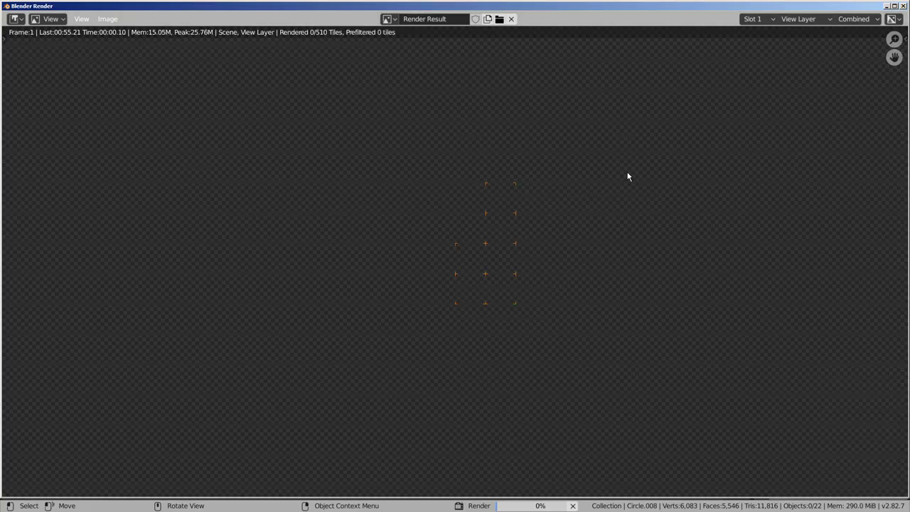